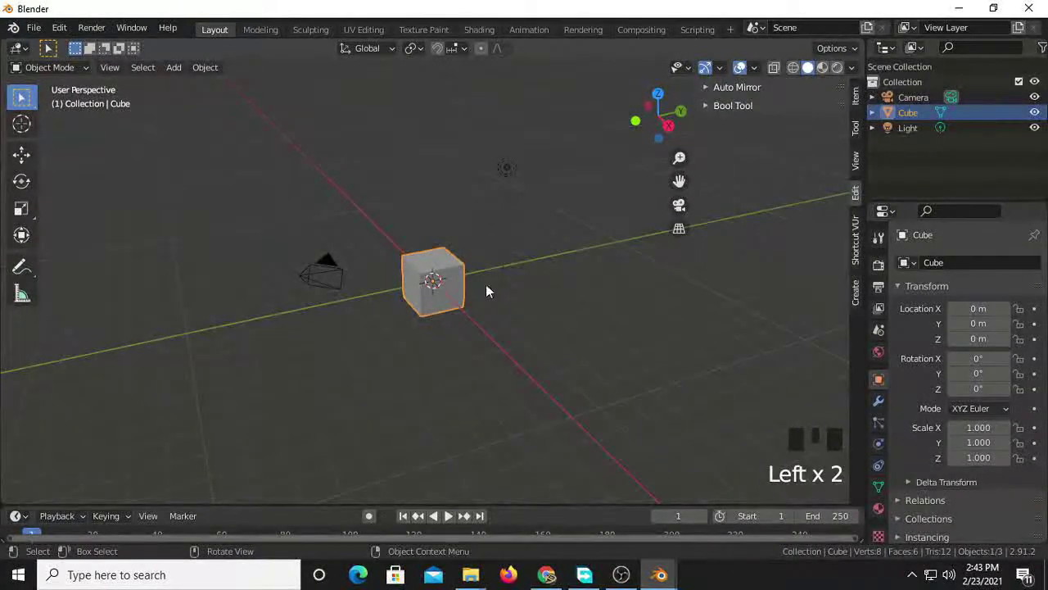
- From front view, scale the default cube along X into a long rectangular box
drag(572, 316, 468, 320)
scroll(up, 3)
key(KP_1)
scroll(up, 3)
key(s)
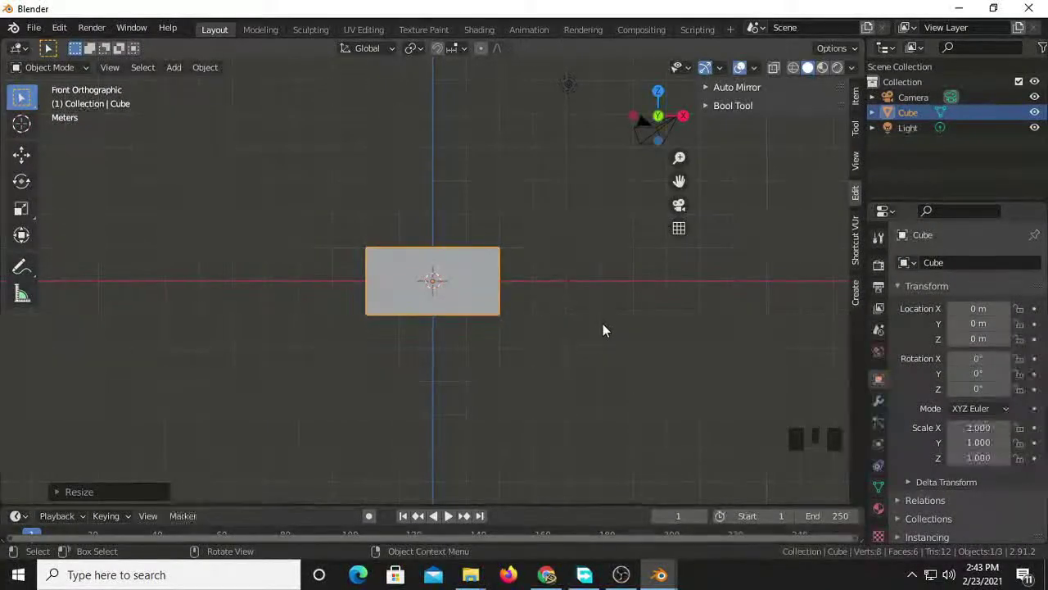
- Return to a perspective view of the box and enter Edit Mode on its mesh
drag(542, 353, 543, 365)
scroll(up, 3)
middle_click(585, 376)
key(Tab)
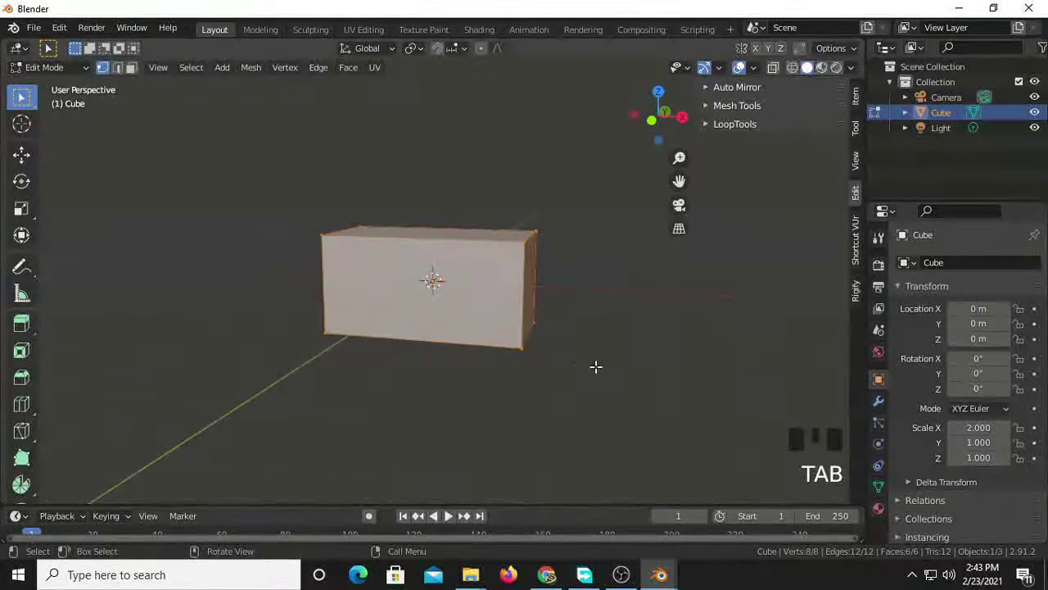
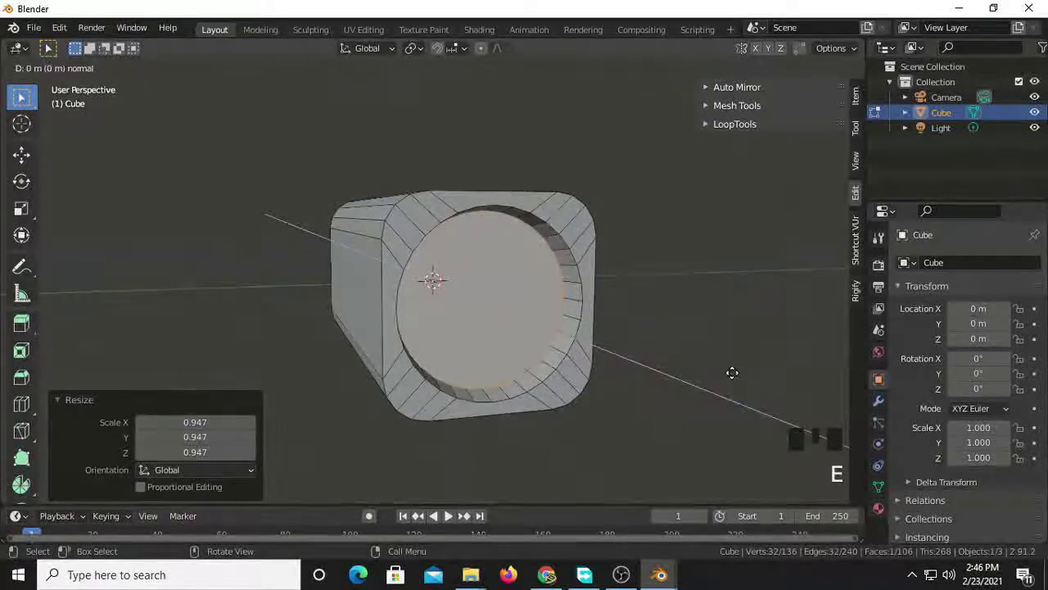
- Shrink the recessed circular lens face slightly to begin its inset
key(s)
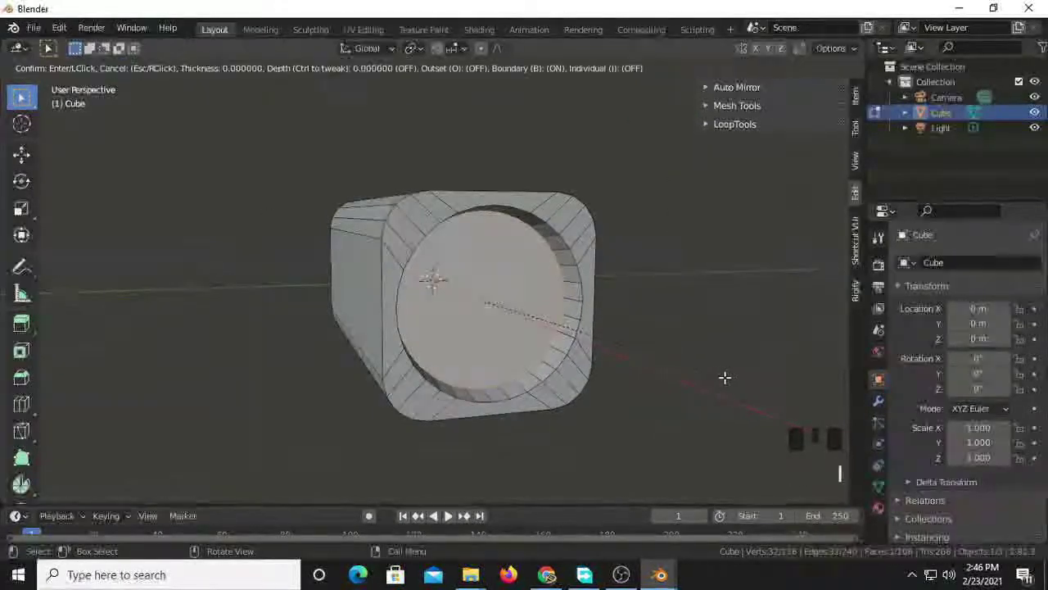
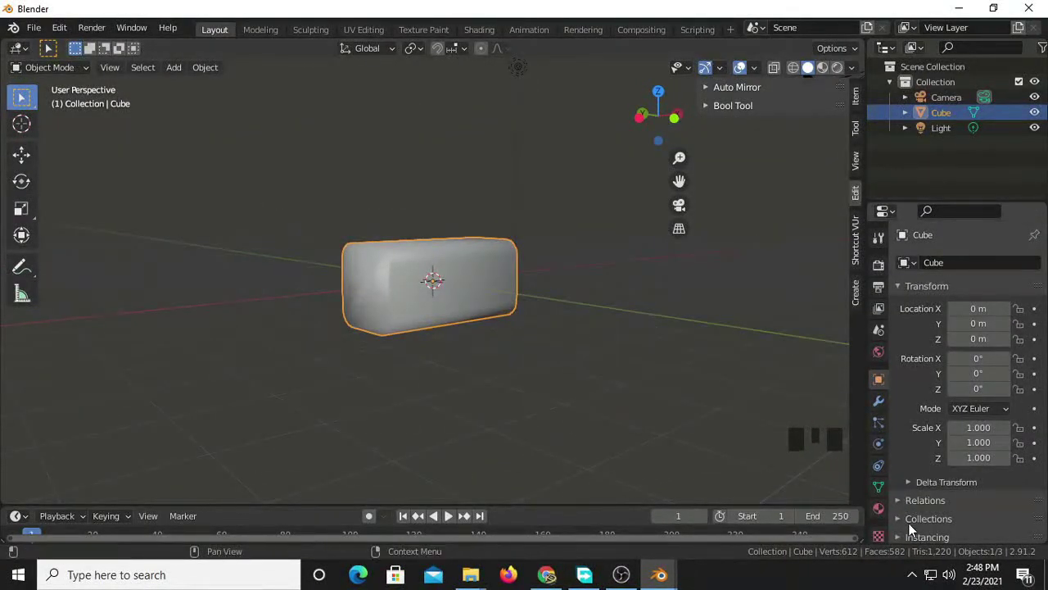
- Enable smoothing in the body's Object Data properties and orbit to face its end
scroll(down, 3)
click(889, 485)
scroll(down, 3)
drag(911, 470, 959, 491)
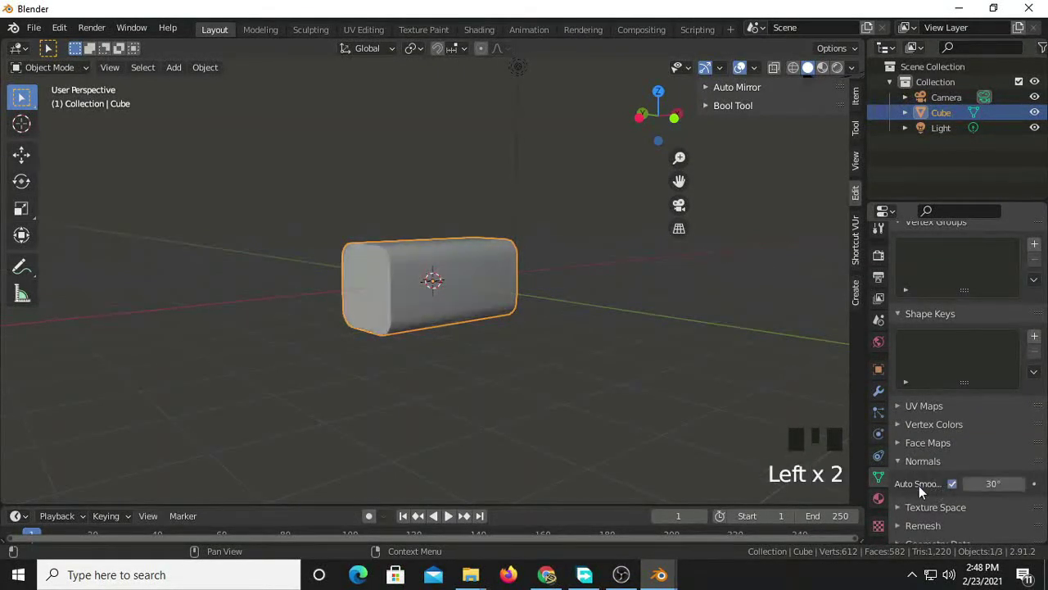
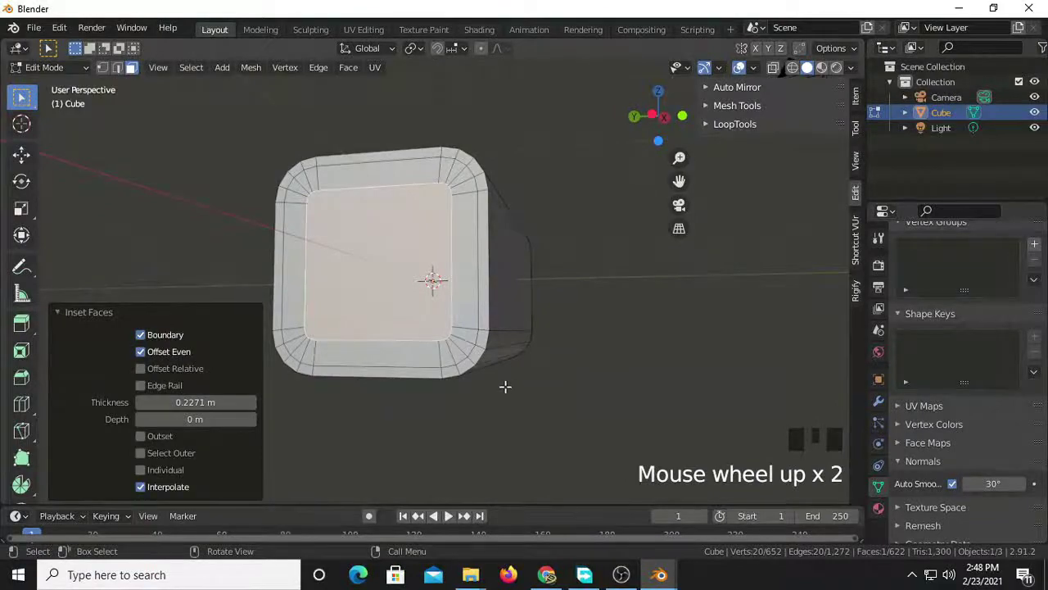
- Push the inset end face along X to form a deep hooded recess around the lens
key(g)
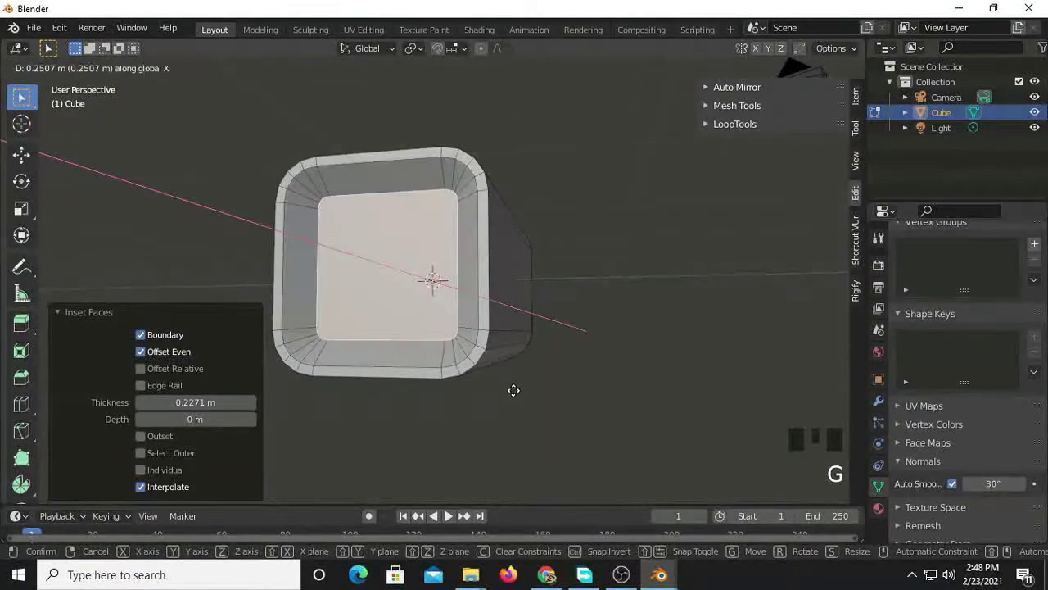
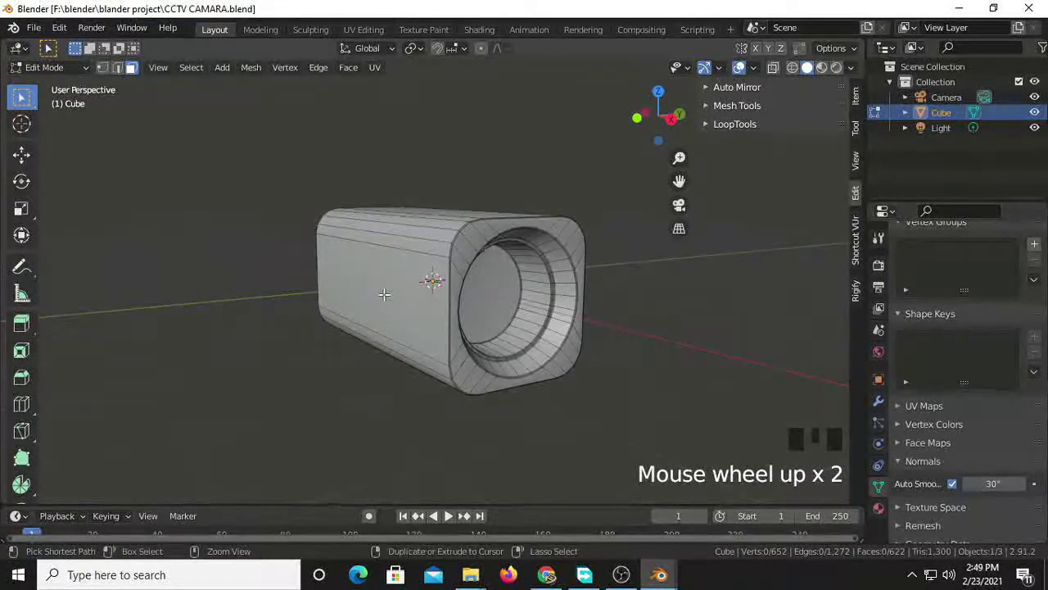
- Add an edge loop cut running around the camera body along its length
key(ctrl+r)
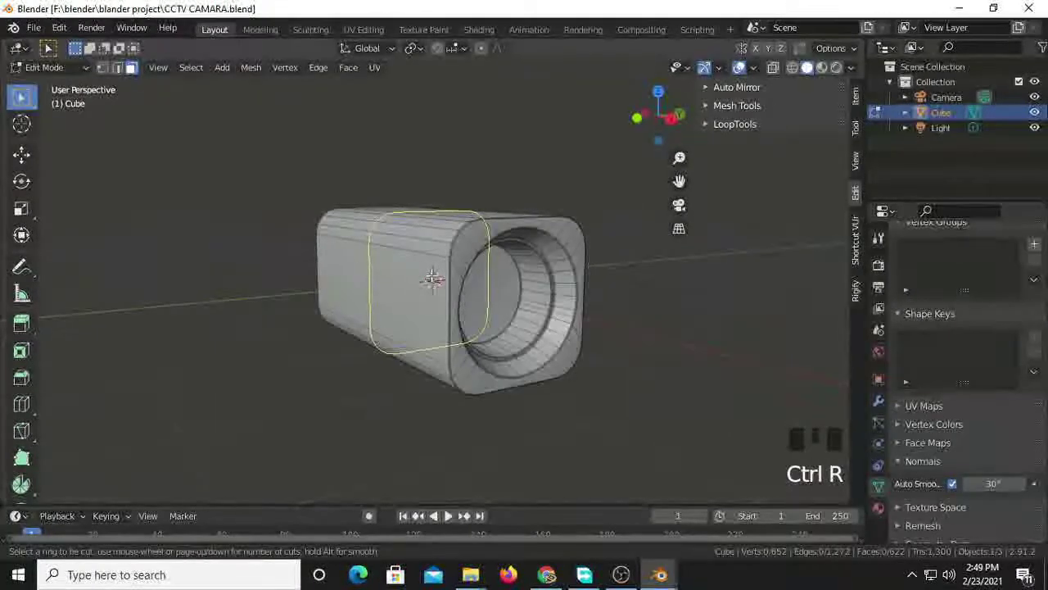
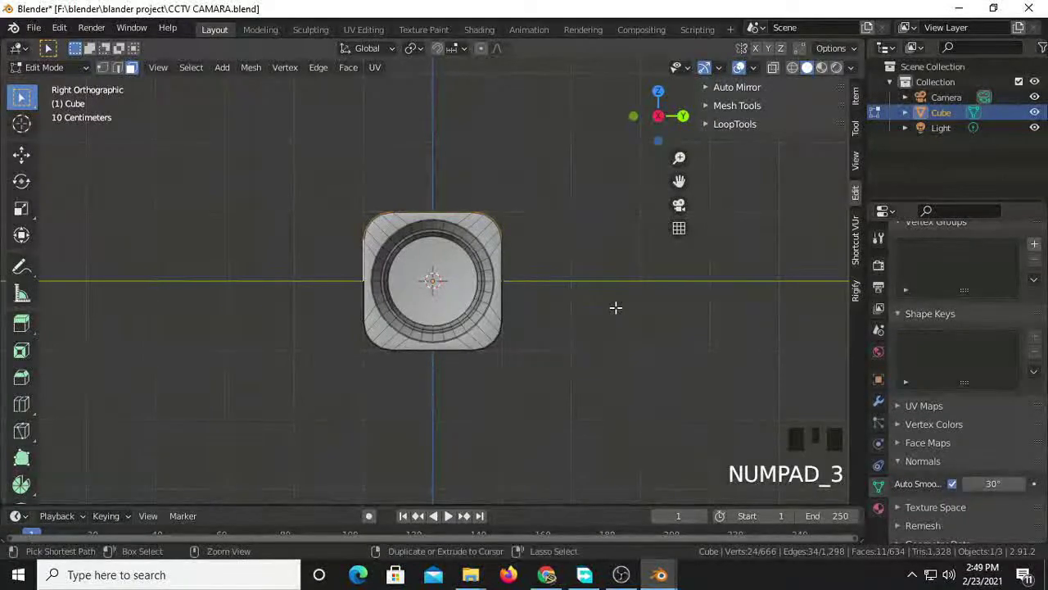
- Duplicate the body's upper faces, enlarge the copy about 1.11 times and raise it along Z as a sun hood
key(ctrl+d)
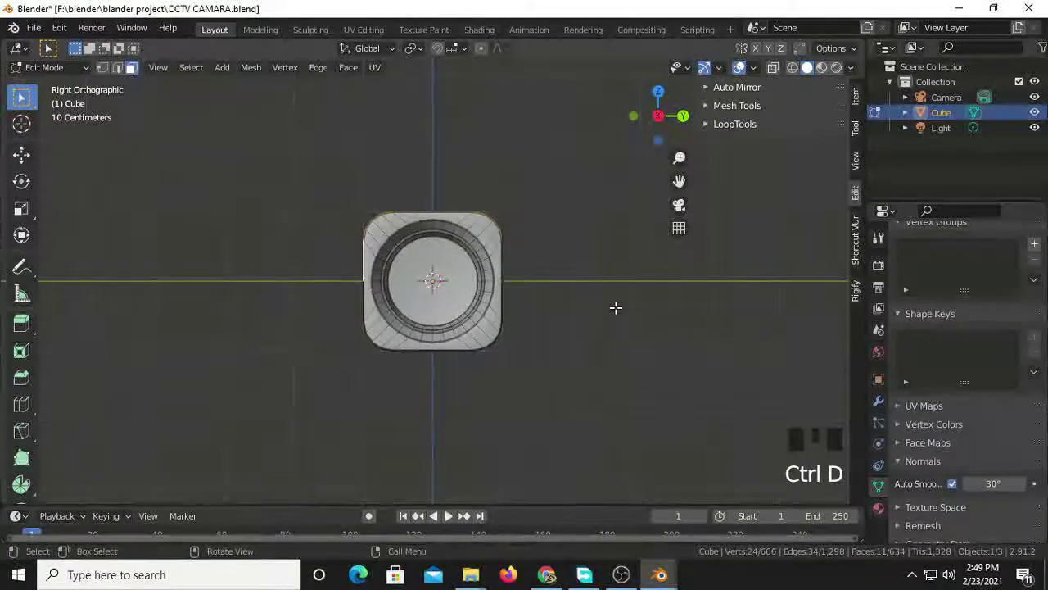
key(shift+d)
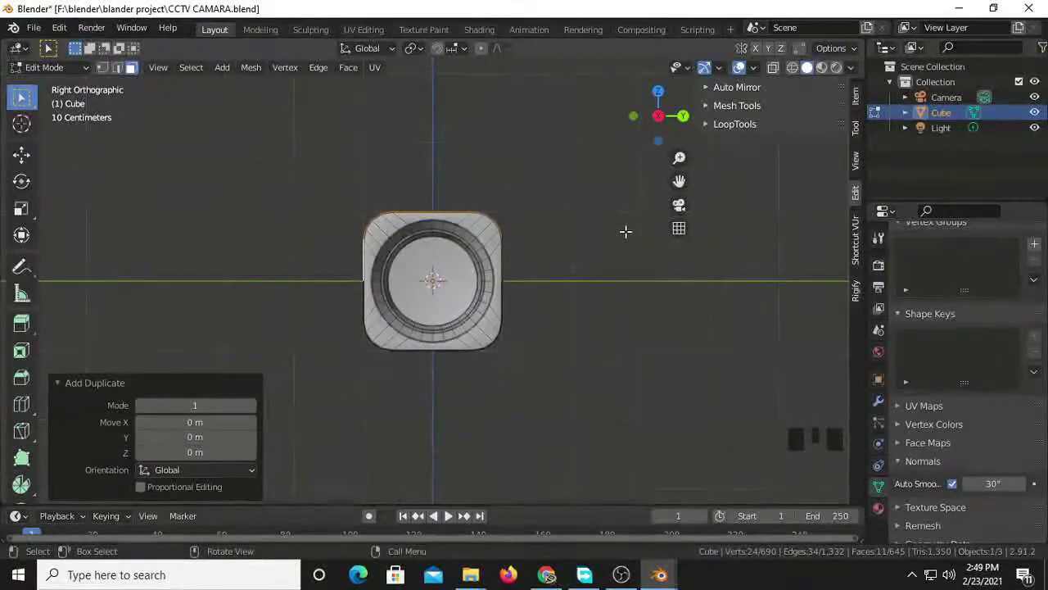
key(s)
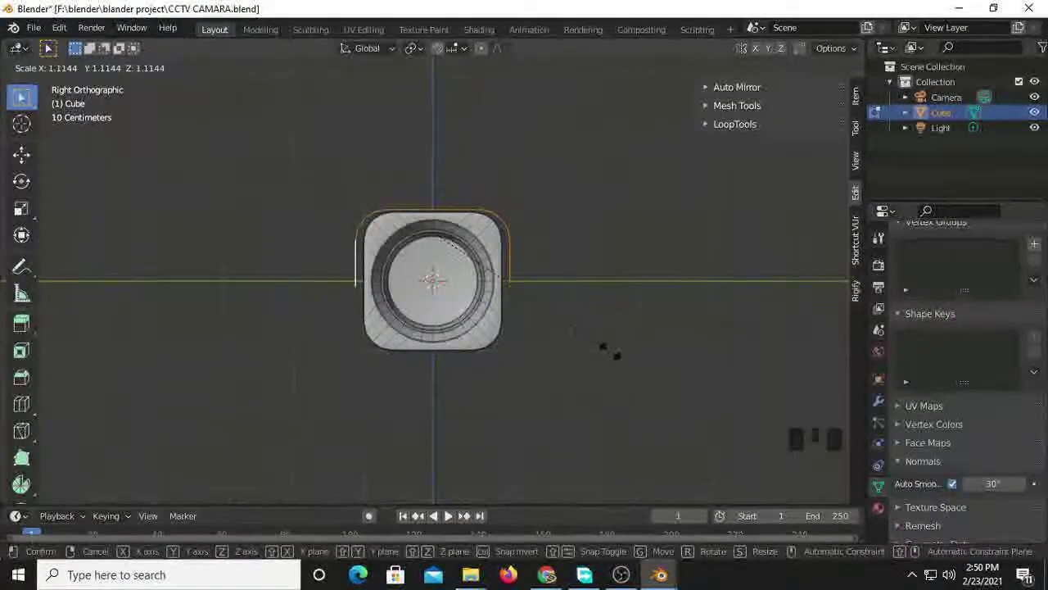
key(g)
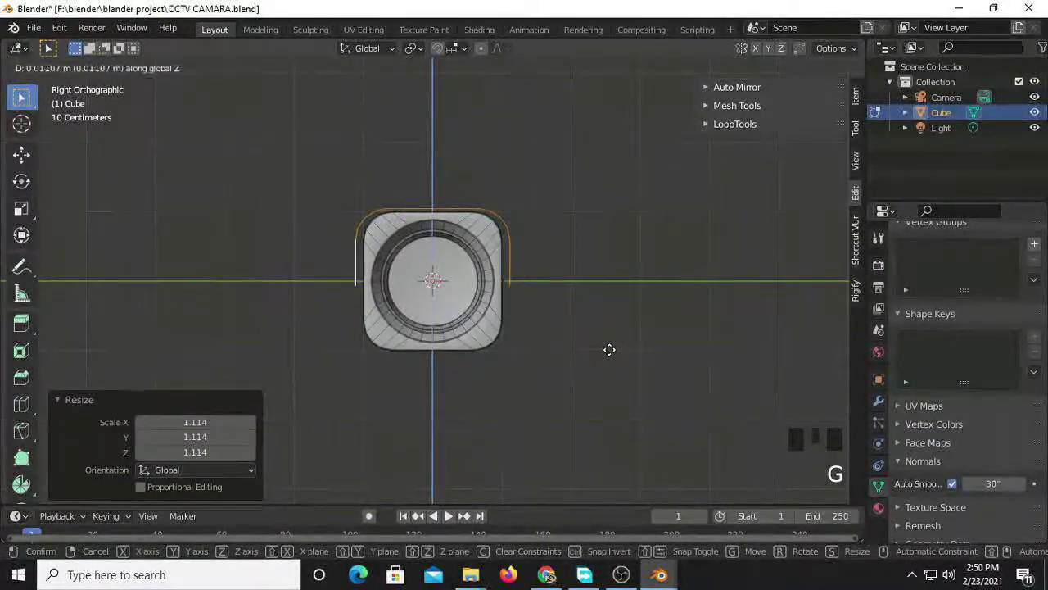
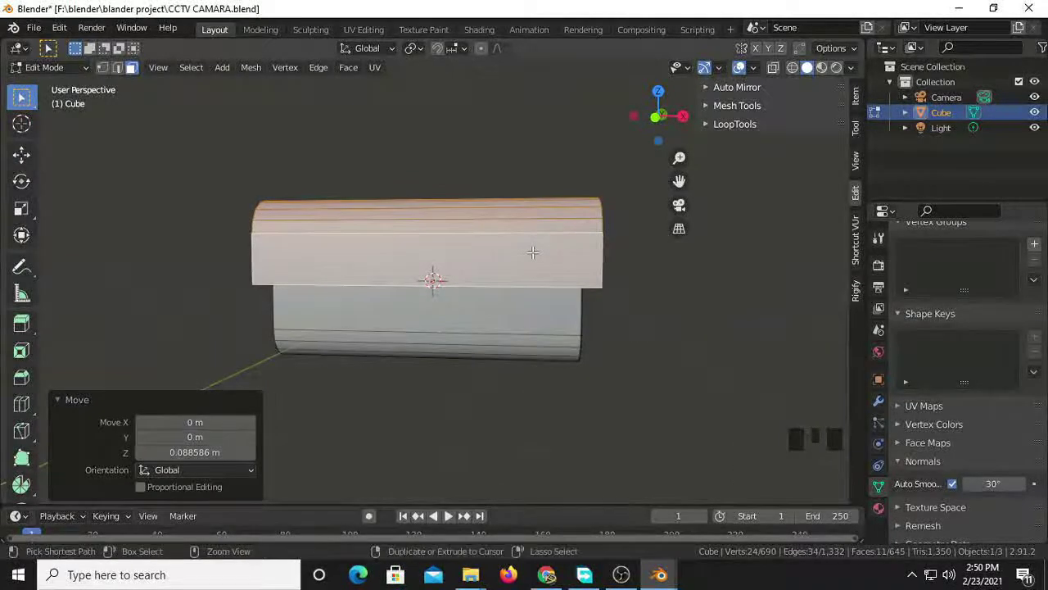
- Slide a hood edge, cut a new edge loop near its end and switch to vertex select
key(ctrl+r)
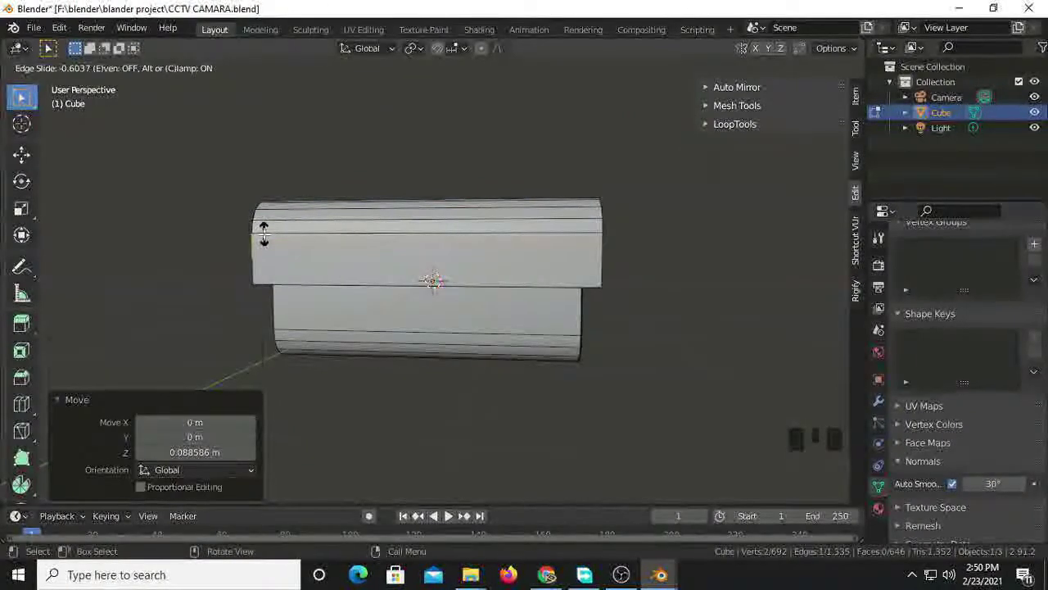
key(ctrl+r)
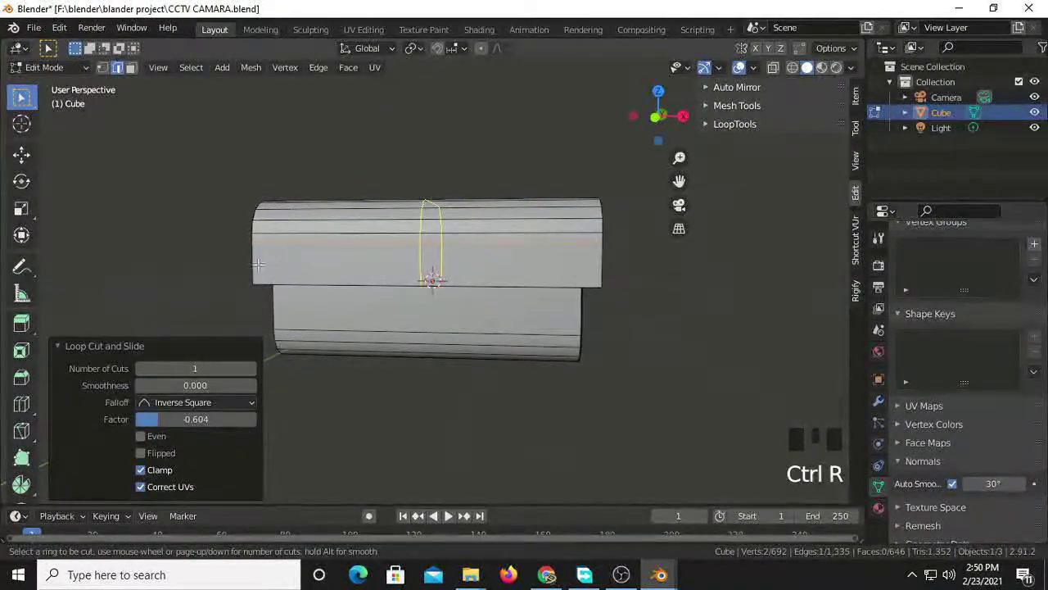
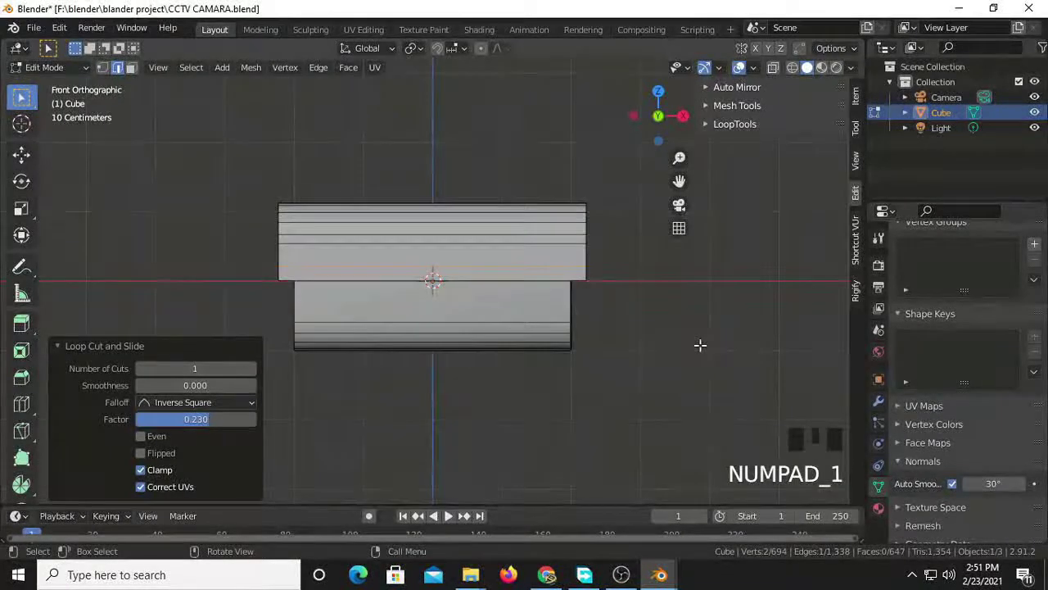
key(1)
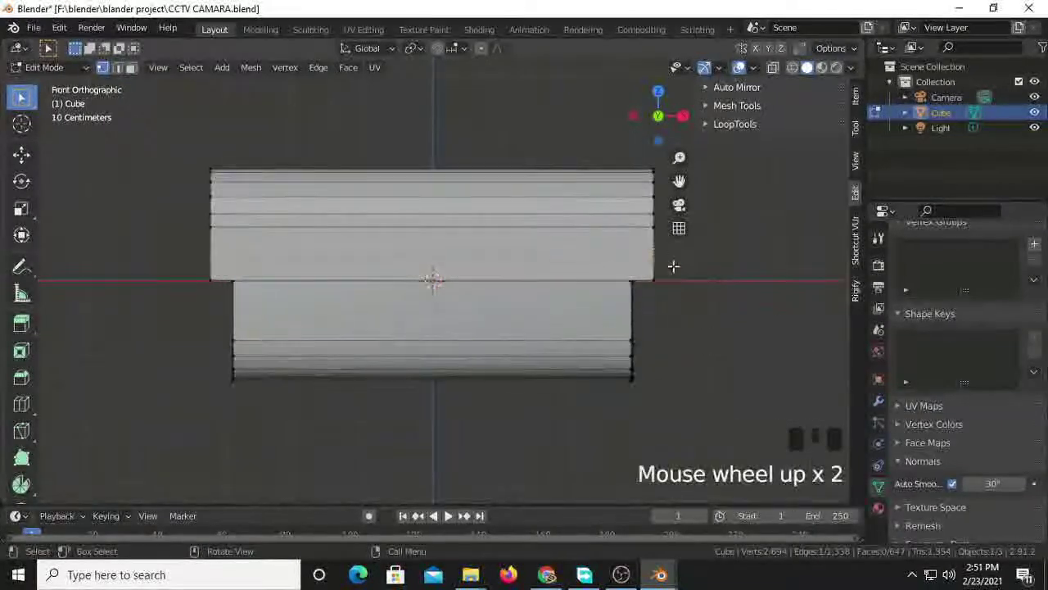
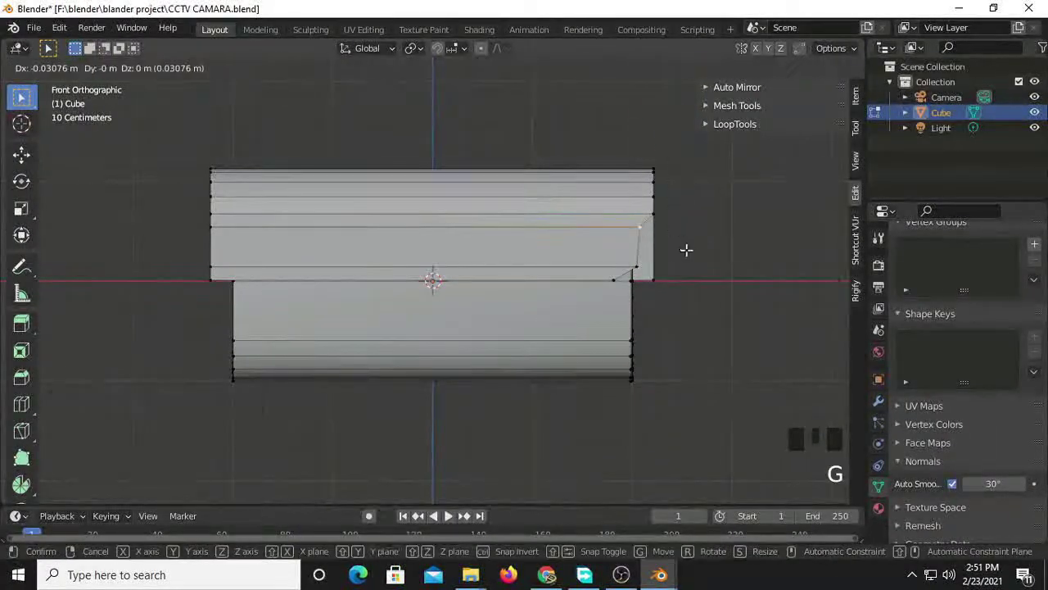
- Slant the hood's lower corner vertices inward, stretch it slightly and separate it as its own object
key(g)
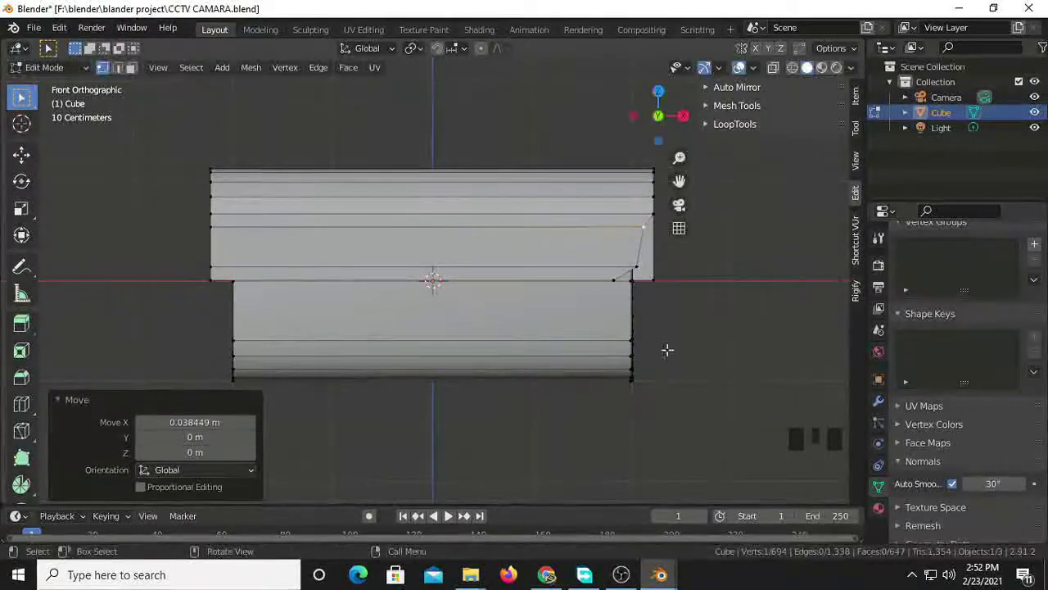
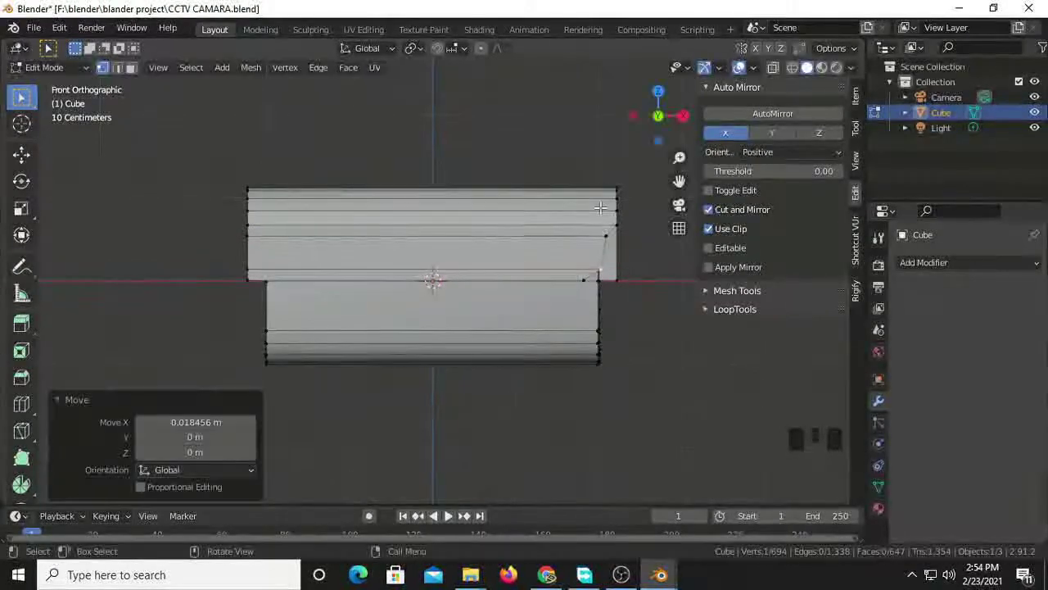
key(s)
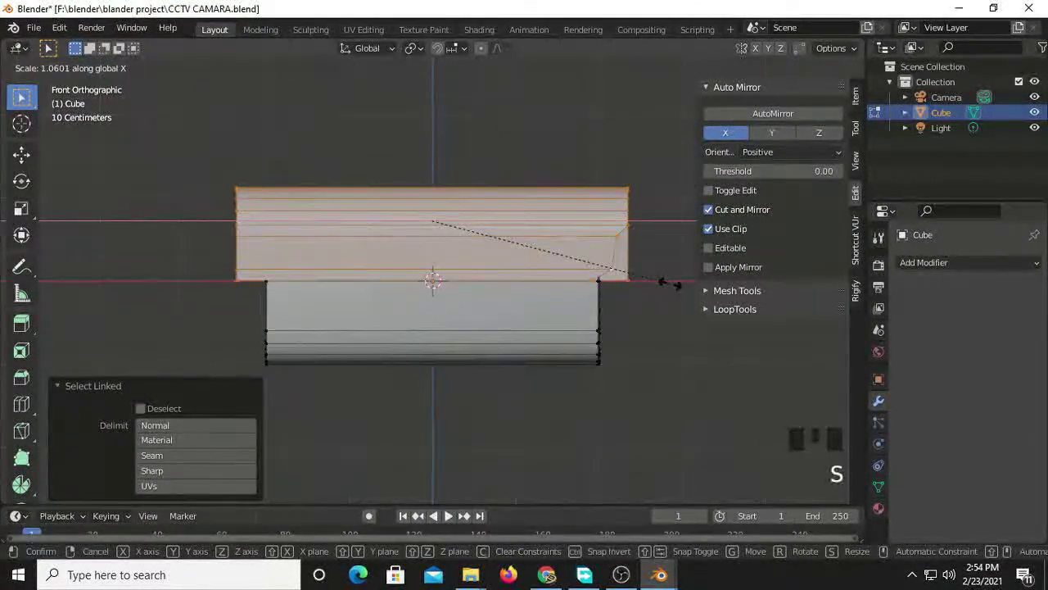
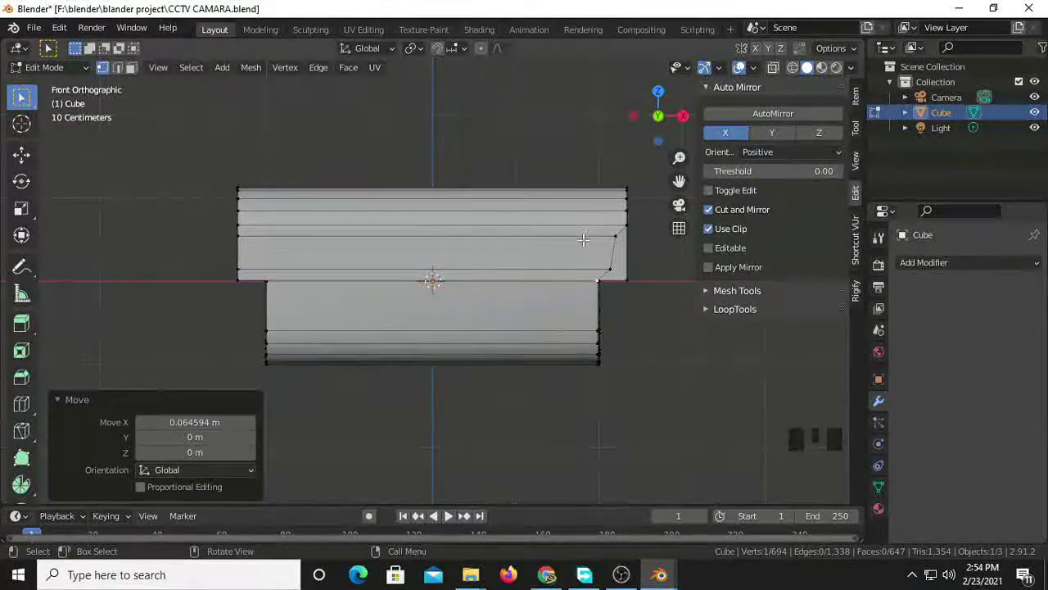
key(p)
key(Tab)
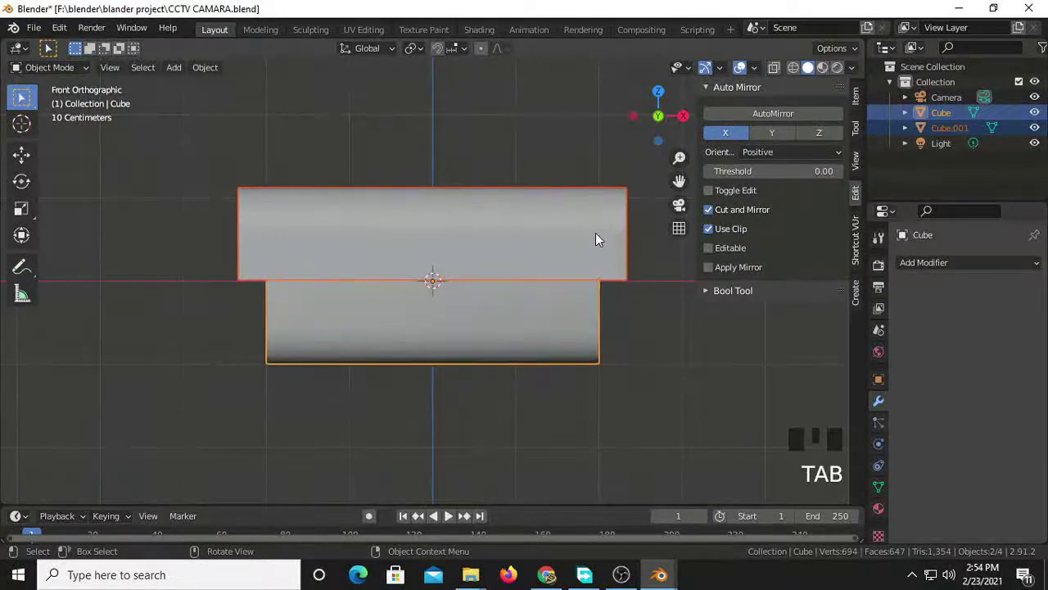
- Select the separated hood Cube.001 and give it a mirror modifier
click(603, 238)
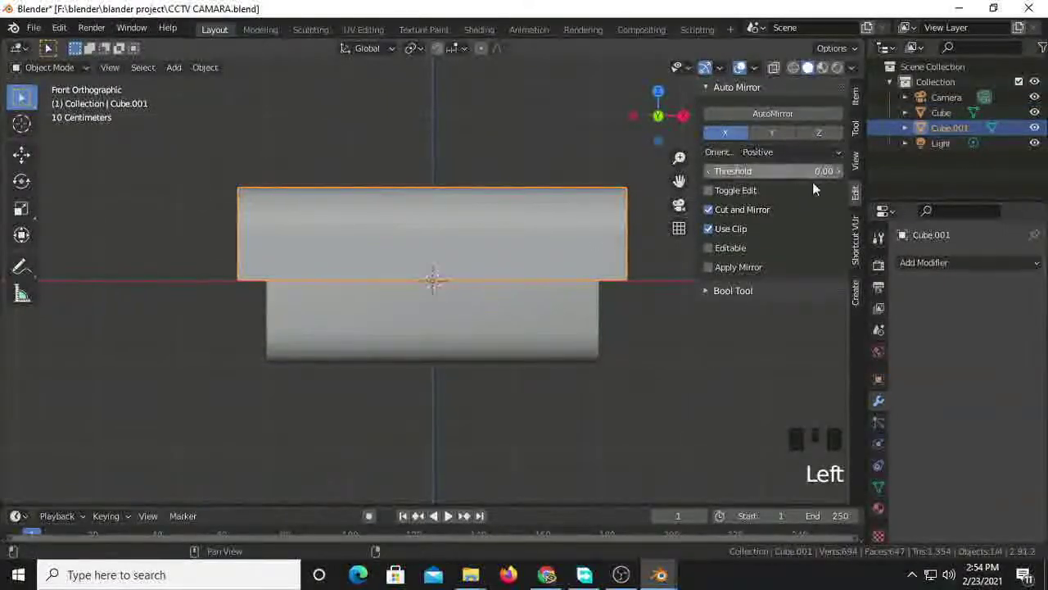
drag(771, 122, 780, 144)
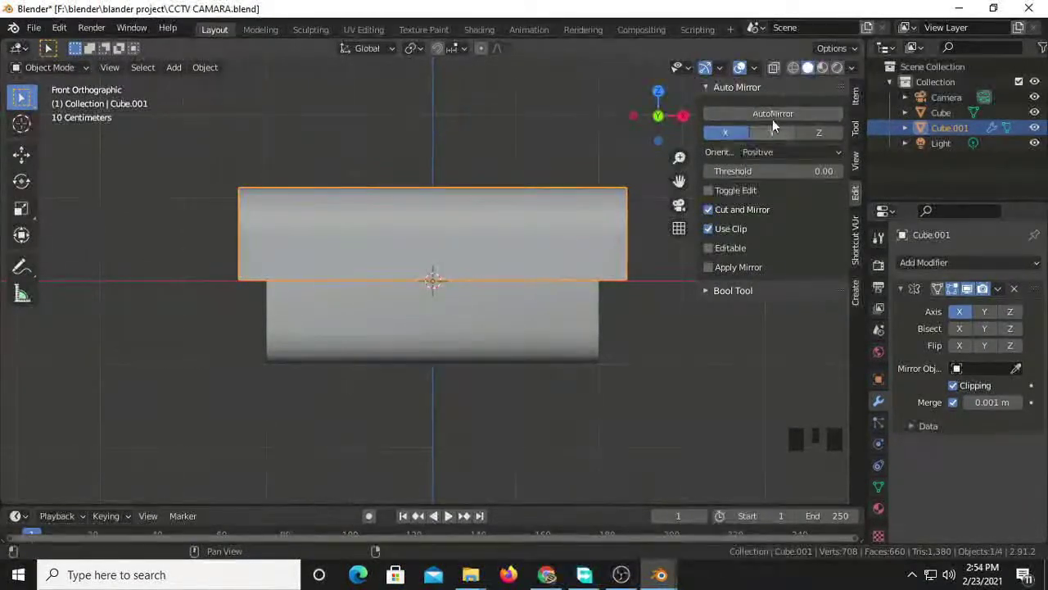
- Mirror the hood along both X and Y, then bring up the Add Modifier list from the housing's front
click(791, 146)
drag(751, 202, 998, 319)
drag(698, 416, 935, 276)
click(935, 276)
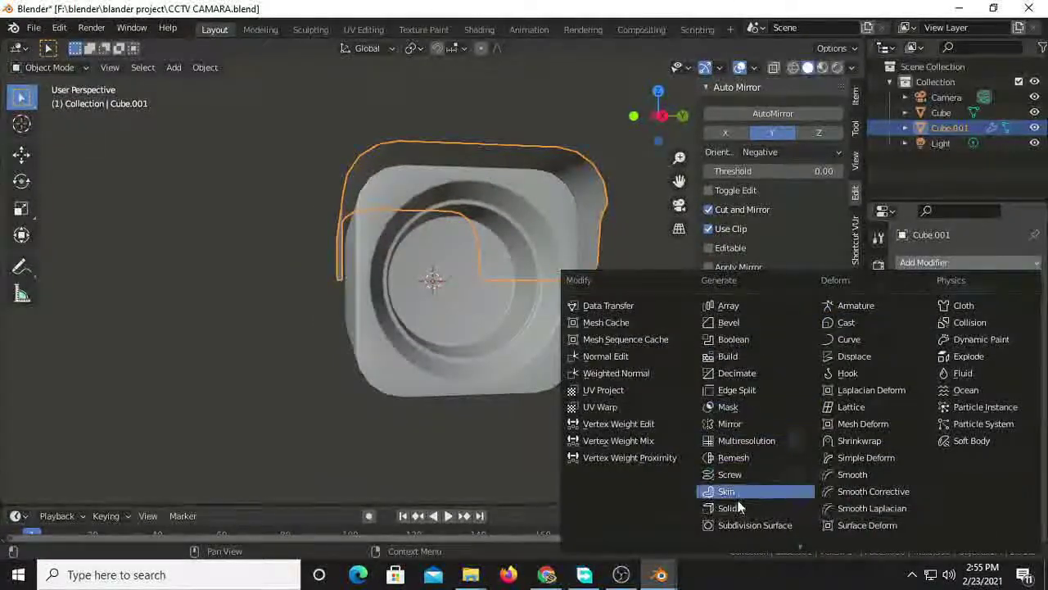
- Add a Solidify modifier below the hood's mirror modifier to give it thickness
drag(742, 511, 969, 338)
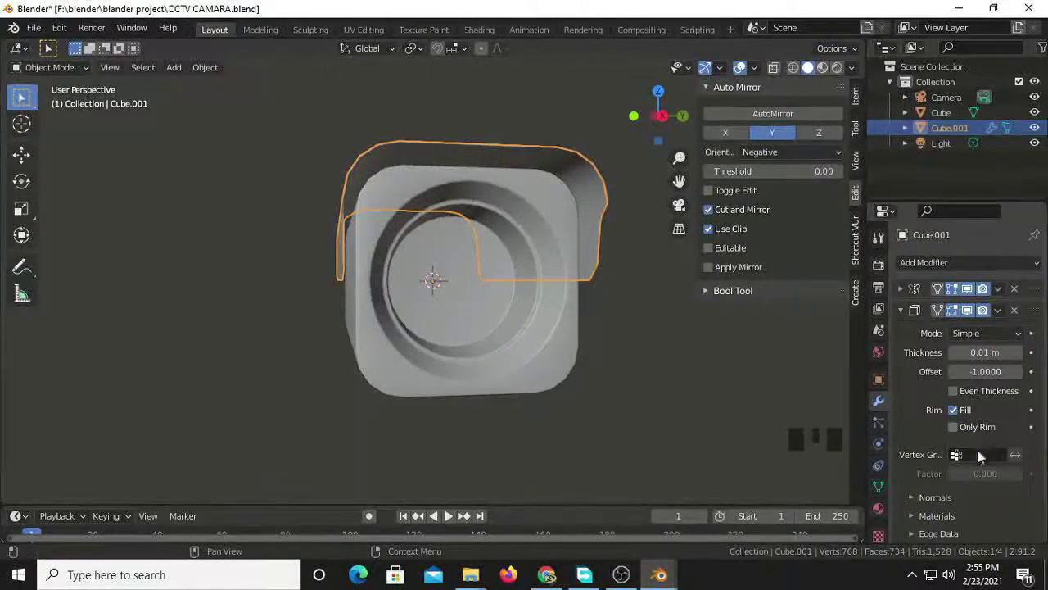
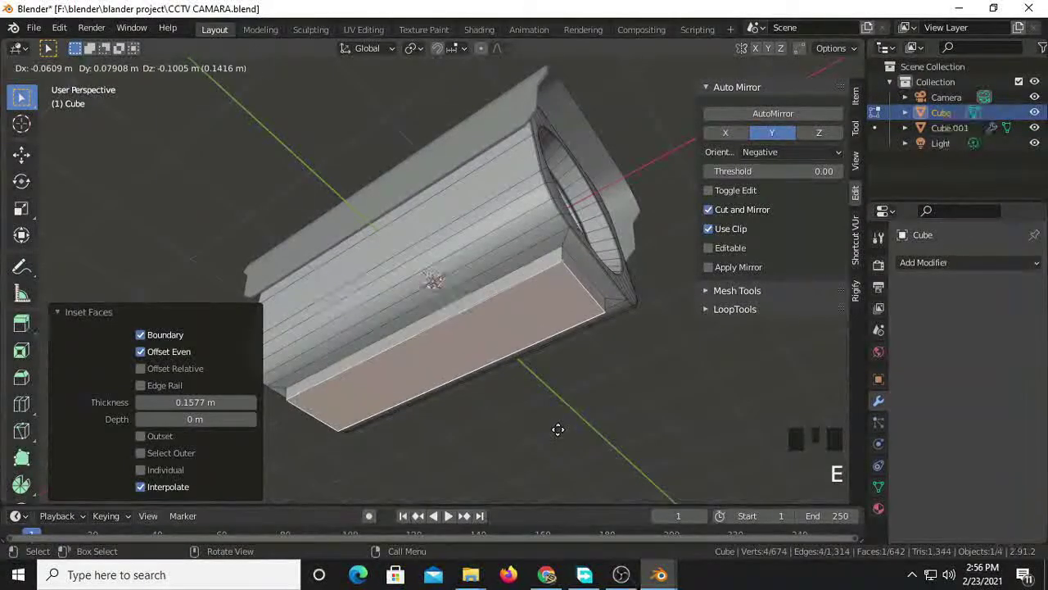
- Extrude the body's inset bottom face into a slim base from side view
key(KP_3)
key(e)
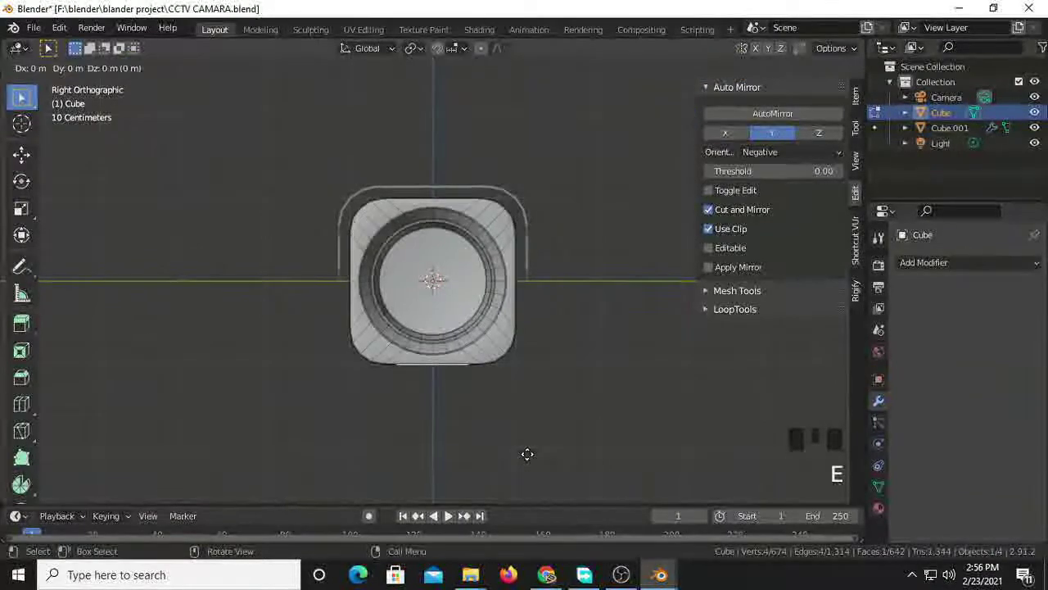
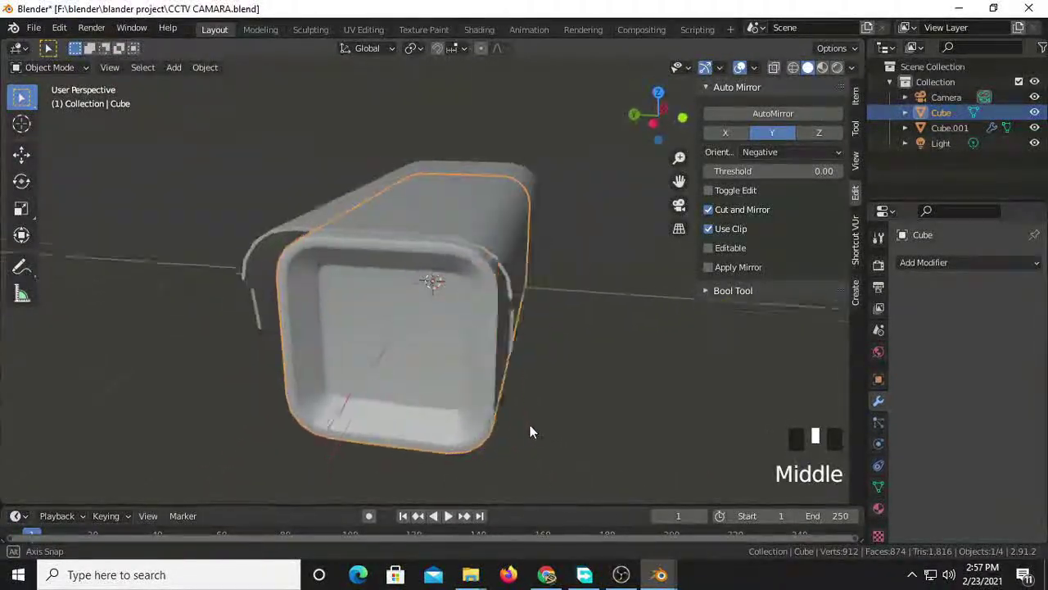
scroll(down, 3)
- Save the project and select the camera body and hood together in front view
drag(578, 351, 549, 412)
key(ctrl+s)
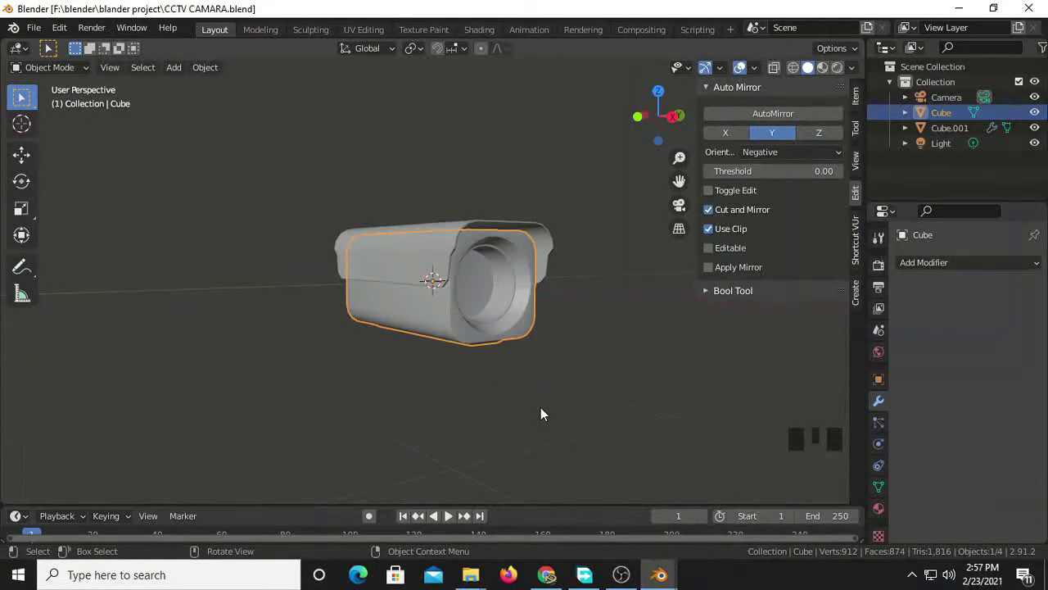
drag(544, 403, 583, 398)
key(KP_1)
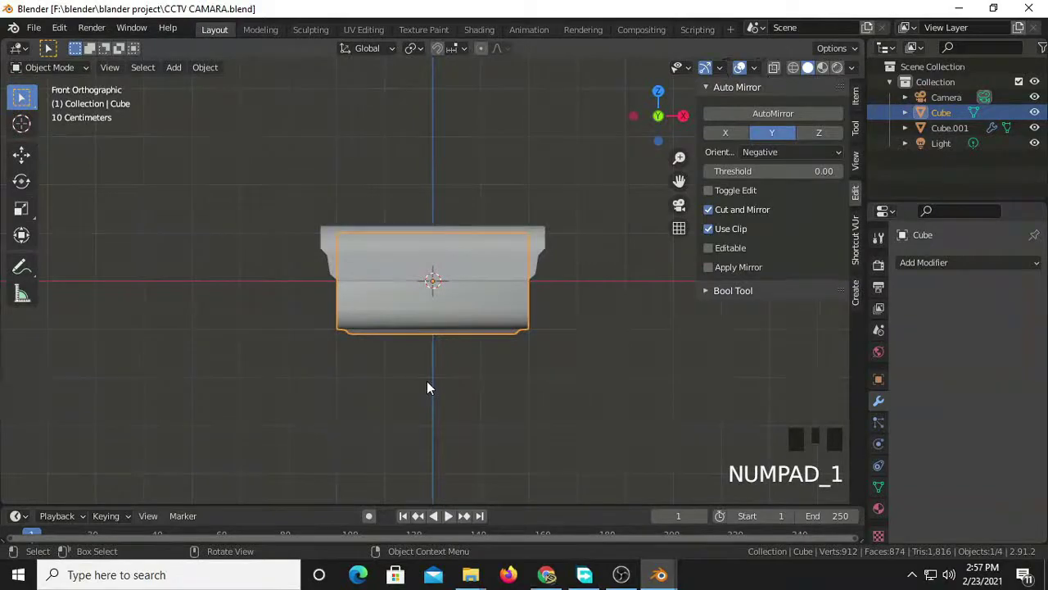
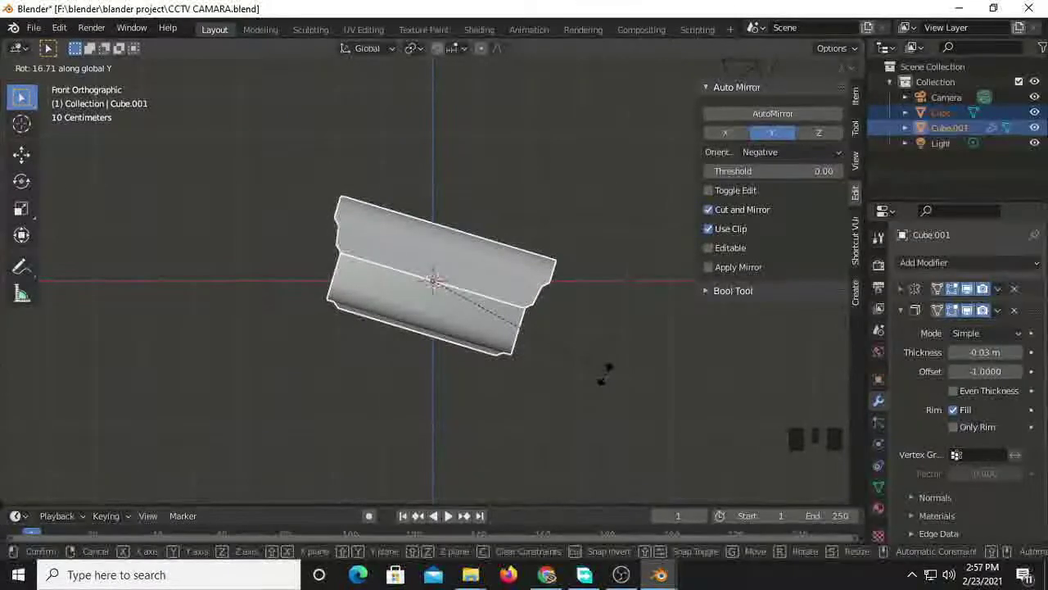
- Tilt the body and hood about 16.7° around Y and move them up and right of the origin
drag(582, 403, 517, 395)
key(KP_1)
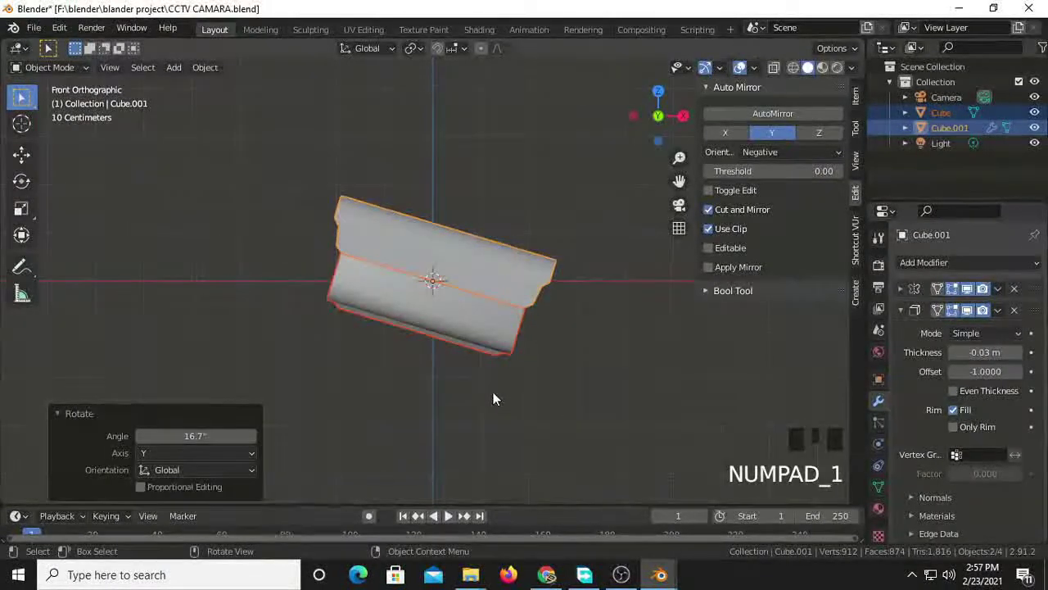
key(g)
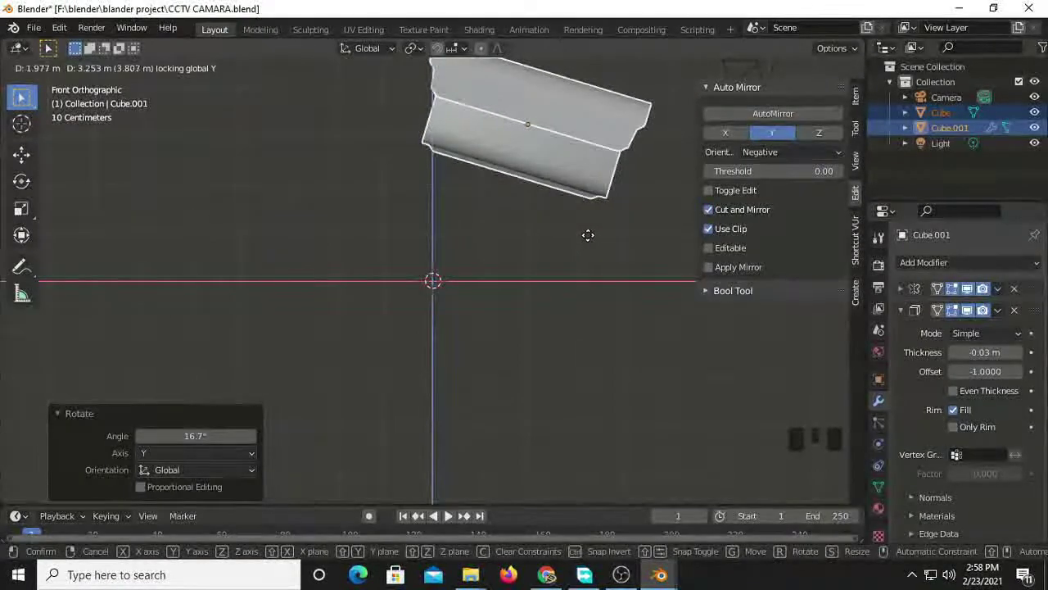
scroll(down, 3)
scroll(up, 3)
key(shift+a)
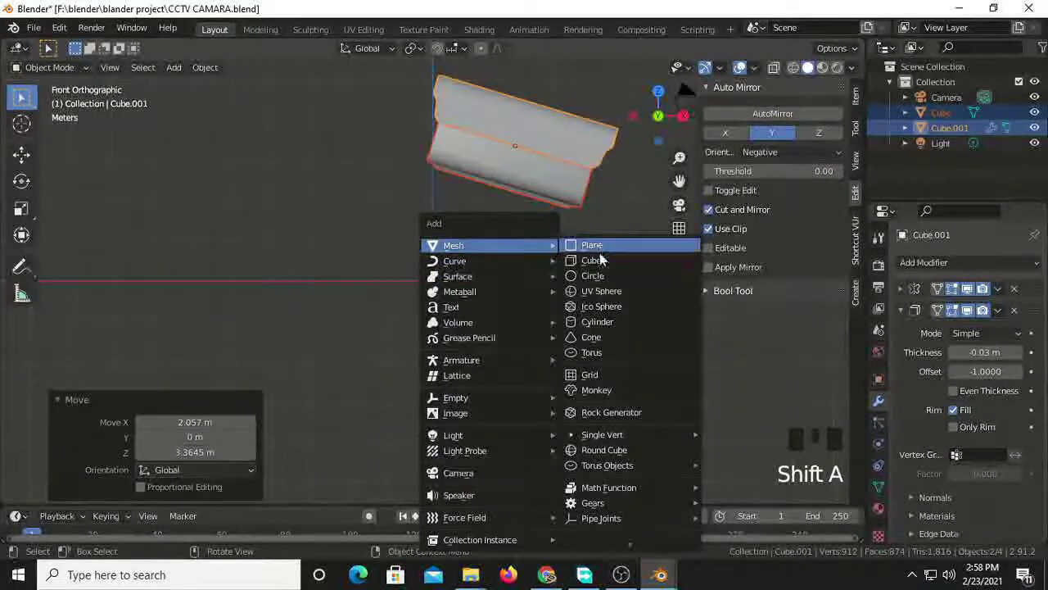
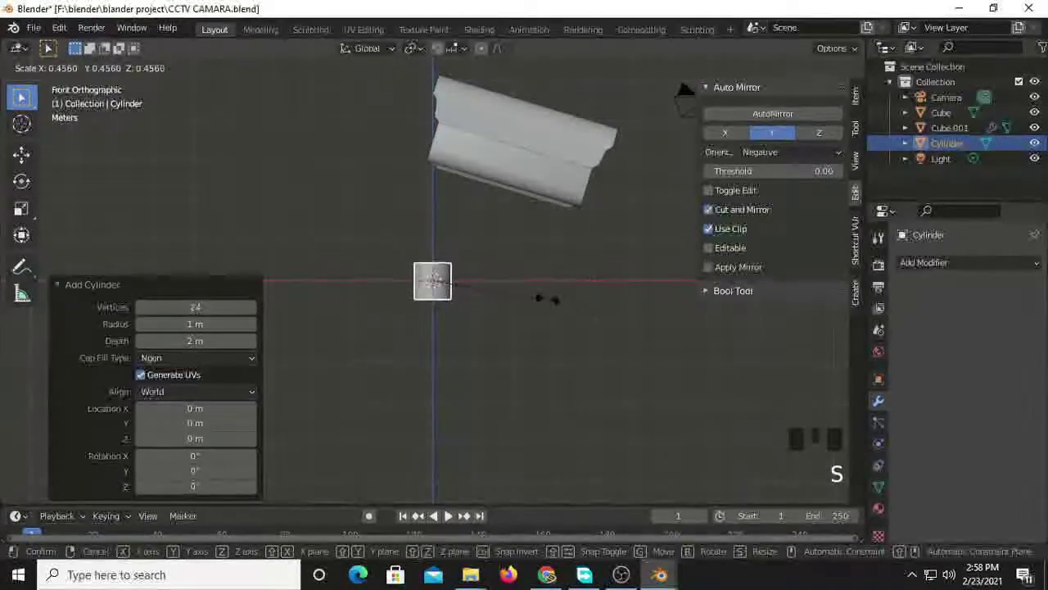
- Add a cylinder at the origin and stretch it into a tall thin pole
key(s)
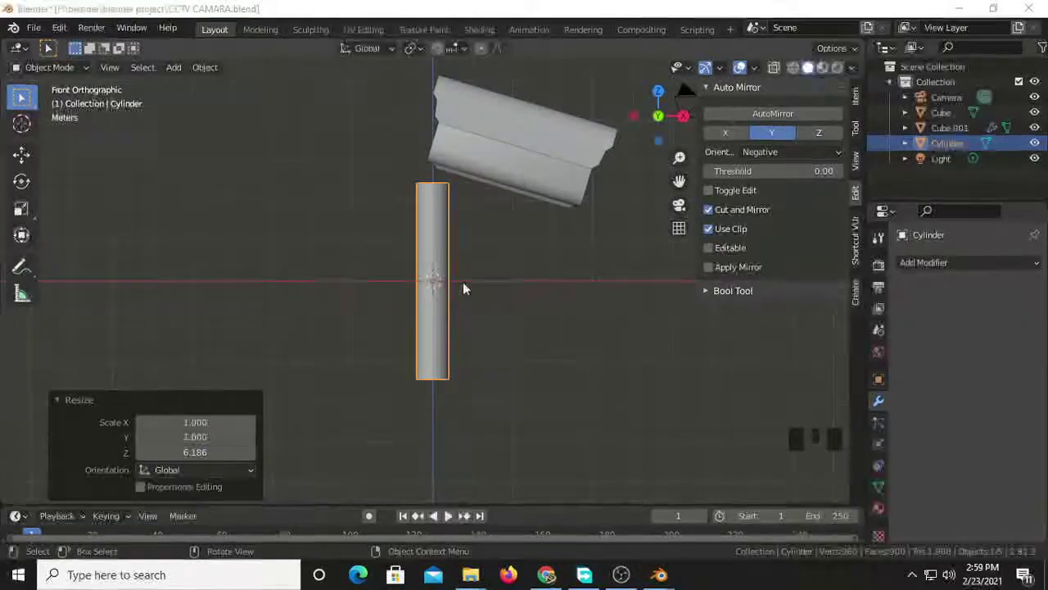
- Slim the cylinder and place it beneath the camera housing, resizing it along its height
drag(446, 330, 534, 350)
key(s)
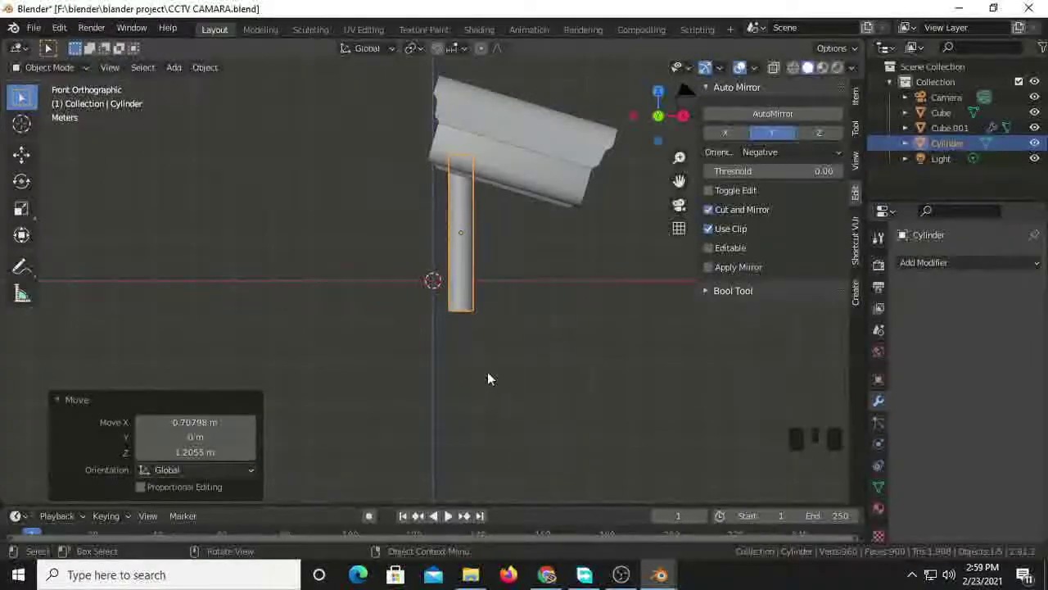
drag(550, 347, 581, 339)
key(KP_1)
key(s)
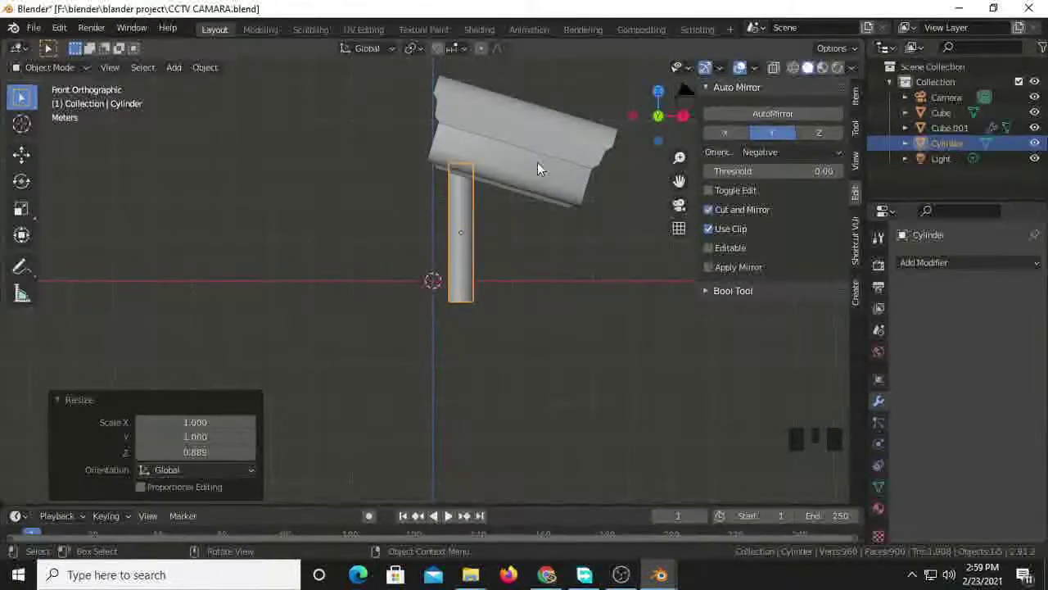
- Raise the body and hood, then rescale and lift the pole so it meets the camera's underside
click(557, 146)
click(547, 172)
key(g)
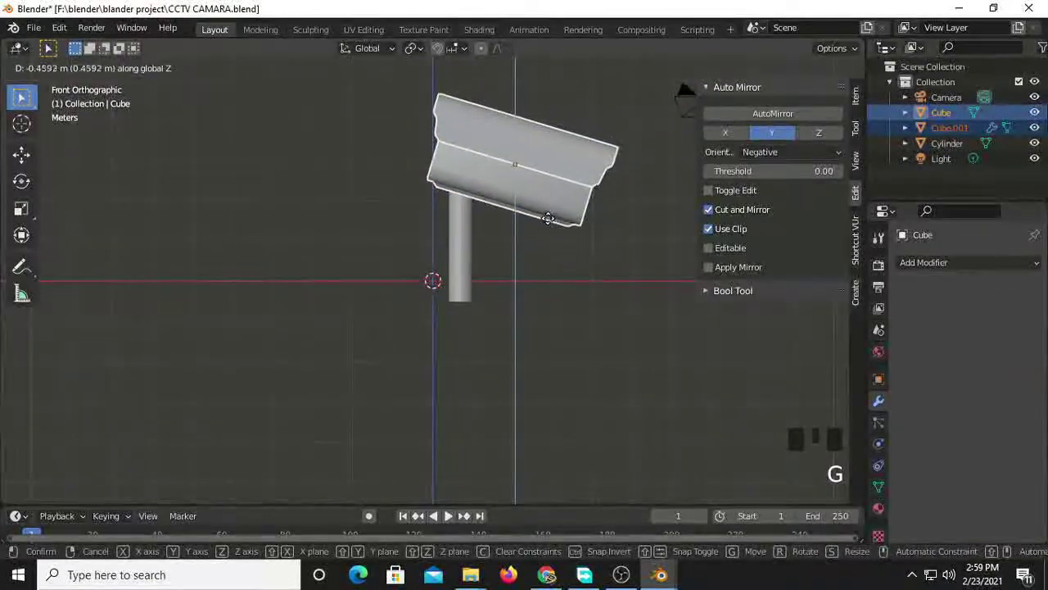
click(480, 240)
key(s)
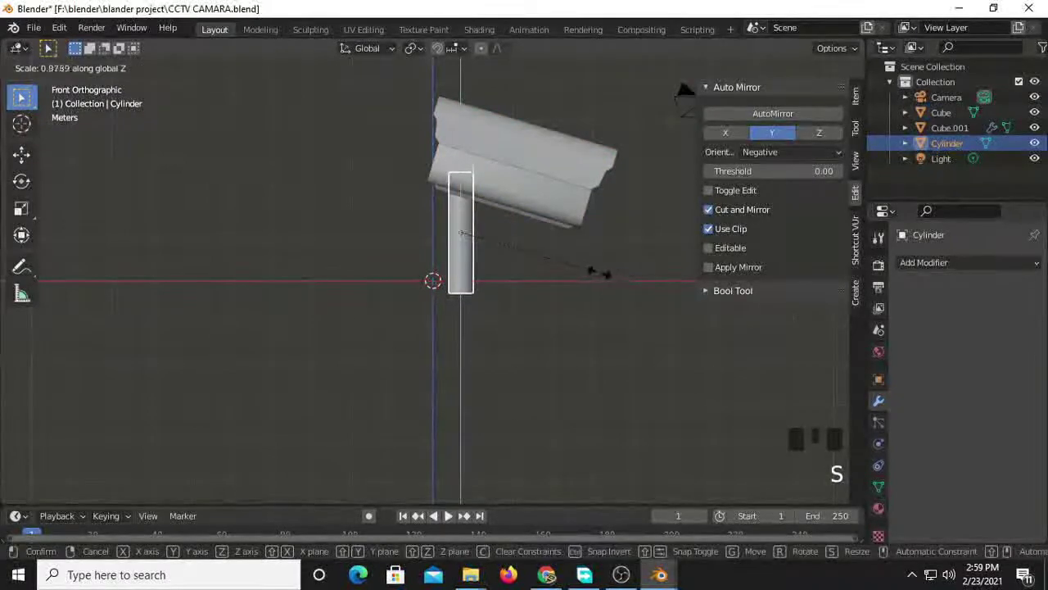
key(g)
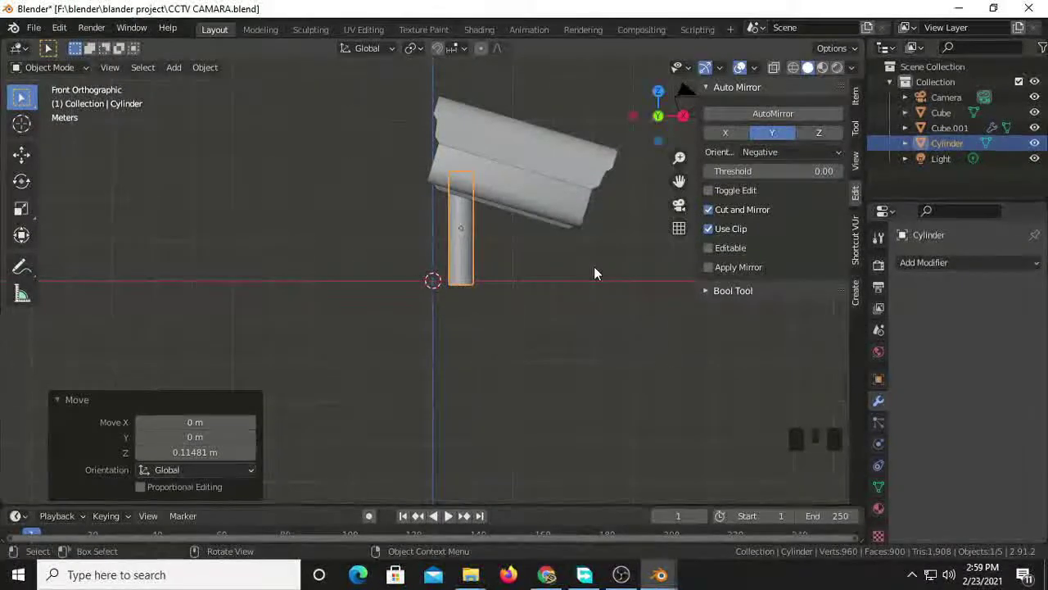
- Hide the scene camera and light from the viewport in the outliner
scroll(down, 3)
drag(495, 315, 468, 315)
scroll(up, 3)
drag(399, 309, 1039, 106)
click(1040, 106)
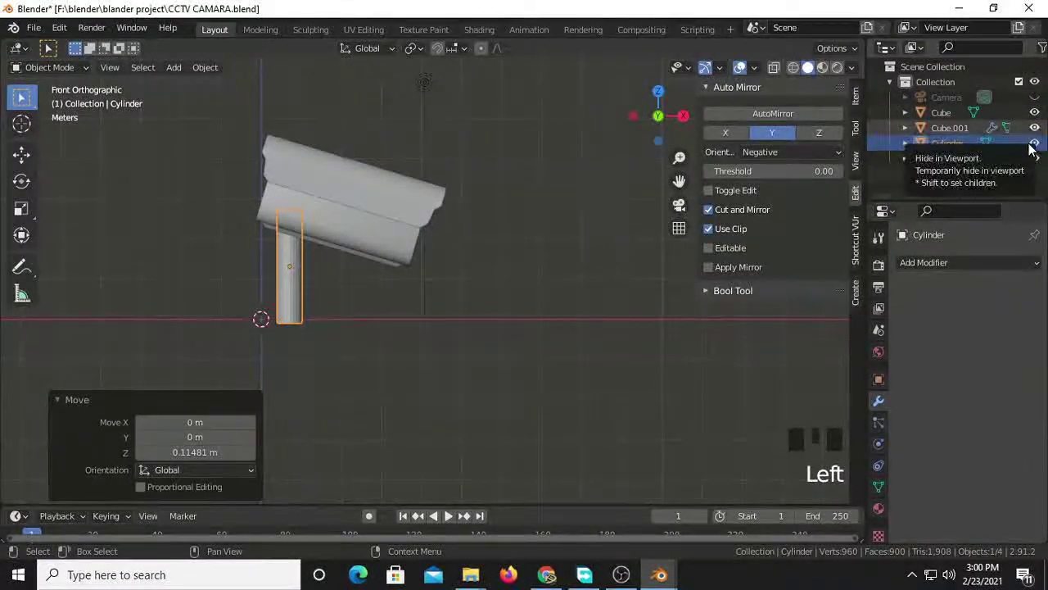
click(850, 217)
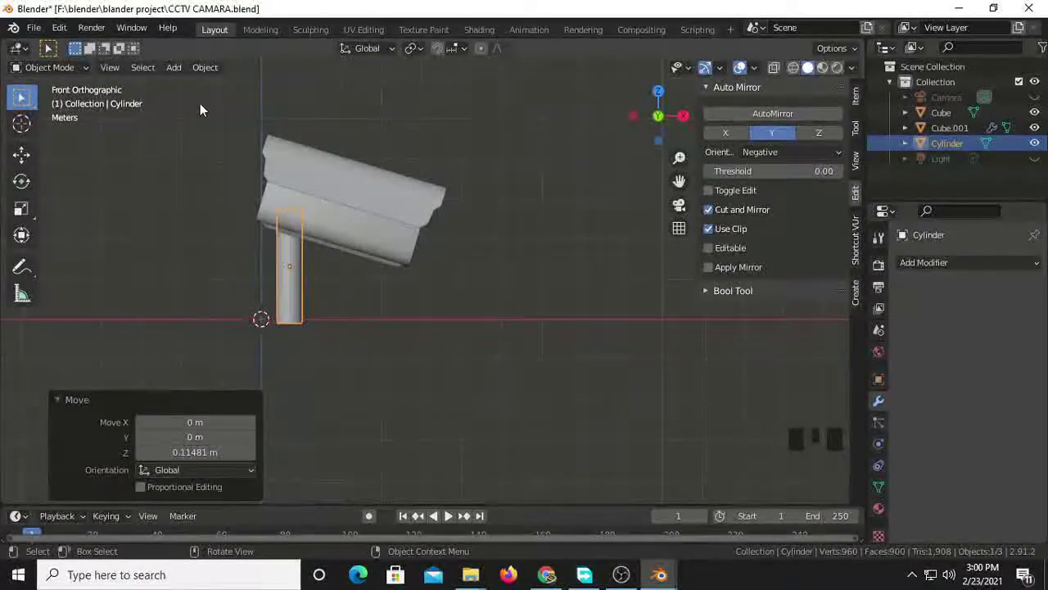
- Select the whole assembly and shift it about 2.89 m along X
key(a)
key(g)
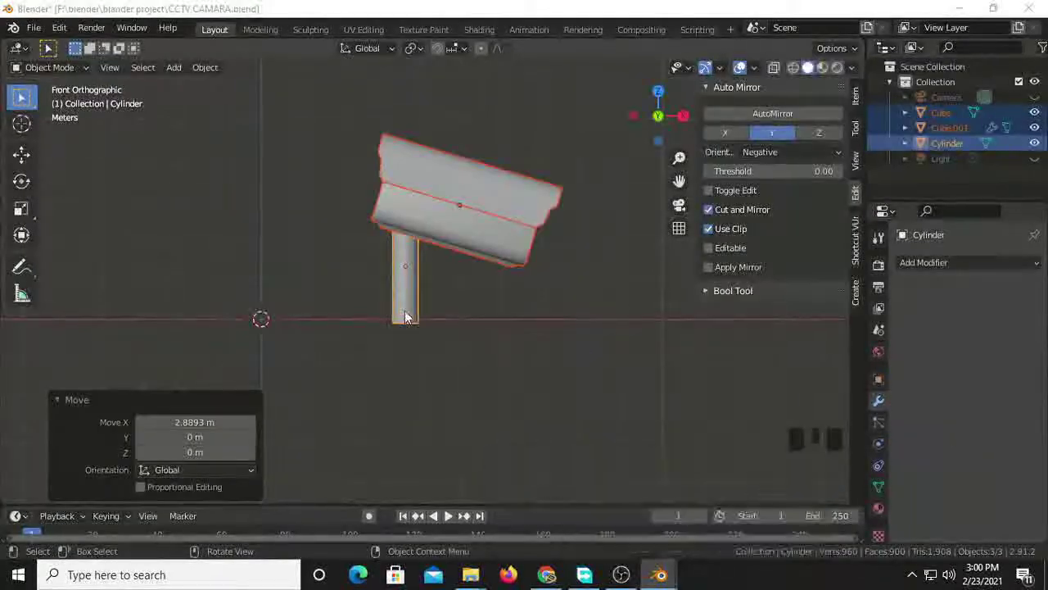
click(414, 315)
- Add a loop cut near the pole's bottom, duplicate the bottom ring, widen it about 1.18× and move it up about 0.09 m
key(Tab)
scroll(up, 3)
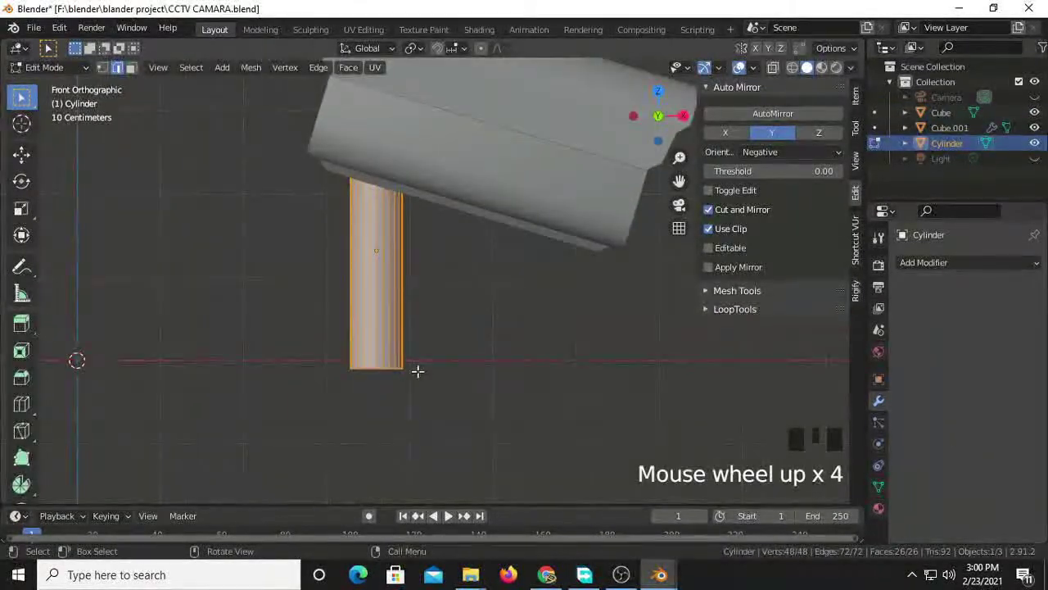
key(ctrl+r)
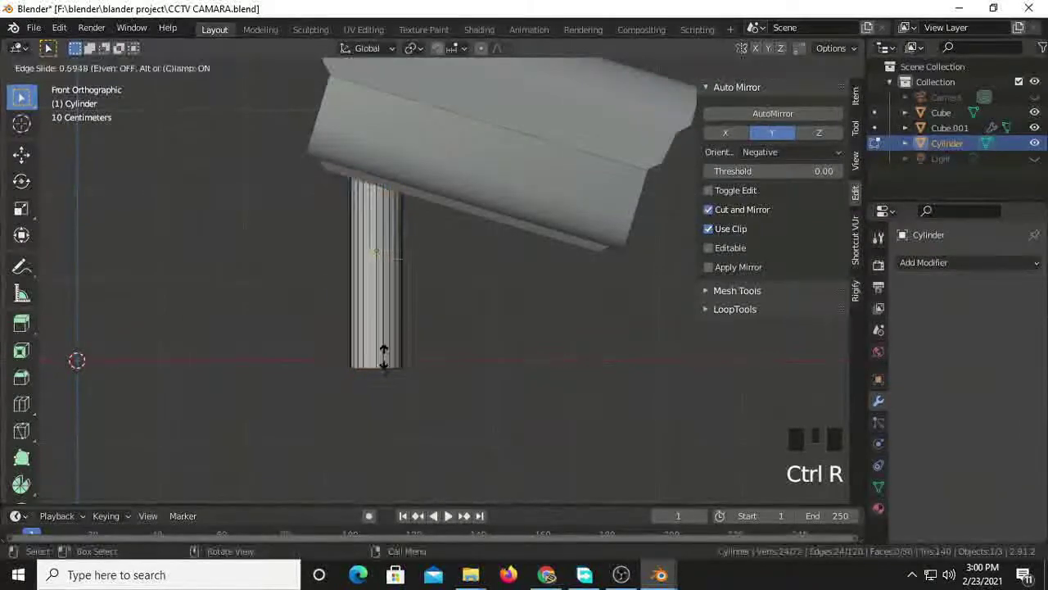
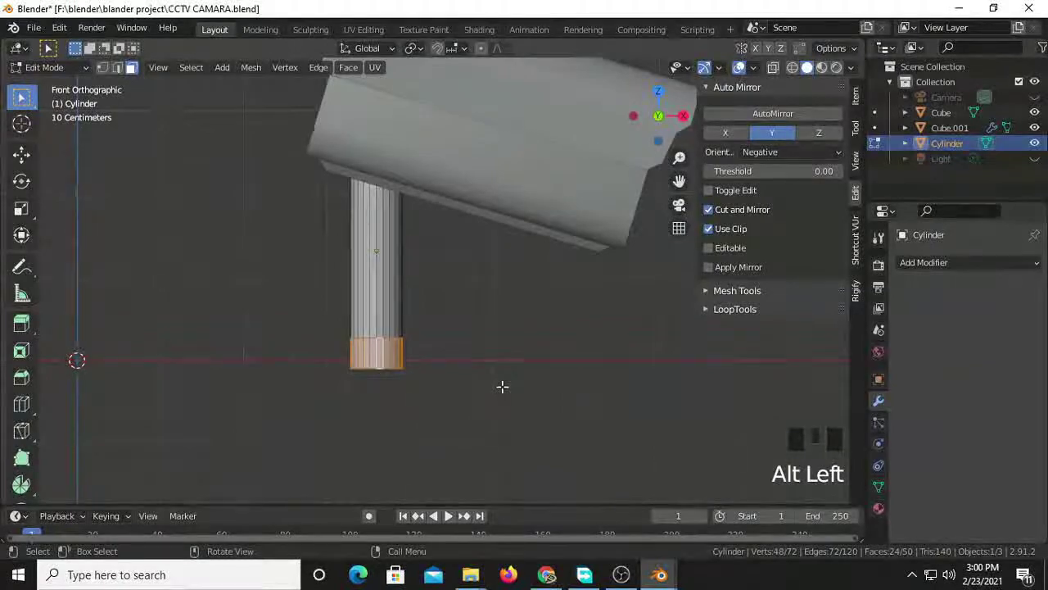
key(shift+d)
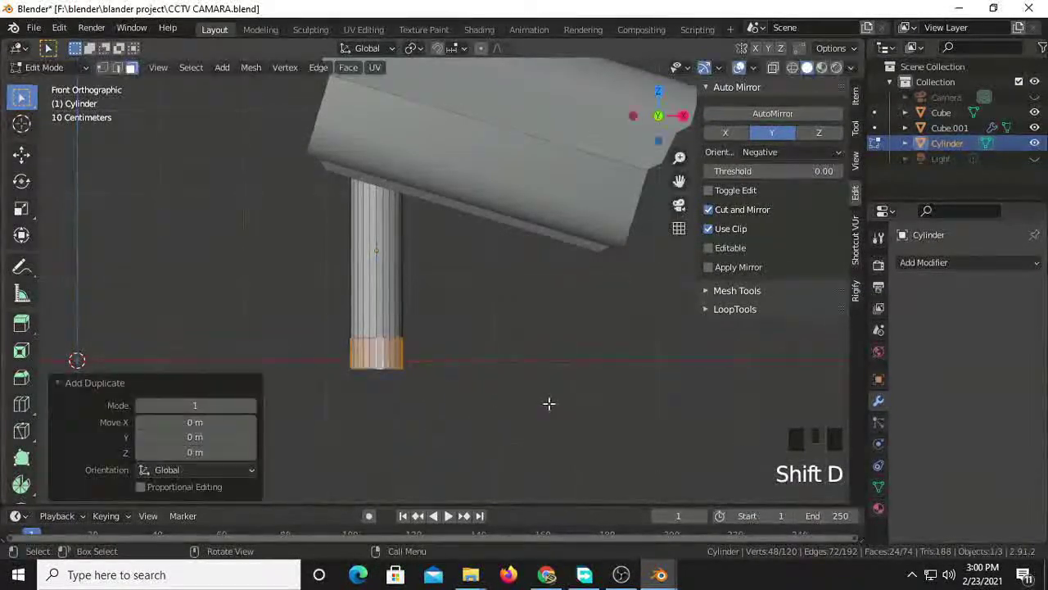
key(s)
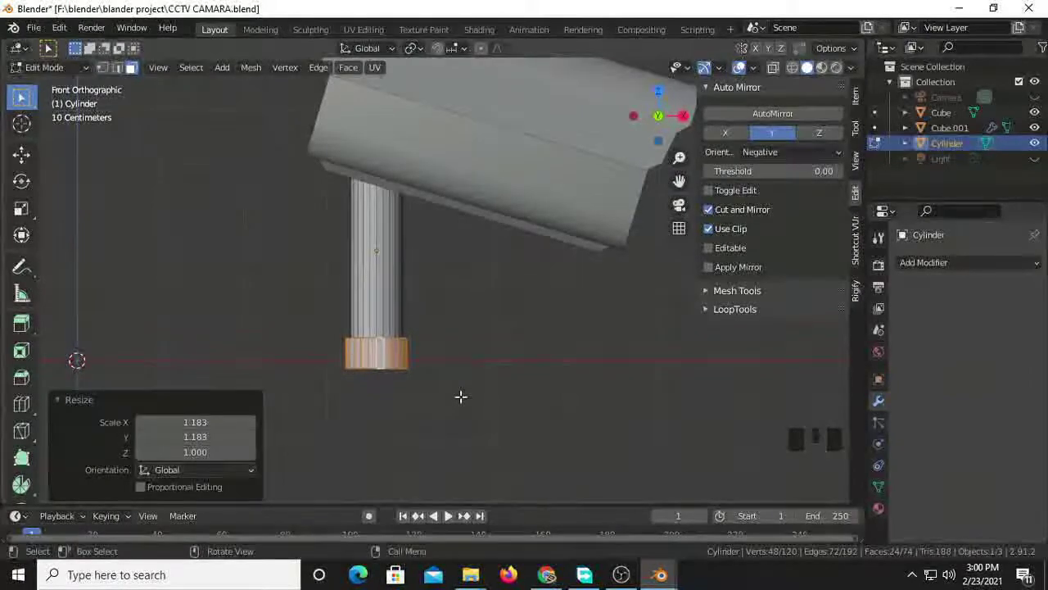
key(g)
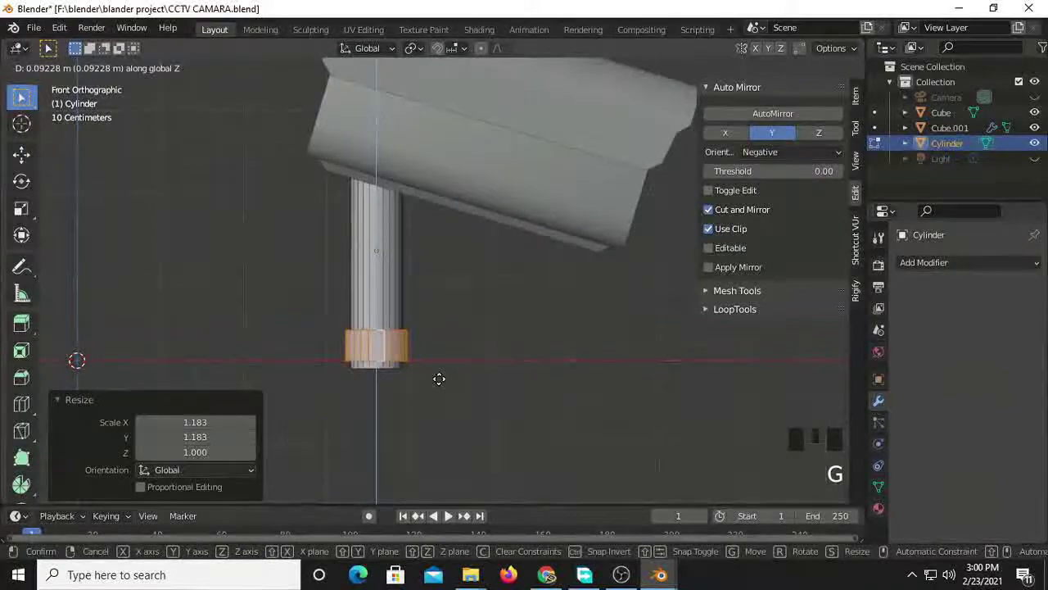
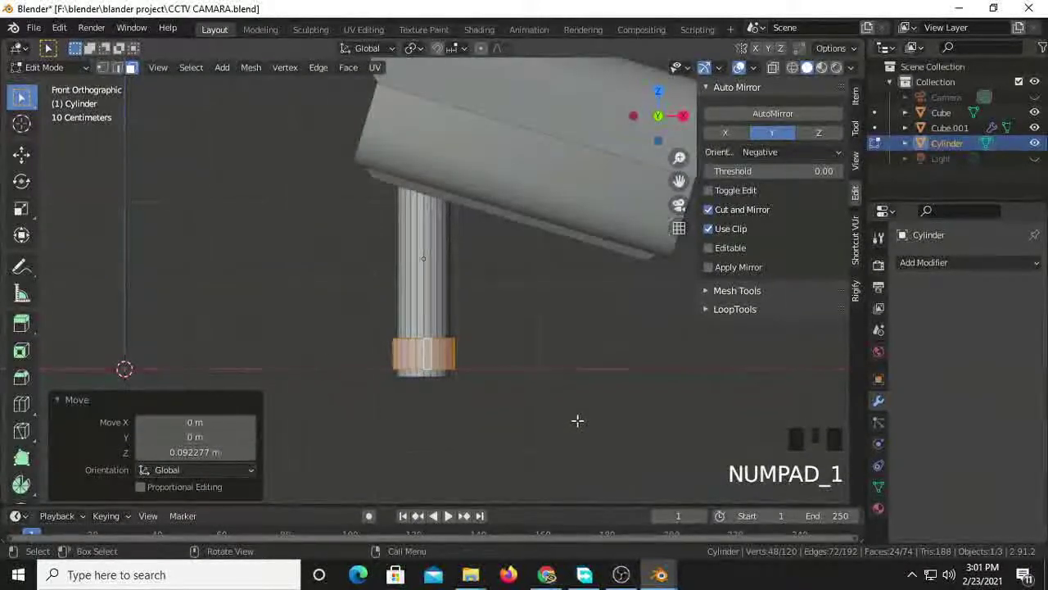
- Widen the collar faces in side view and delete the overlapping inner edges and faces
key(ctrl+KP_3)
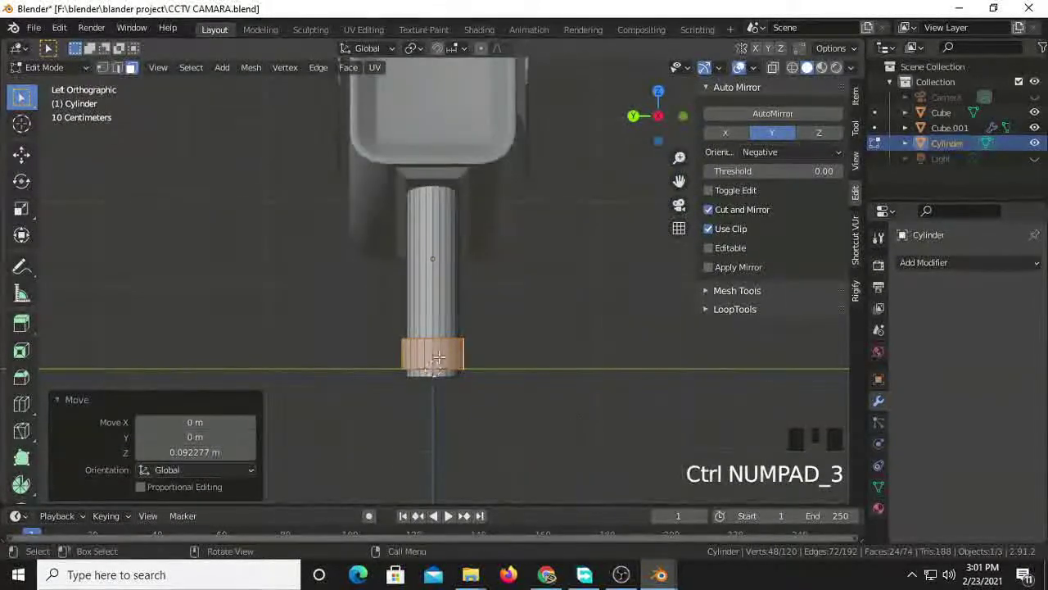
scroll(up, 3)
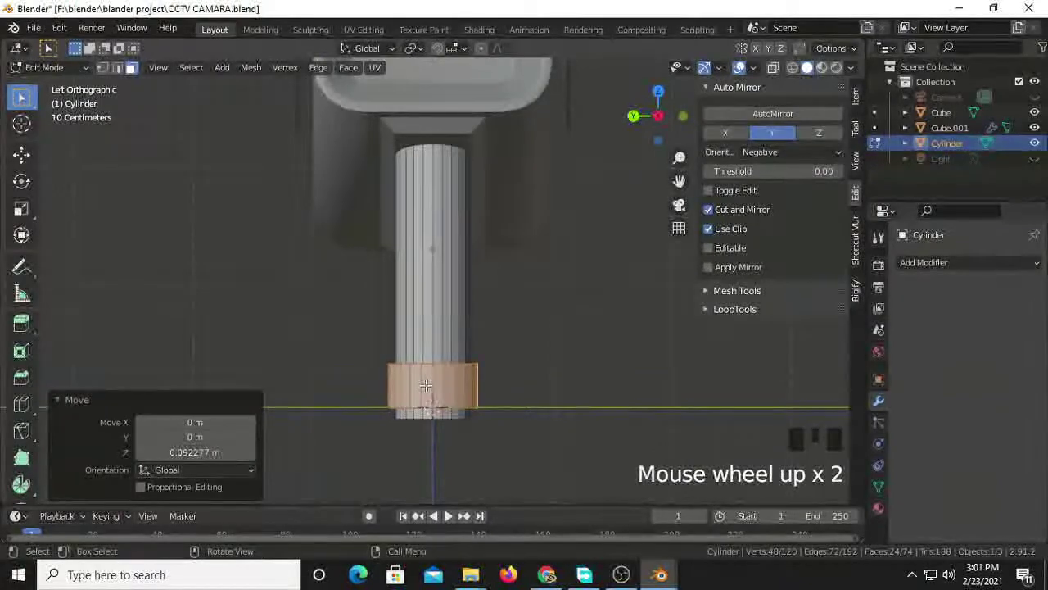
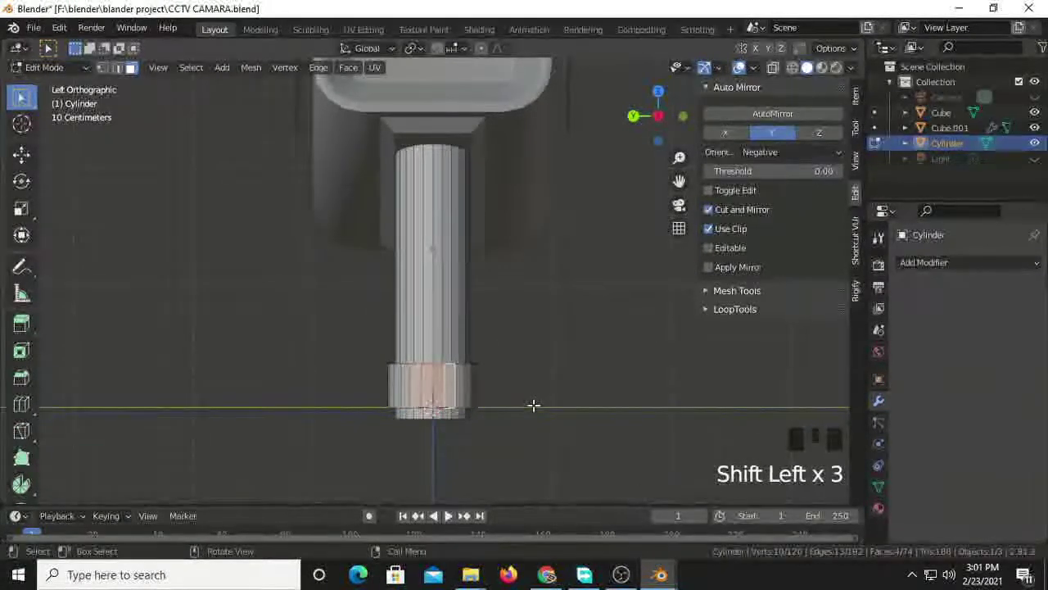
key(Delete)
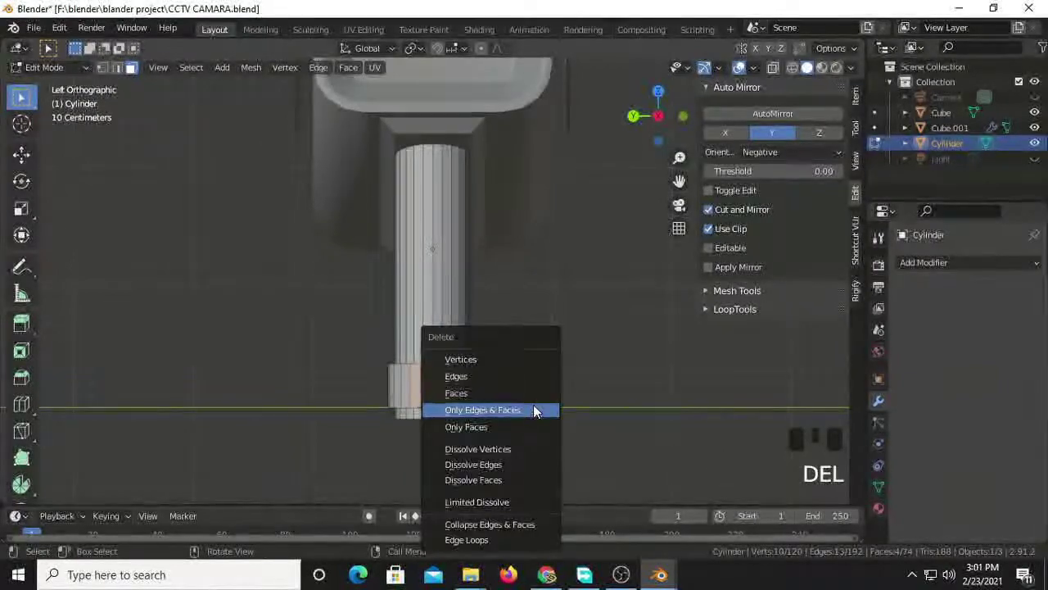
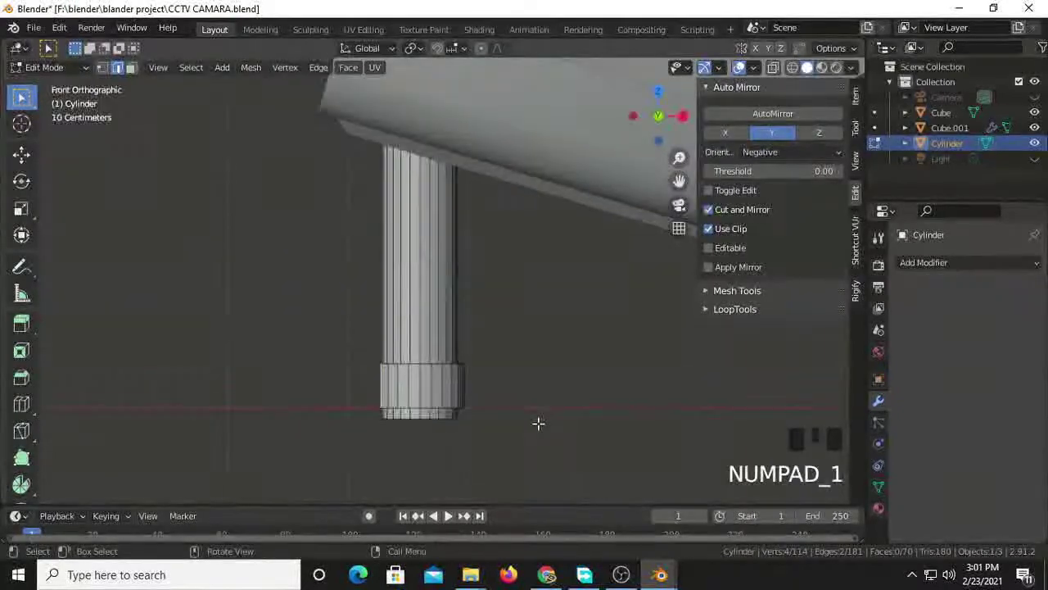
scroll(down, 3)
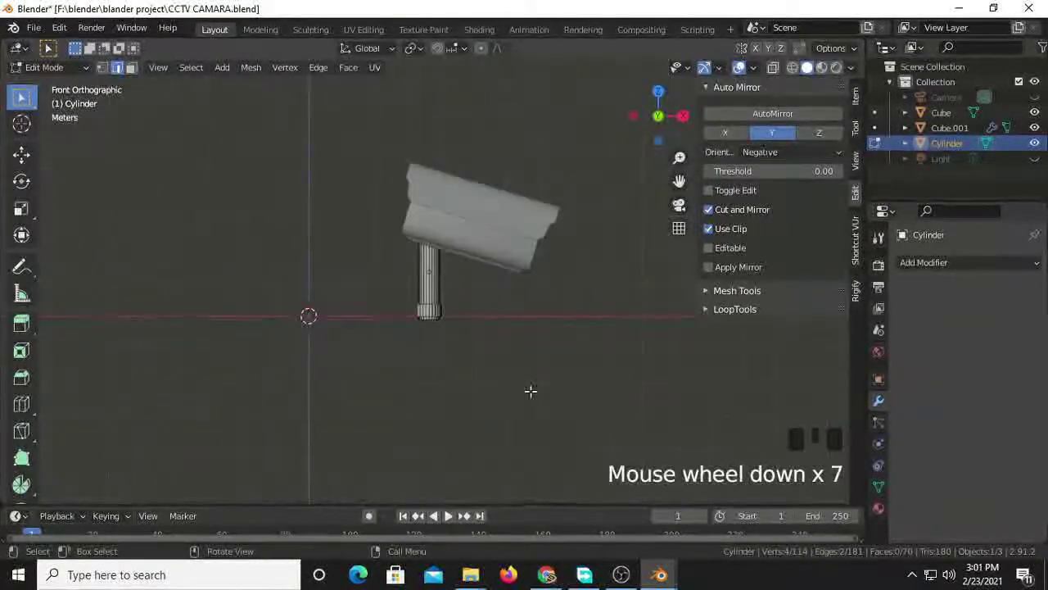
scroll(up, 3)
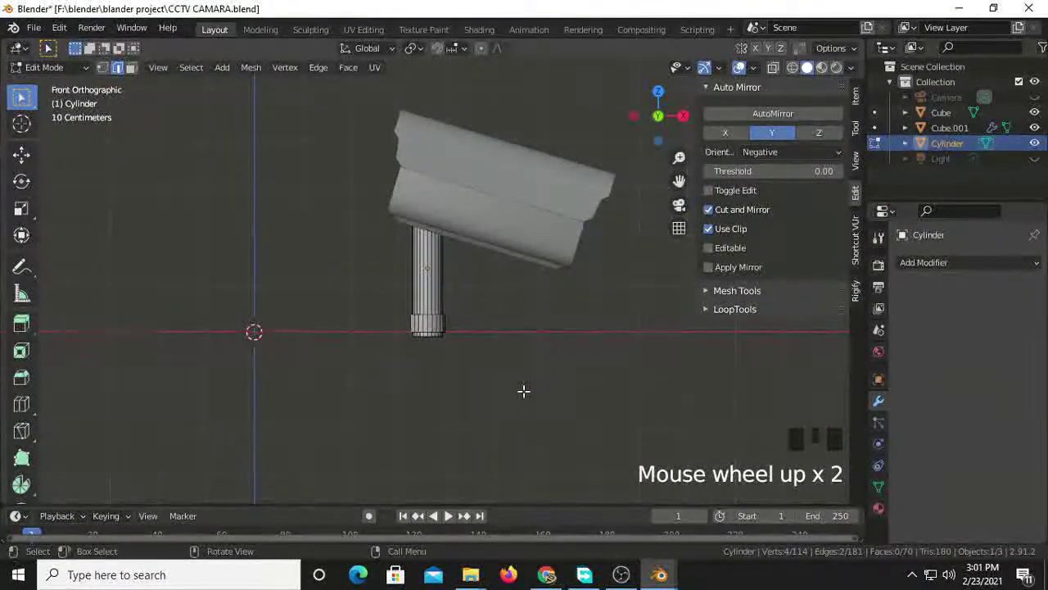
- Extrude the base edges along X toward the origin into a flat arm and add loop cuts across it
key(e)
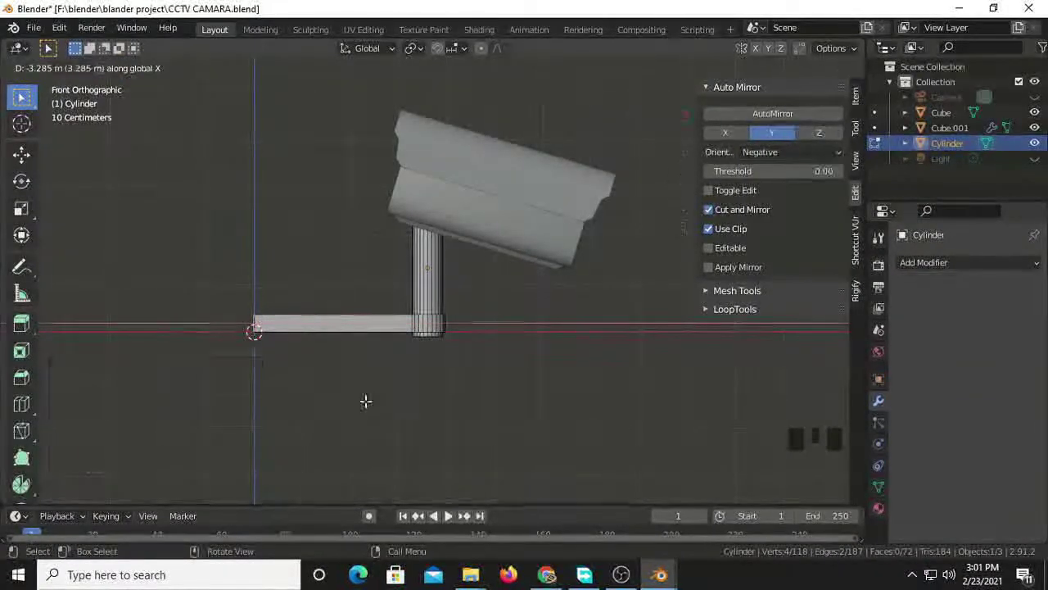
scroll(up, 3)
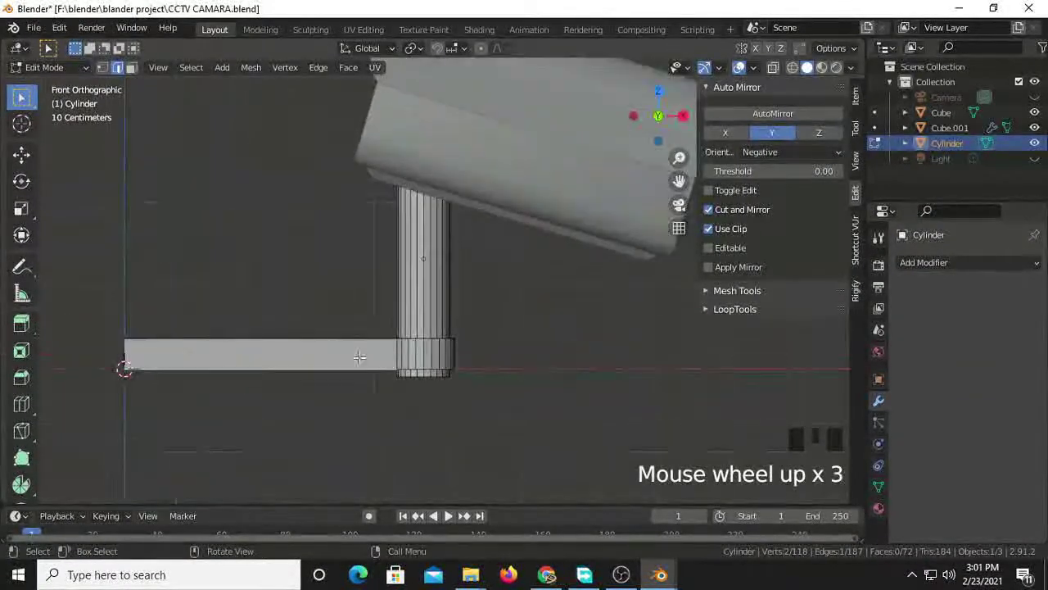
key(ctrl+r)
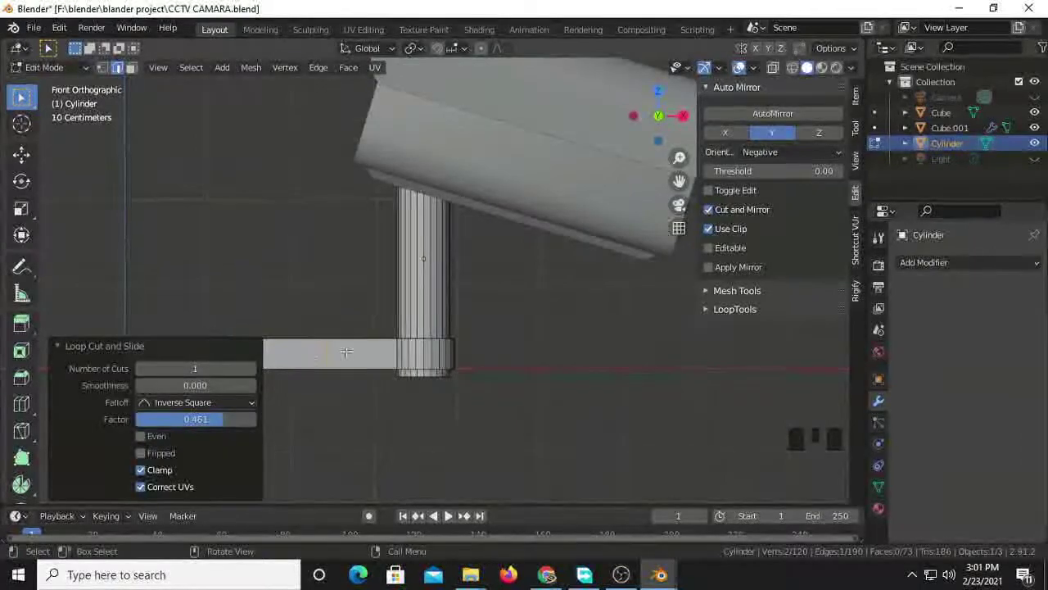
scroll(down, 3)
key(ctrl+r)
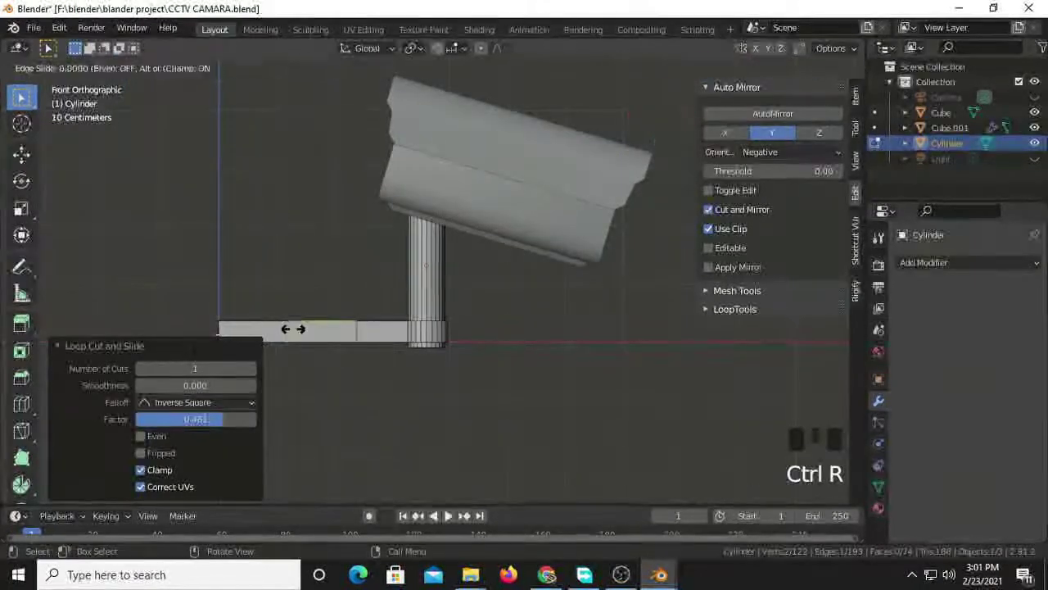
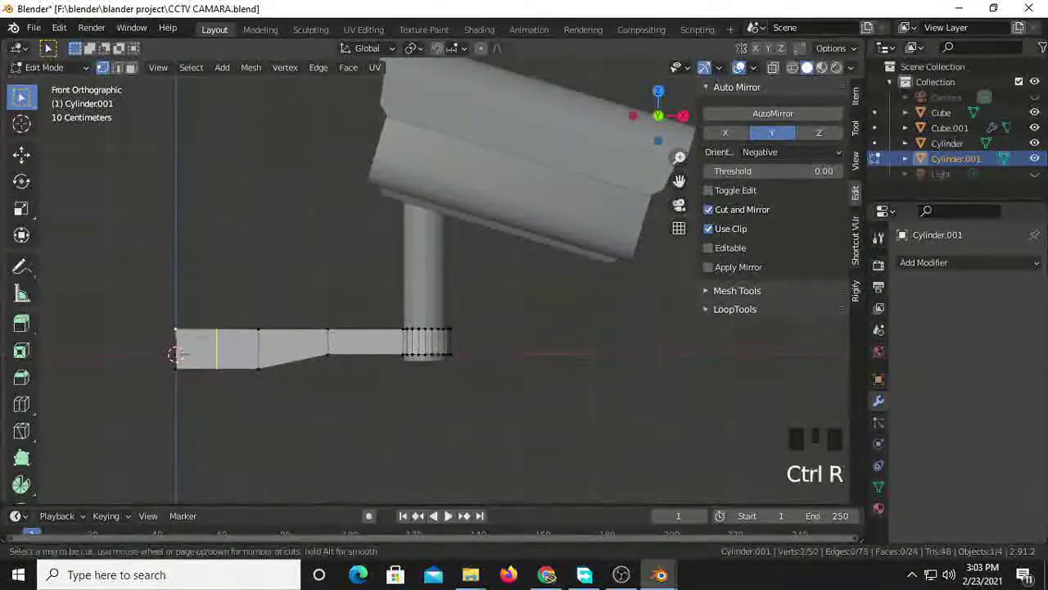
- Select the arm's outer end vertices and pull them down along Z to taper the arm
click(311, 425)
click(183, 376)
key(g)
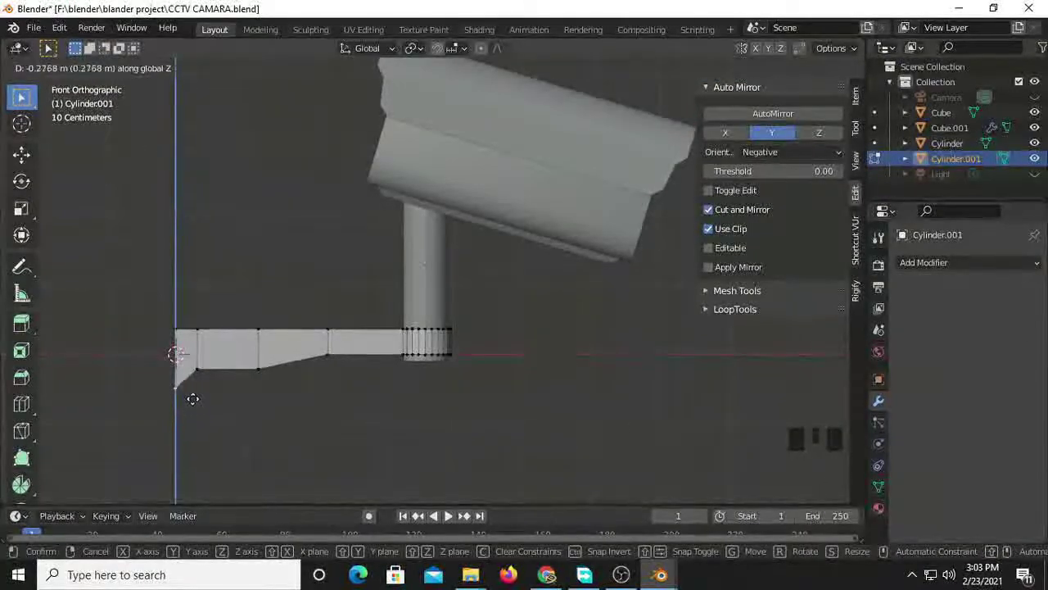
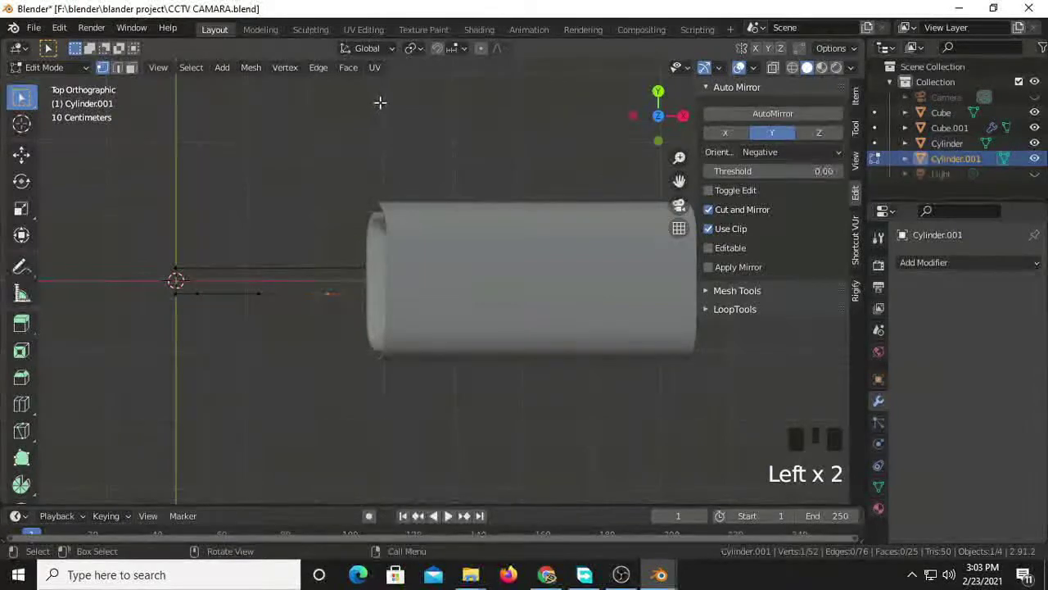
- In X-ray, shift the arm's vertices about 0.1 m along Y so it curves, and give it a Solidify modifier
key(x)
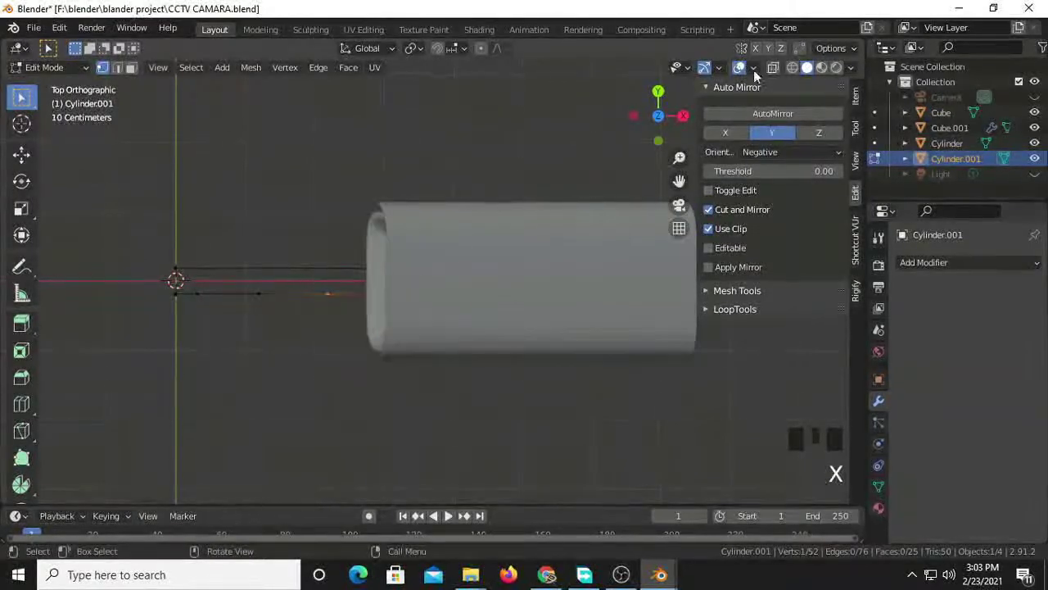
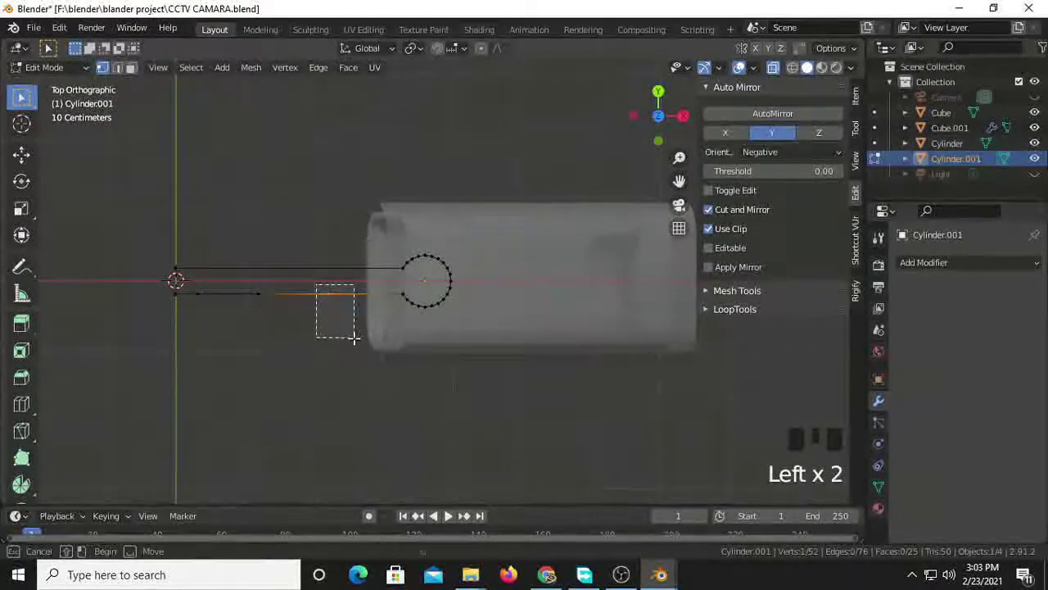
key(g)
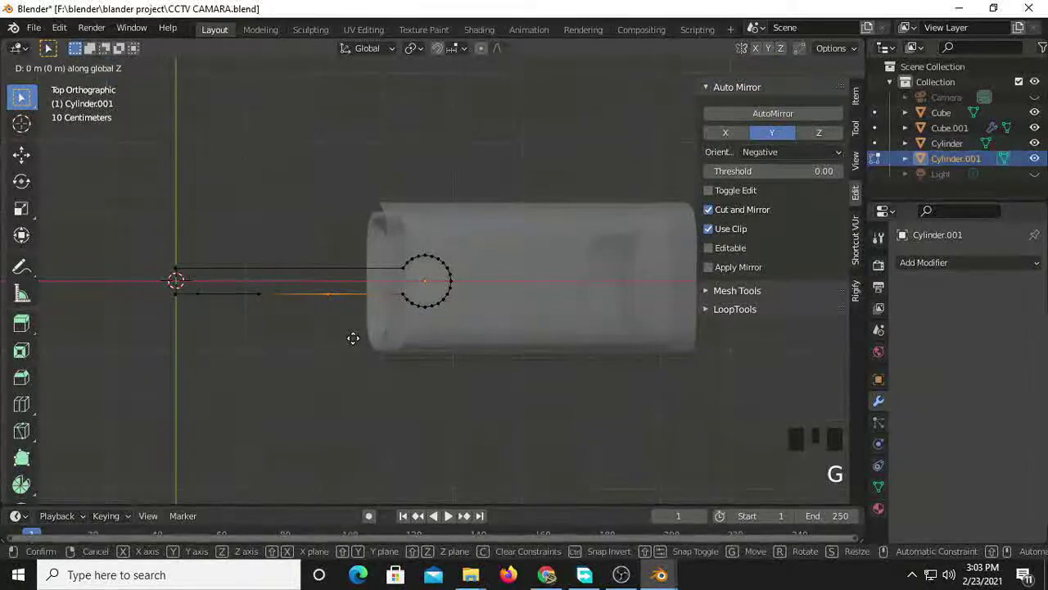
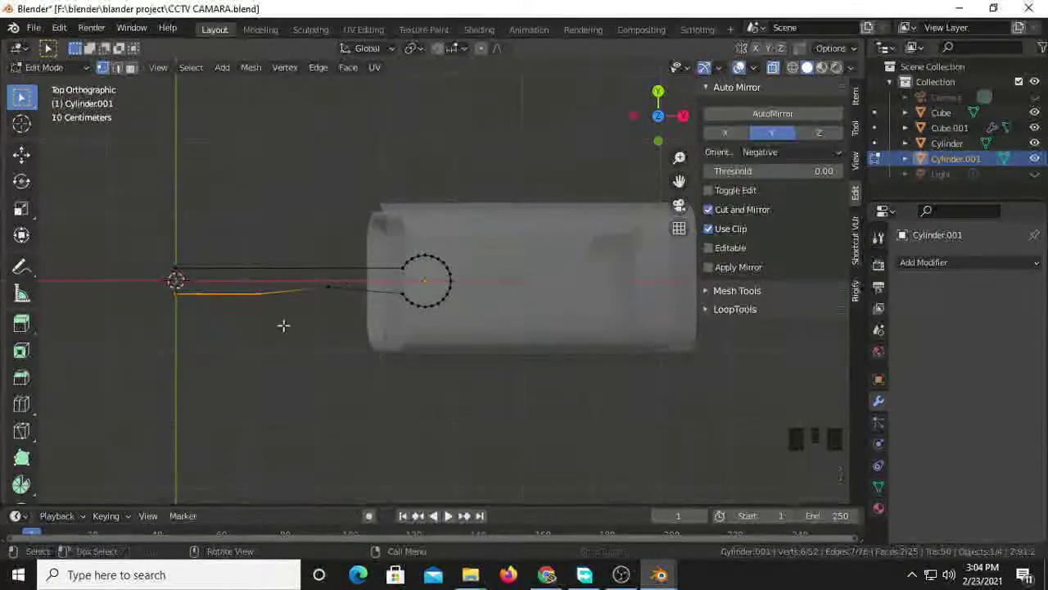
key(g)
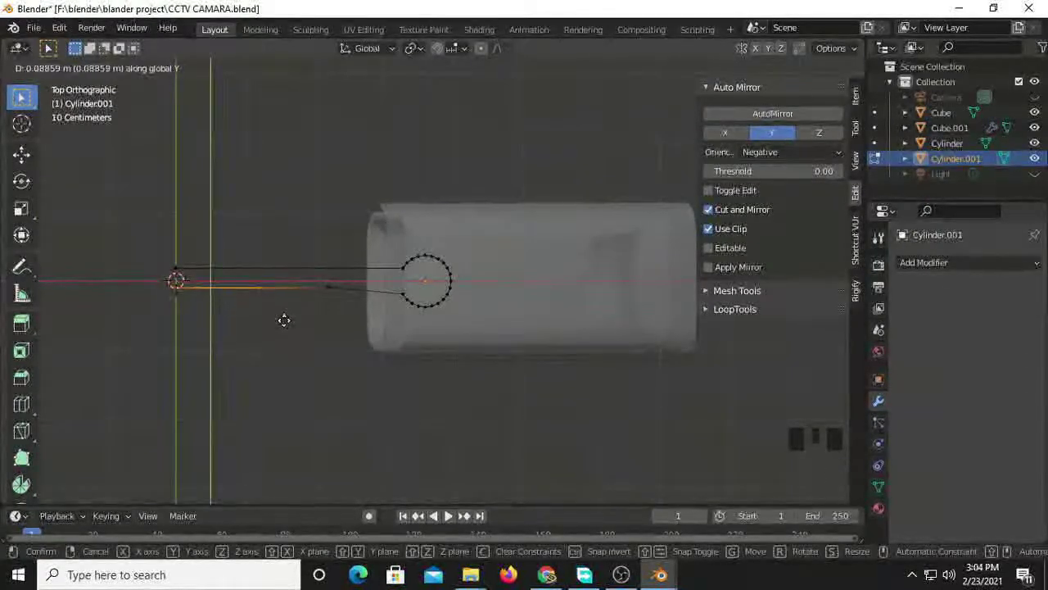
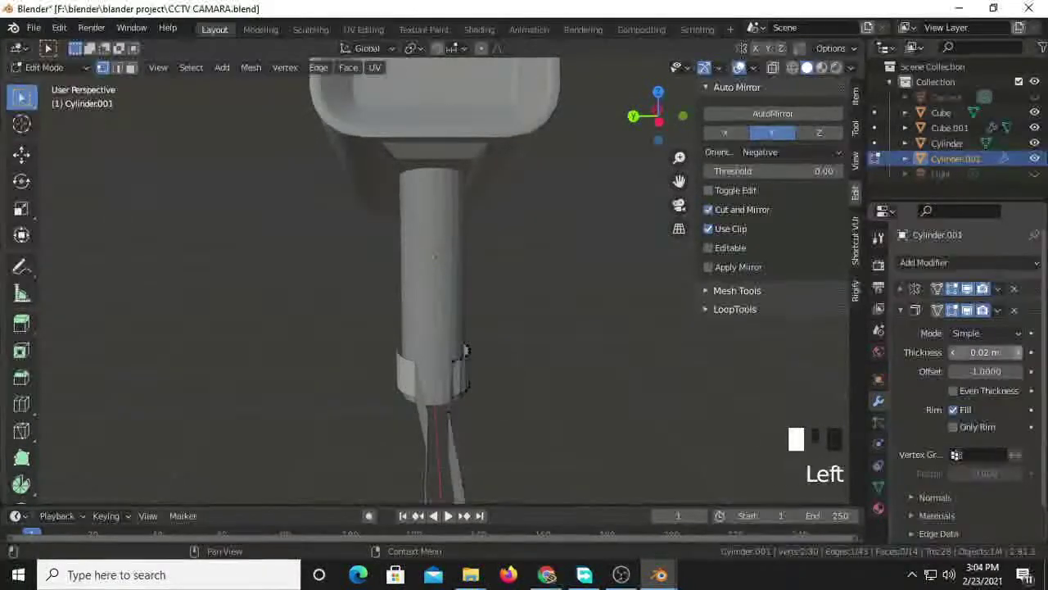
- Adjust the arm's solidify thickness and shift its vertices about 0.33 m along X
drag(1026, 359, 913, 393)
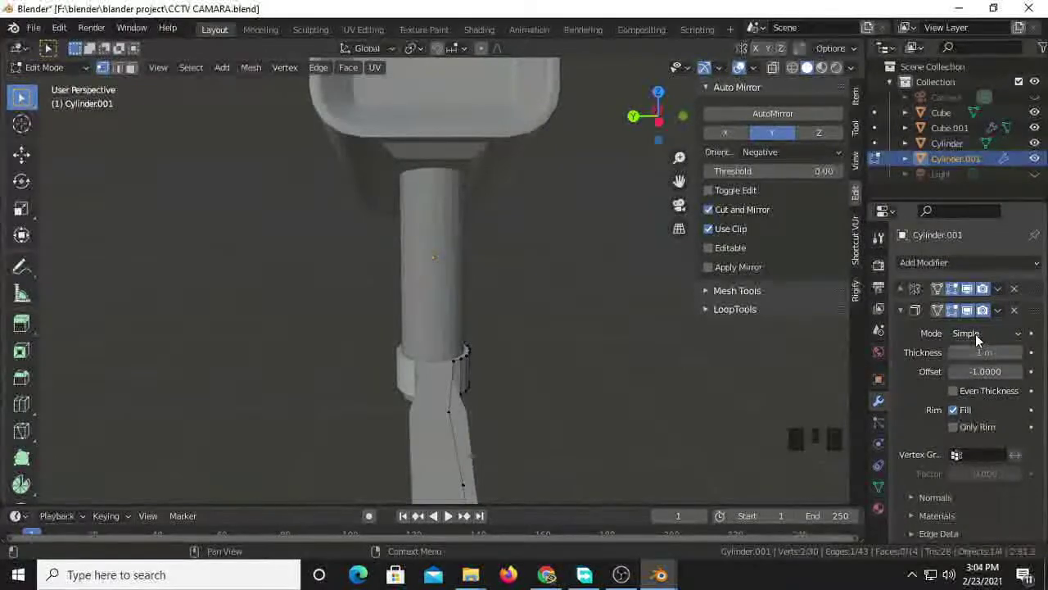
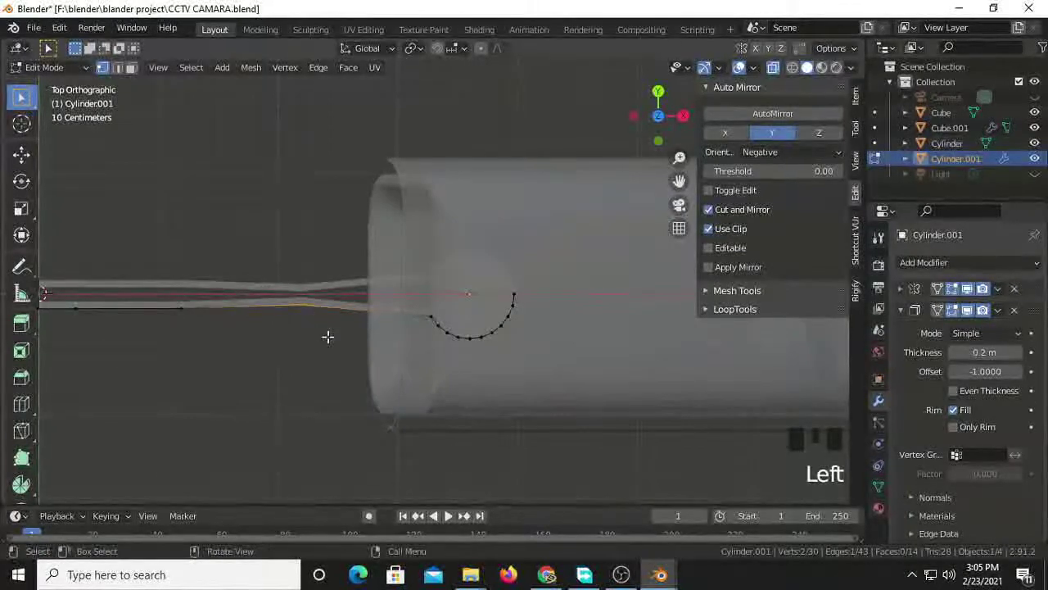
key(g)
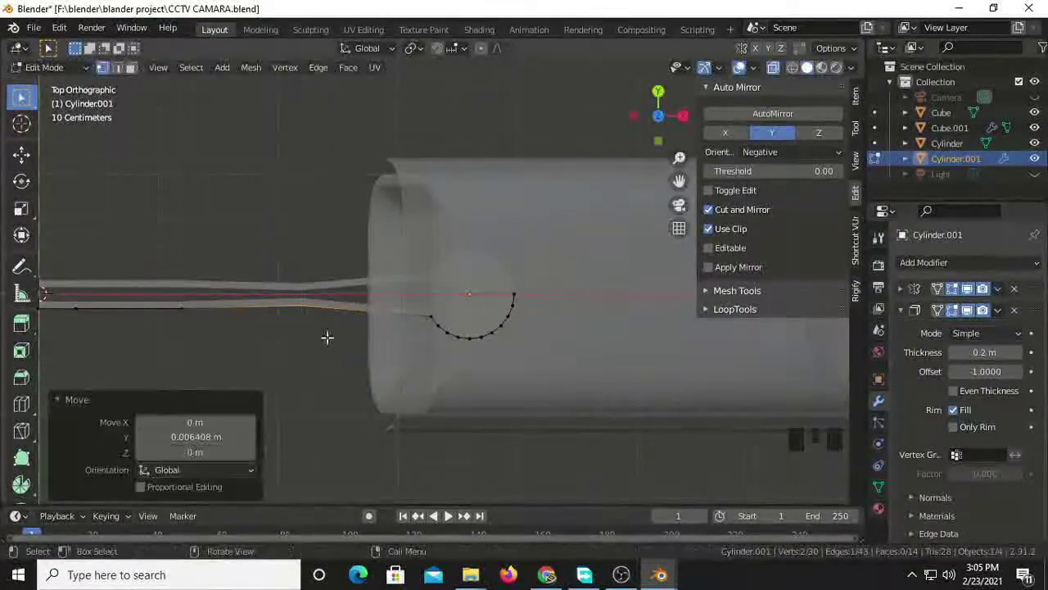
key(g)
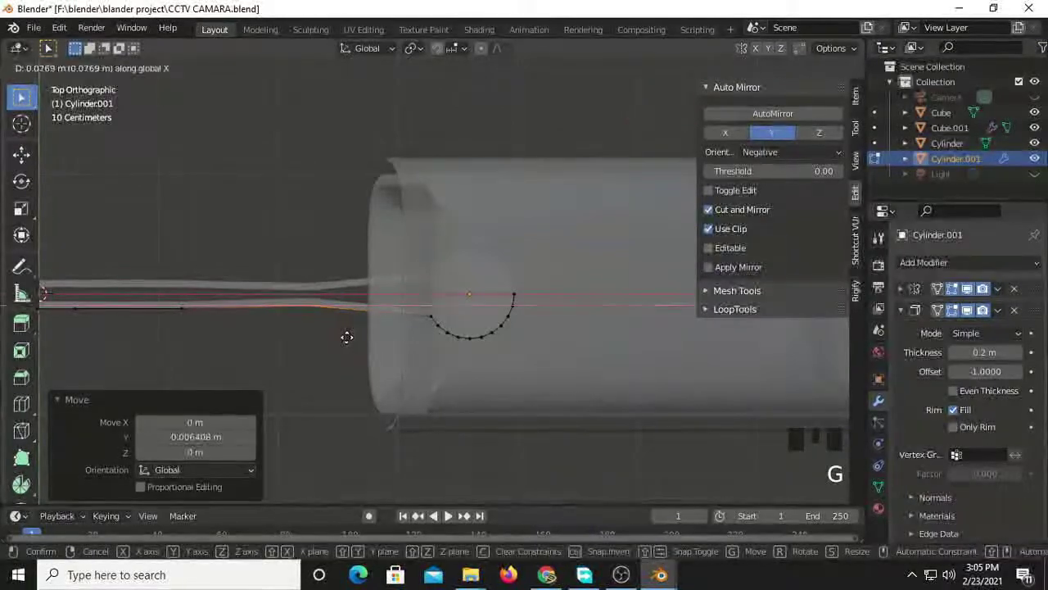
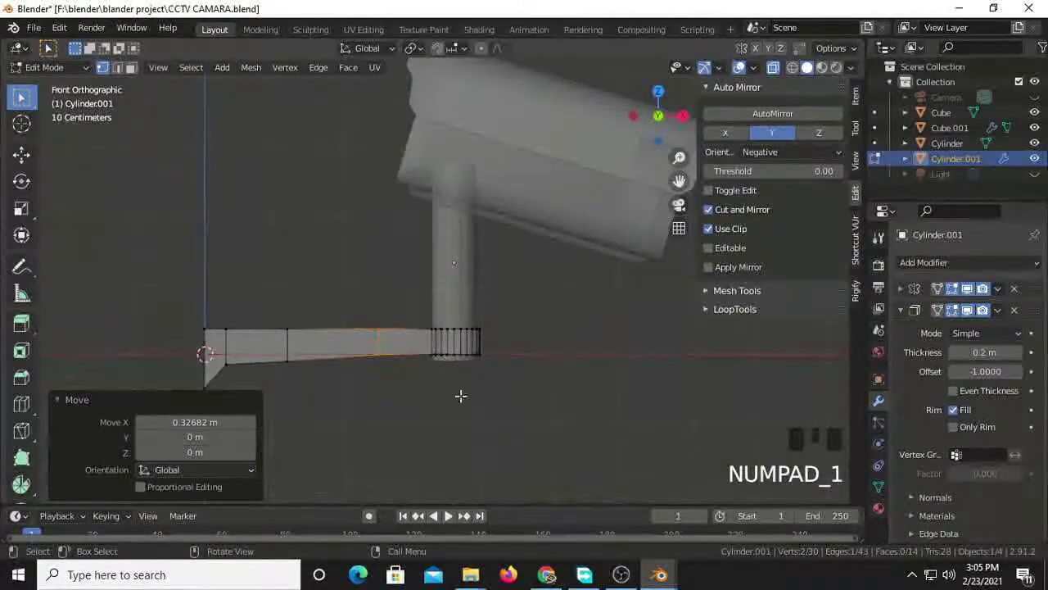
- Leave edit mode, select the vertical pole and start lowering it about 0.14 m along Z
key(s)
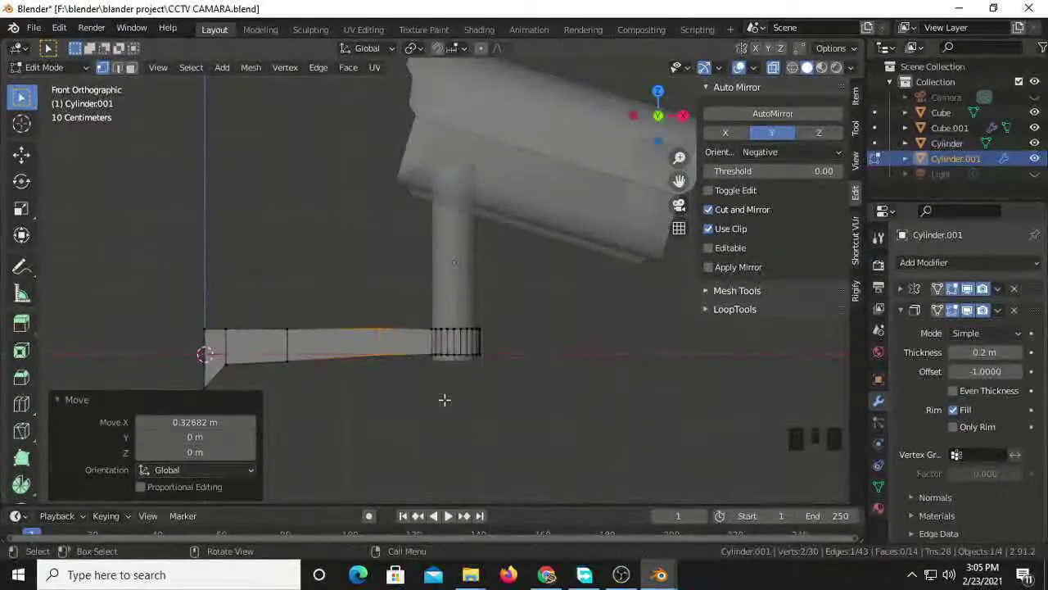
key(s)
click(556, 382)
key(g)
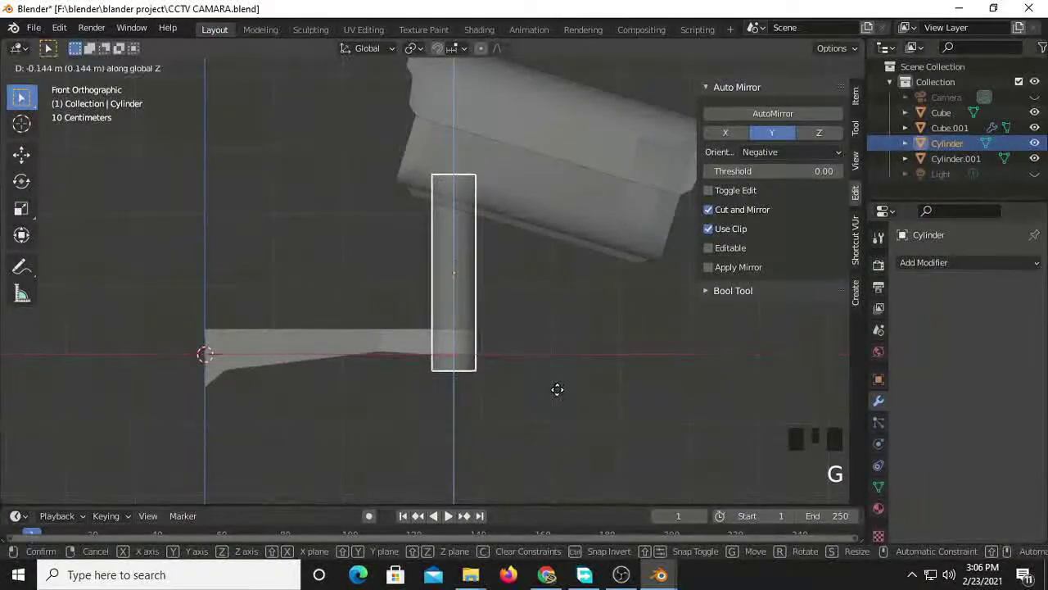
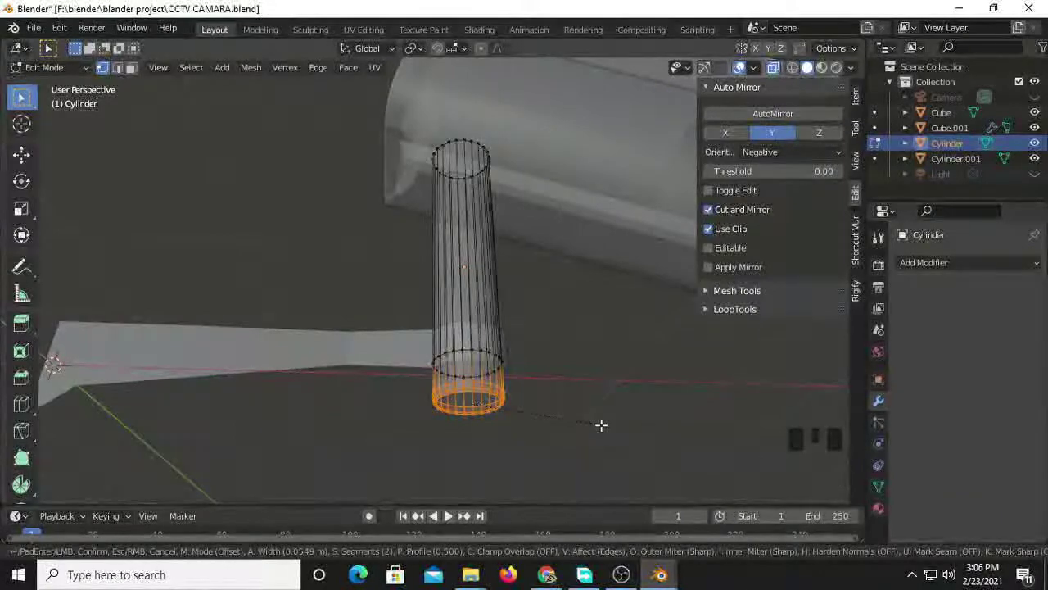
- Leave the pole's edit mode and apply its scale, checking it against the arm
key(Tab)
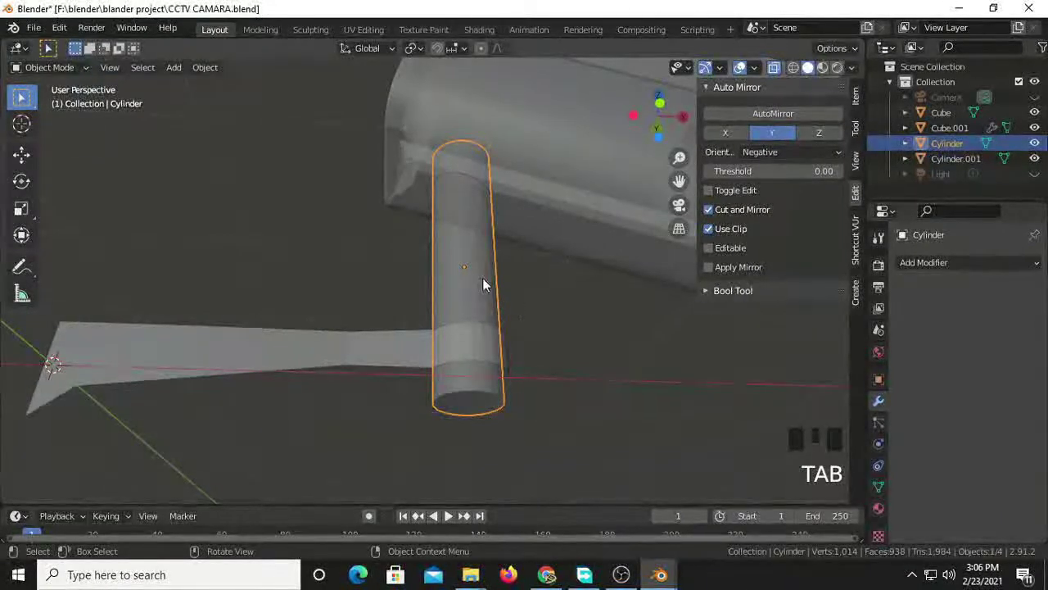
drag(486, 282, 355, 350)
click(356, 349)
drag(354, 346, 886, 488)
drag(886, 488, 911, 488)
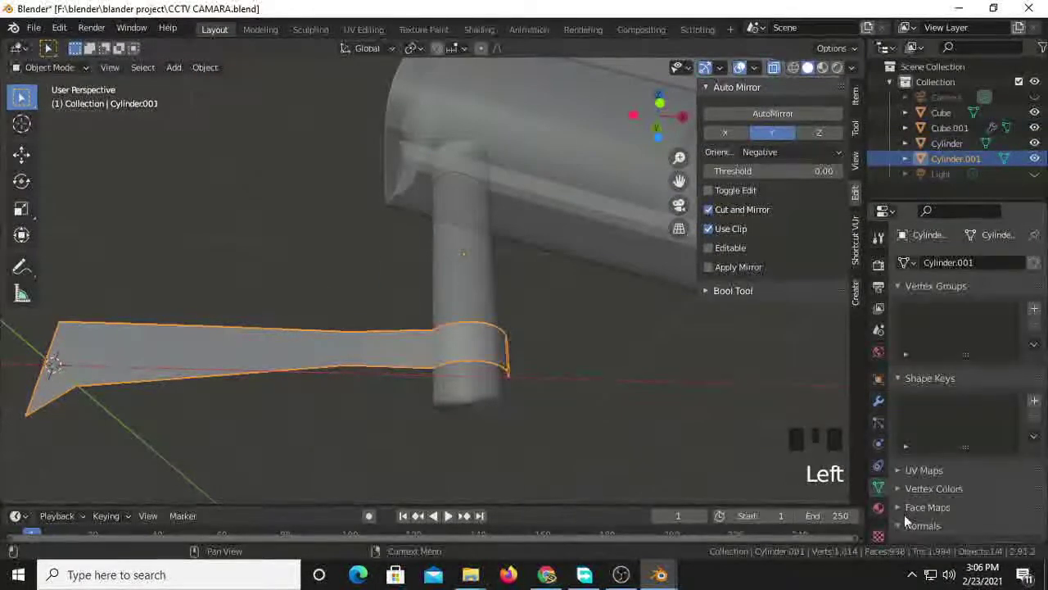
drag(907, 523, 961, 484)
scroll(down, 3)
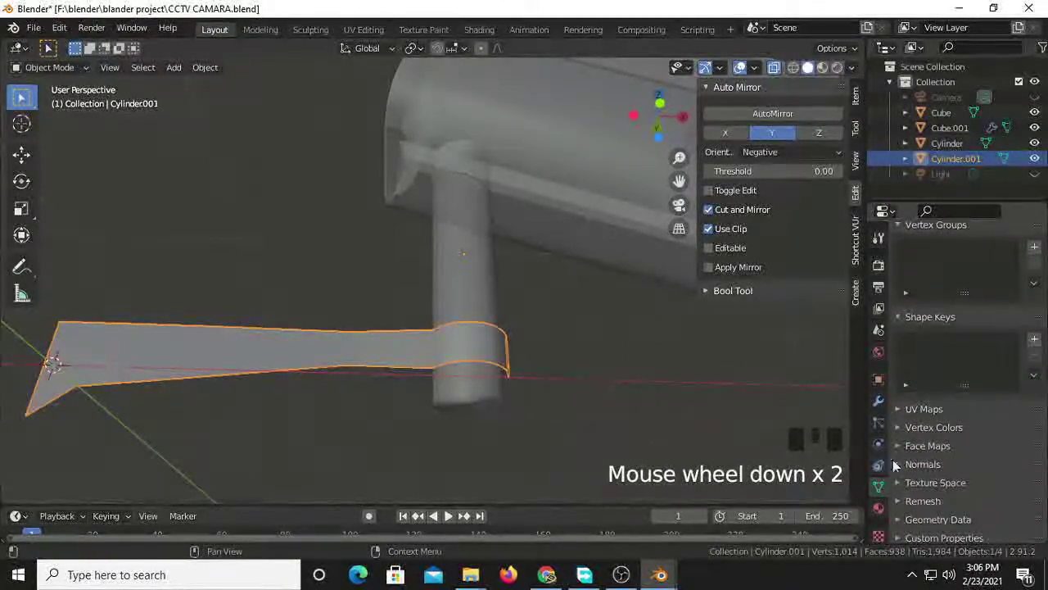
drag(942, 490, 873, 495)
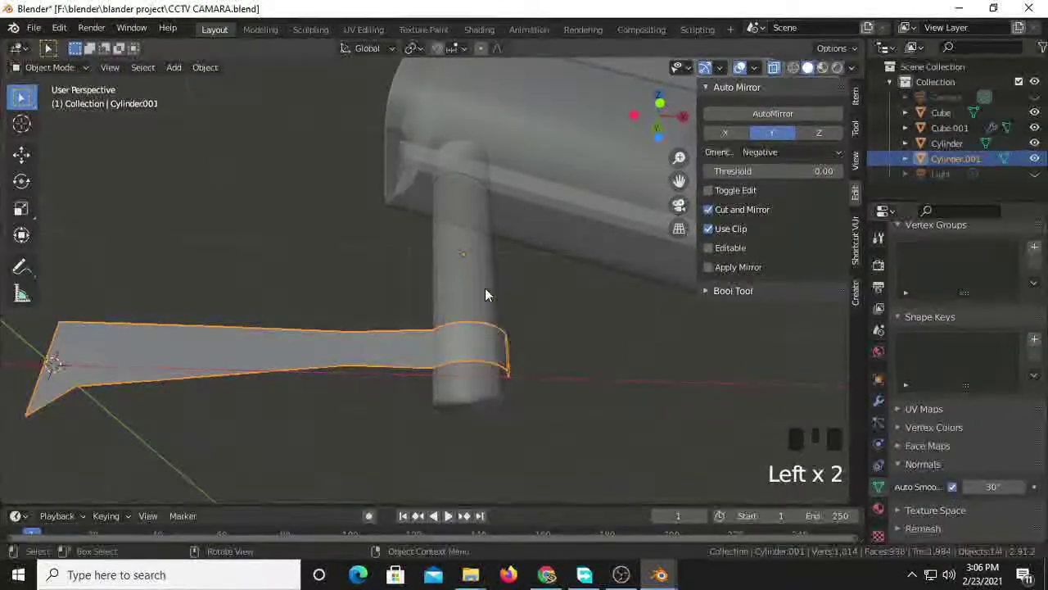
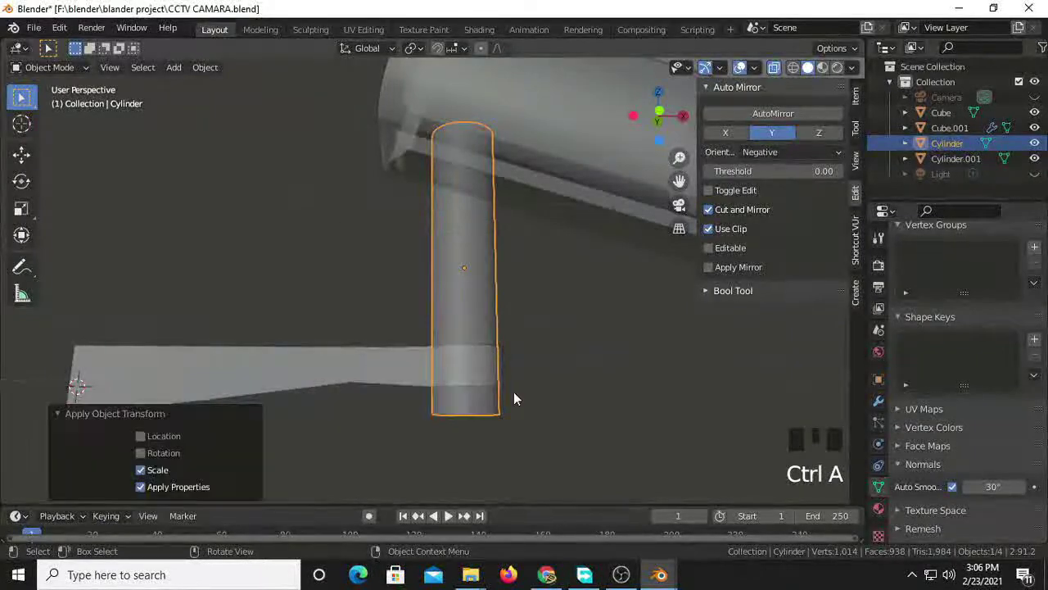
- Bevel the pole's bottom edge ring and lower it about 0.04 m along Z onto the arm's end
key(Tab)
key(ctrl+b)
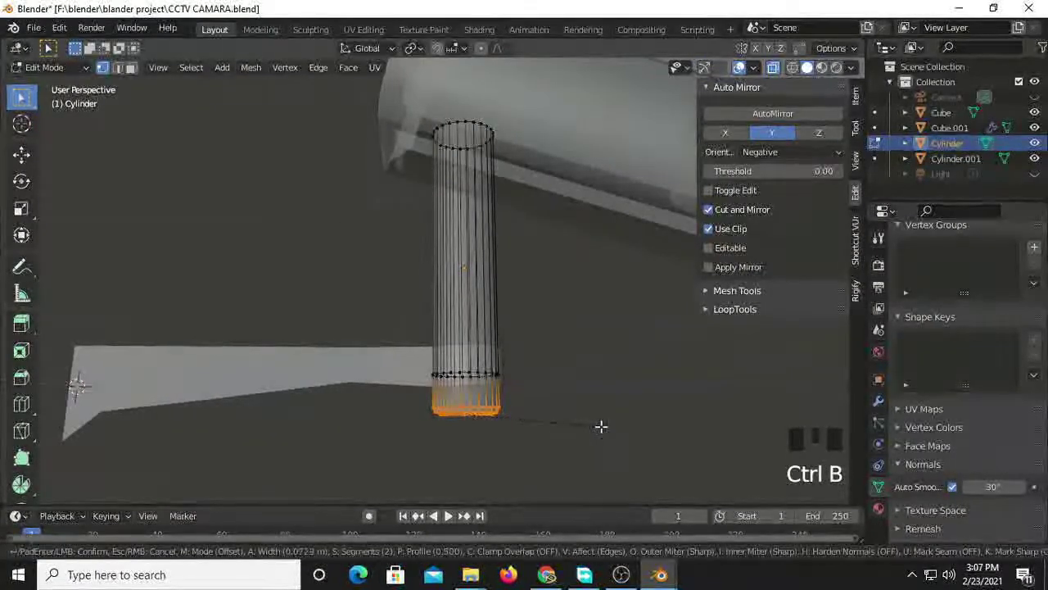
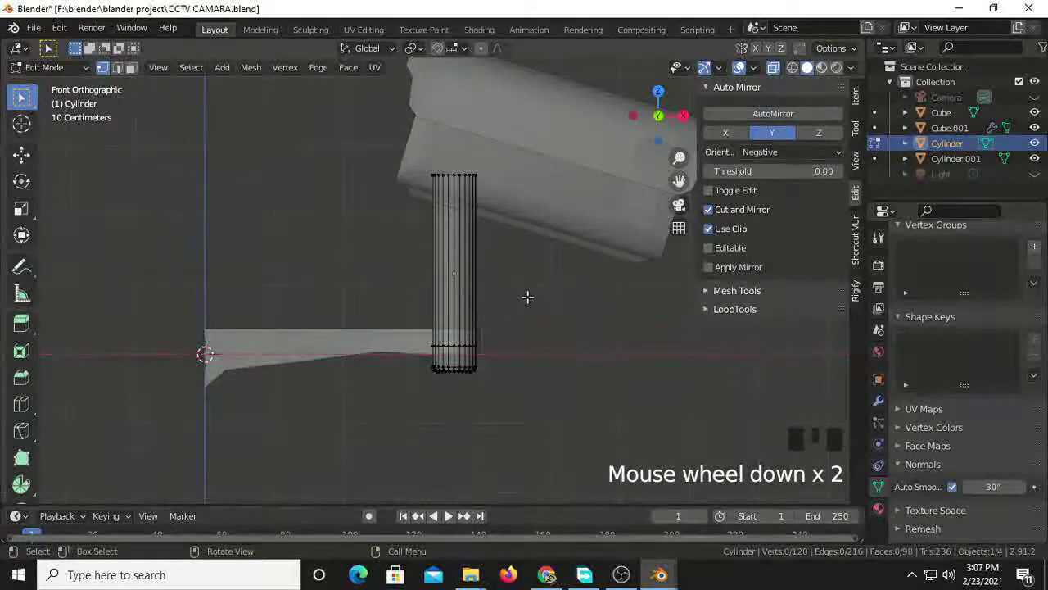
key(Tab)
key(g)
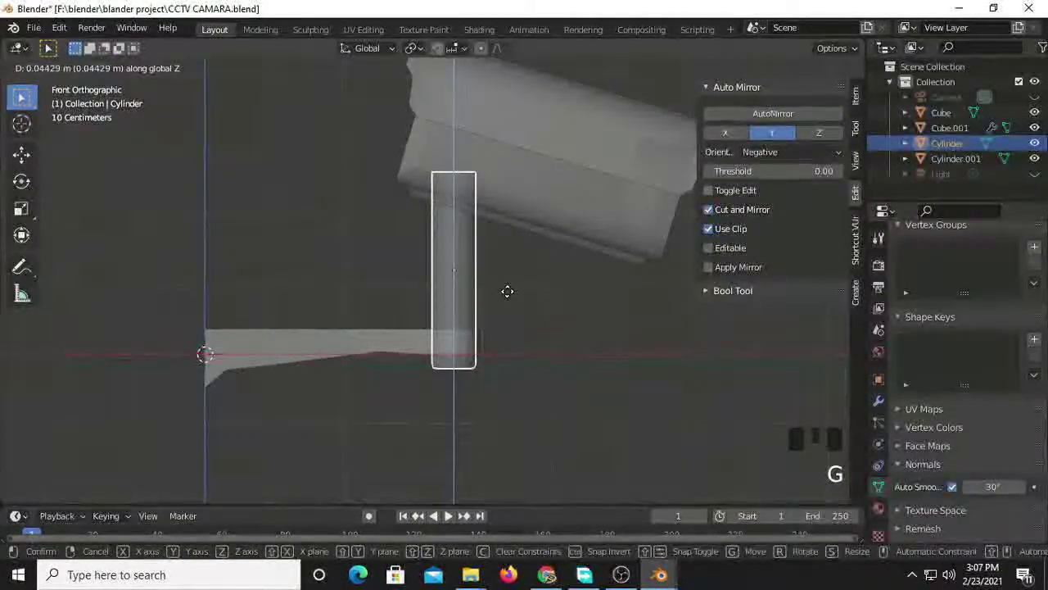
click(498, 423)
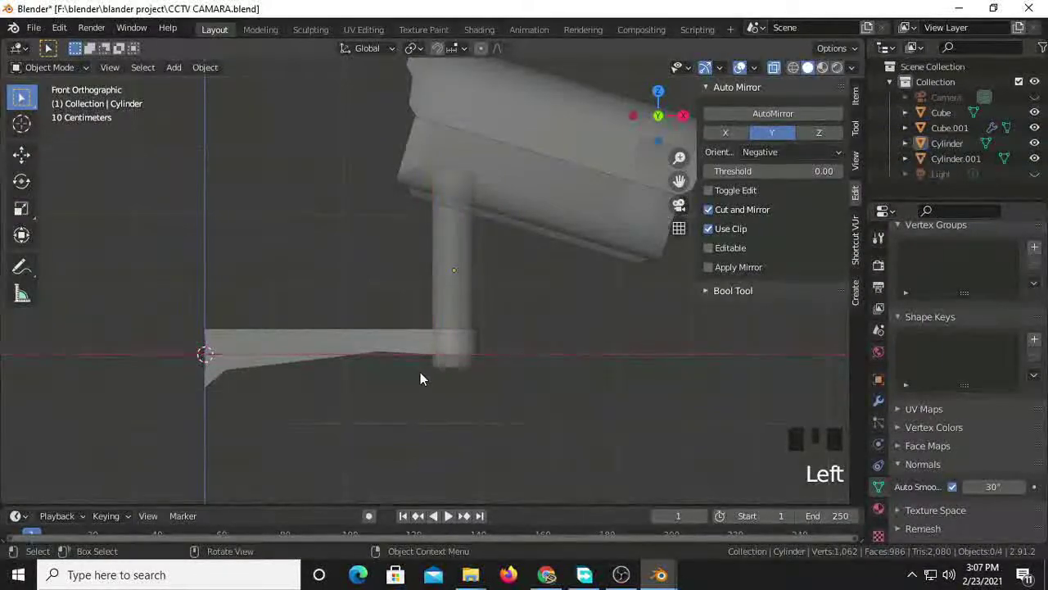
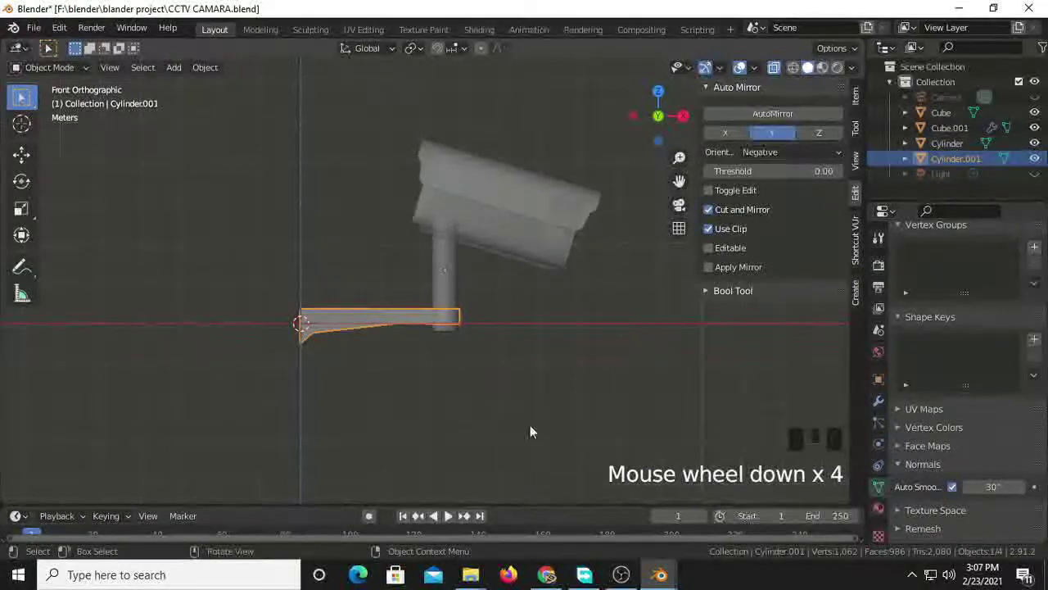
- Add a plane at the arm's wall end and rotate it 90° about Y to stand upright
drag(456, 406, 469, 403)
key(shift+a)
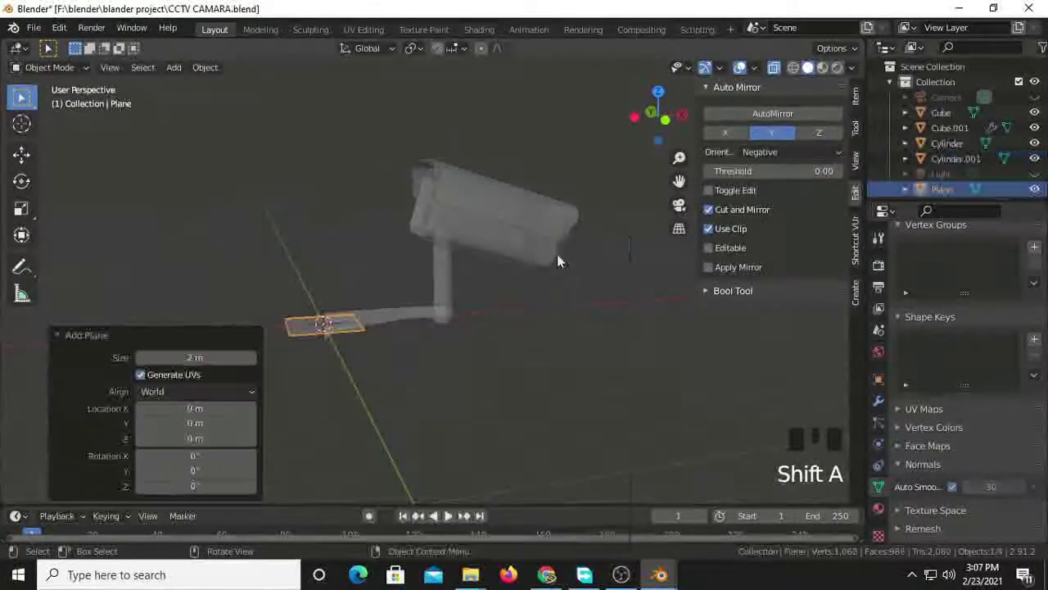
key(r)
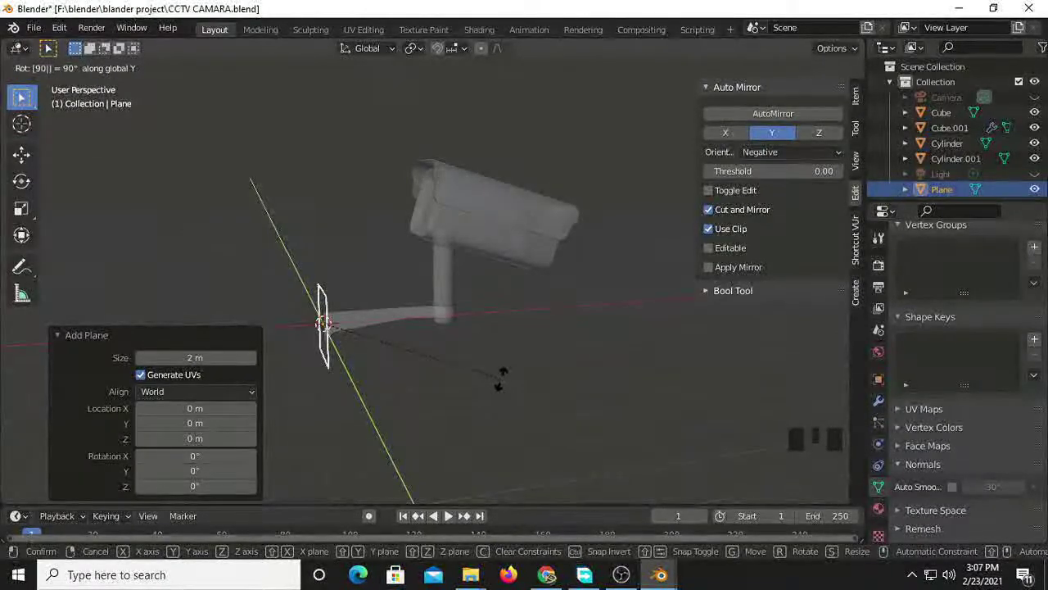
drag(409, 373, 381, 379)
- From the left orthographic view, raise the upright plane along Z into place as the wall plate
key(KP_1)
key(ctrl+KP_3)
scroll(up, 3)
key(g)
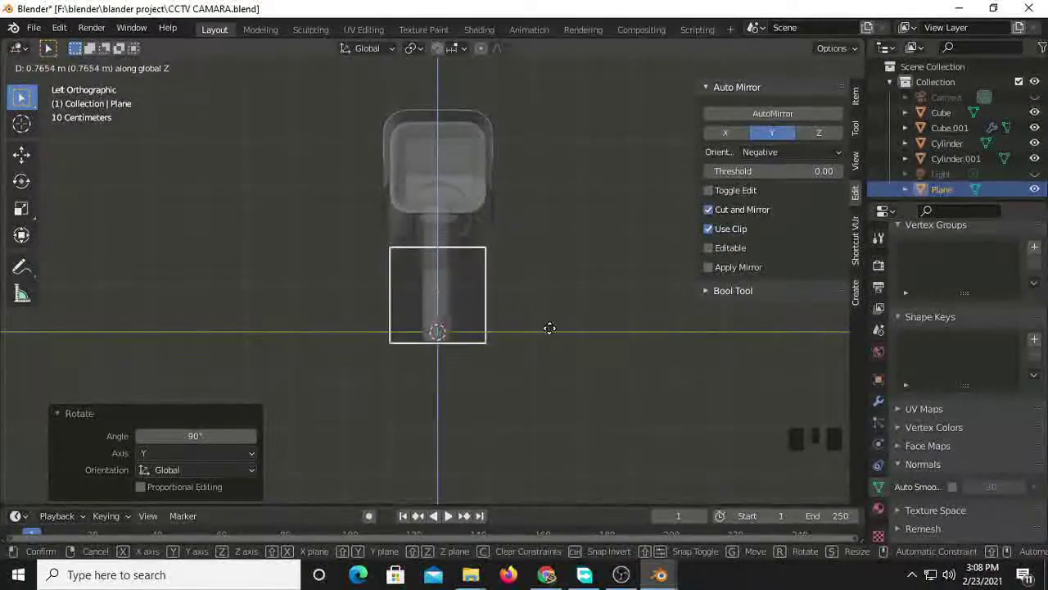
- Edit the wall plate mesh, lowering its bottom edge about 0.64 m and sliding a new loop cut across it
key(Tab)
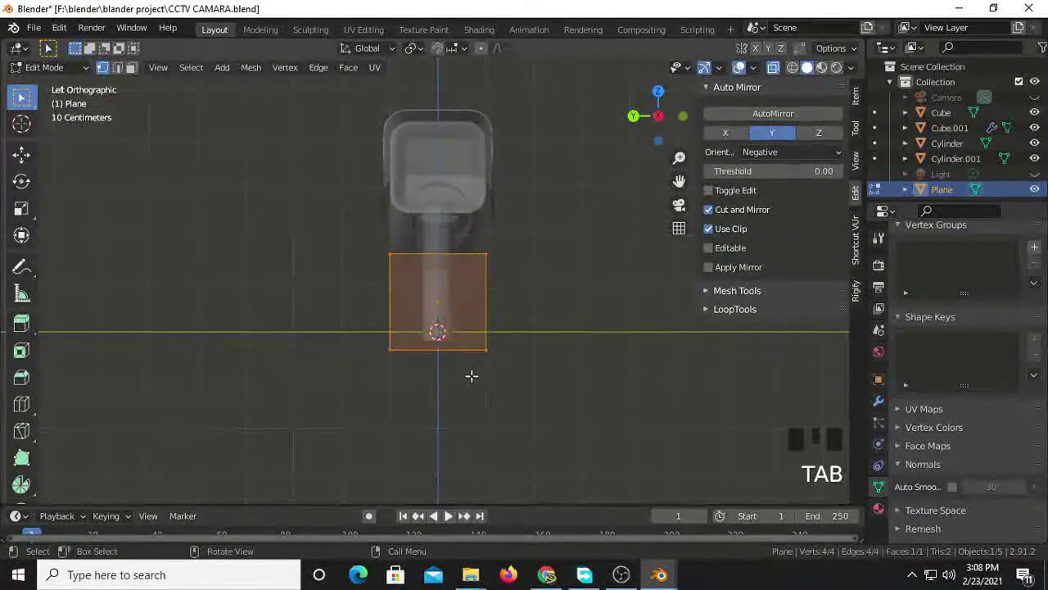
scroll(up, 3)
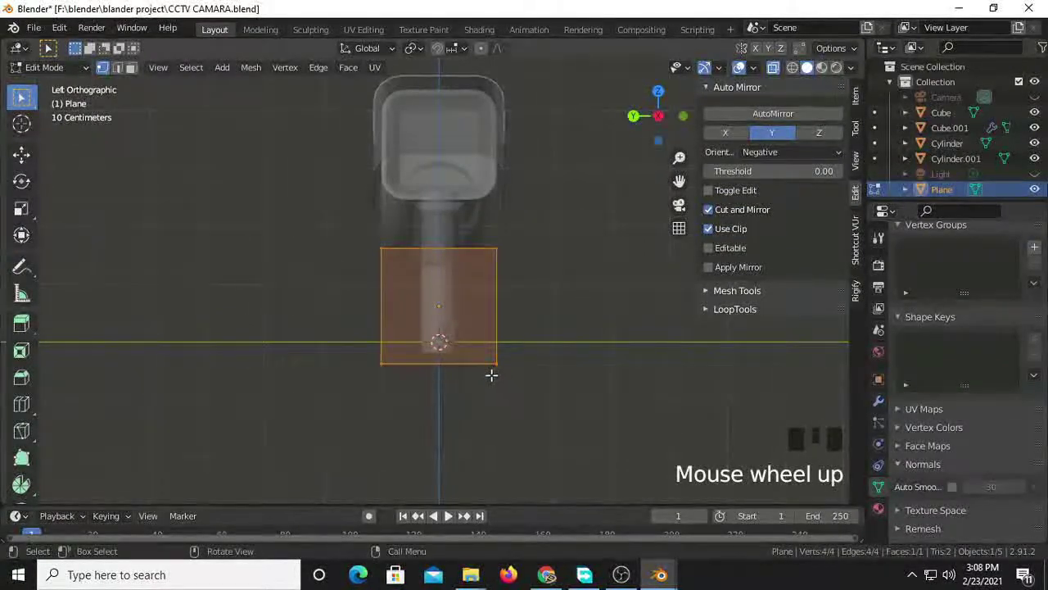
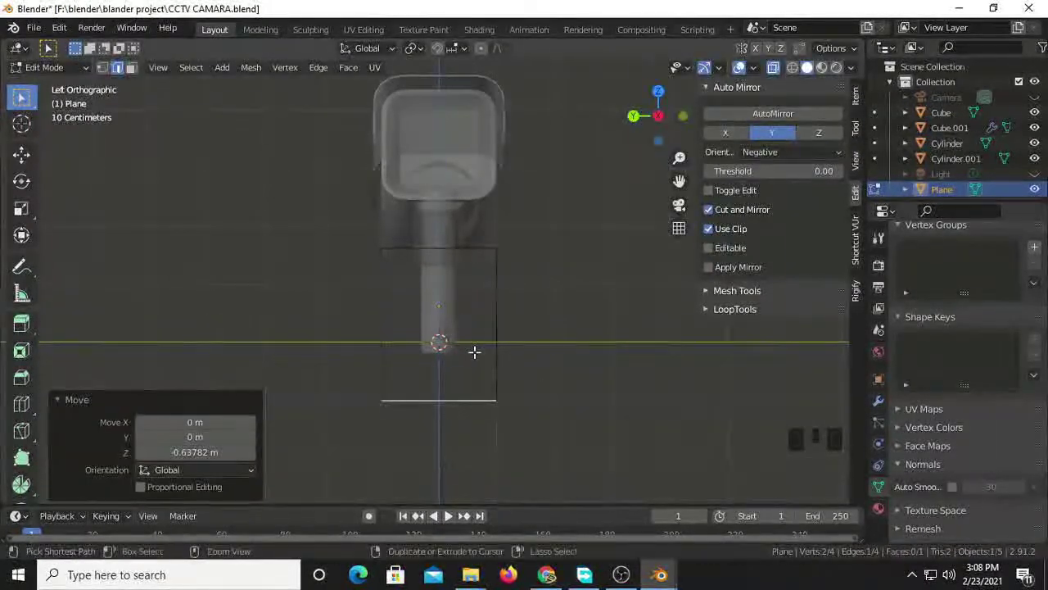
key(ctrl+r)
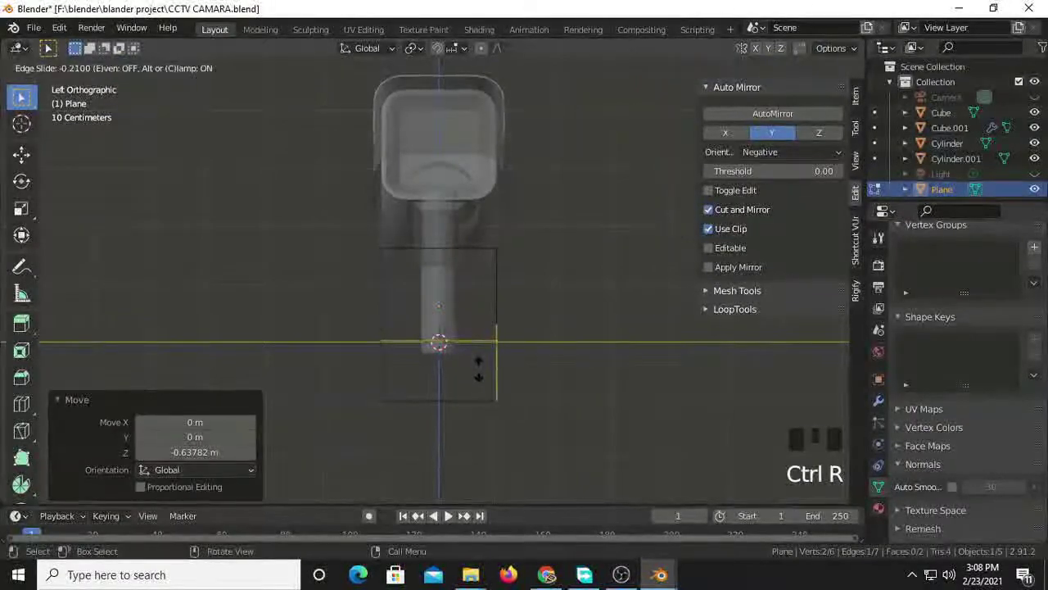
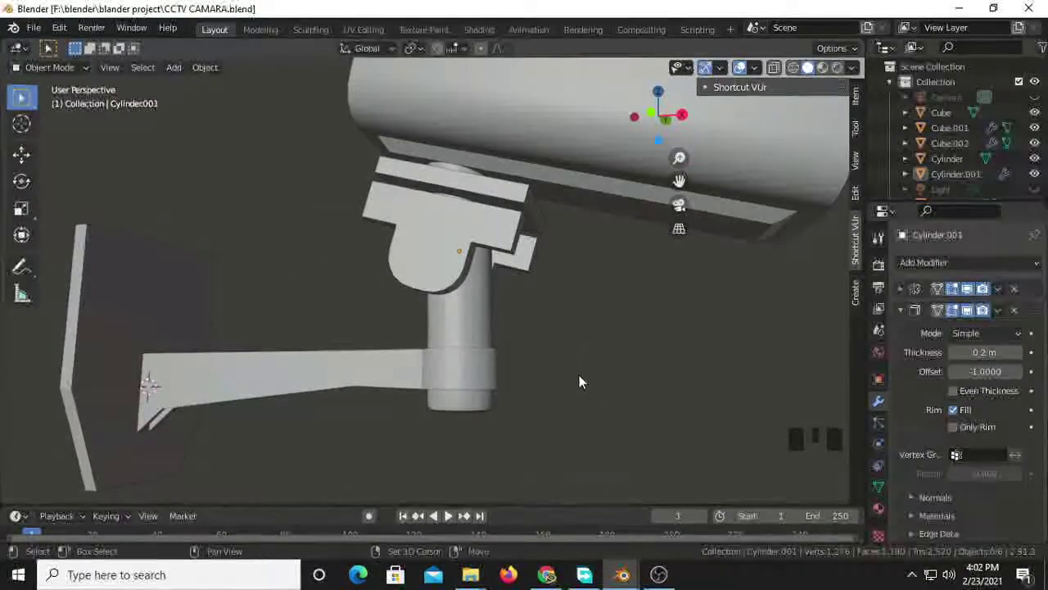
- Add a new cube and isolate it in local view away from the camera model
key(shift+a)
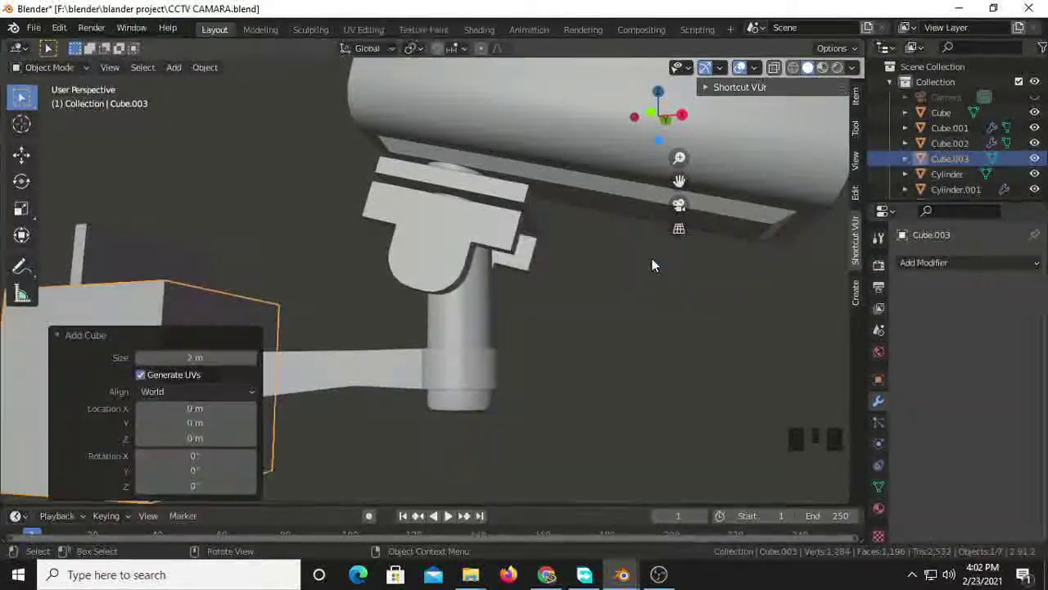
key(KP_Subtract)
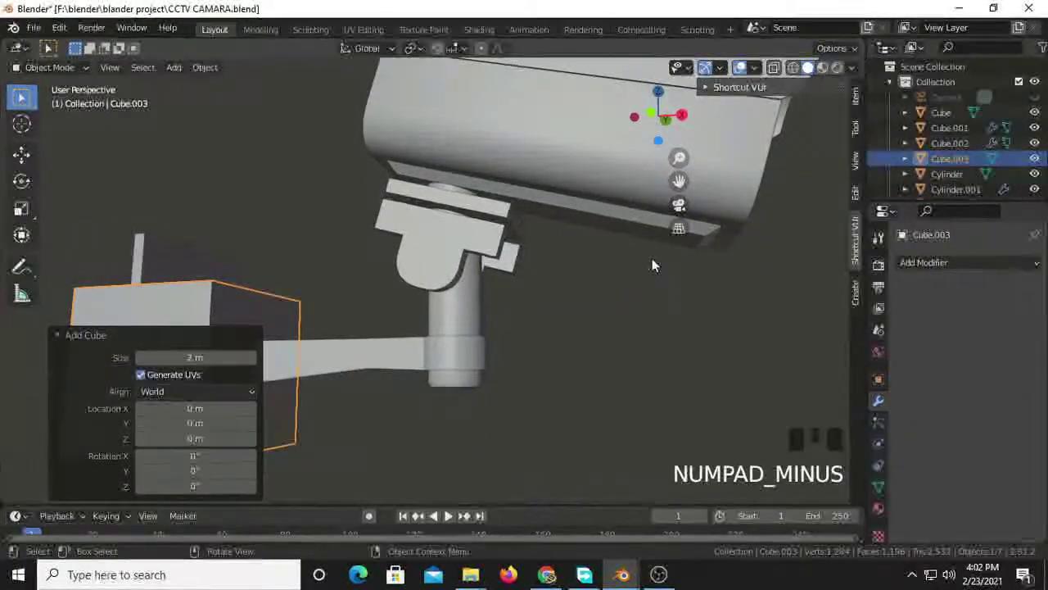
key(KP_Subtract)
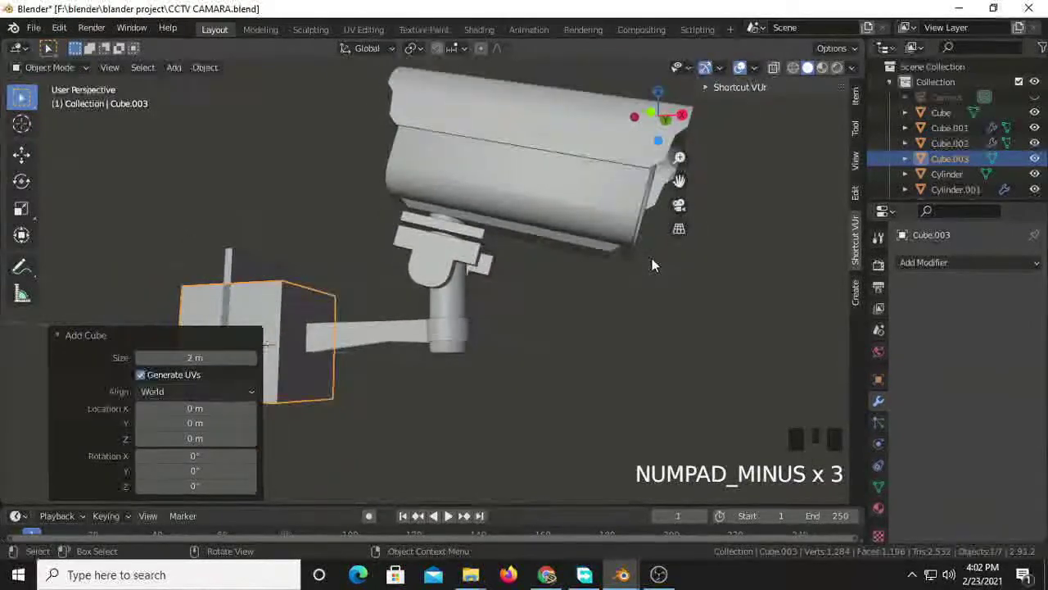
key(KP_Divide)
scroll(down, 3)
scroll(up, 3)
drag(471, 405, 484, 421)
- In front orthographic view, raise the cube about 1.03 m along Z so its base rests on the axis
key(KP_1)
scroll(up, 3)
scroll(down, 3)
scroll(up, 3)
key(g)
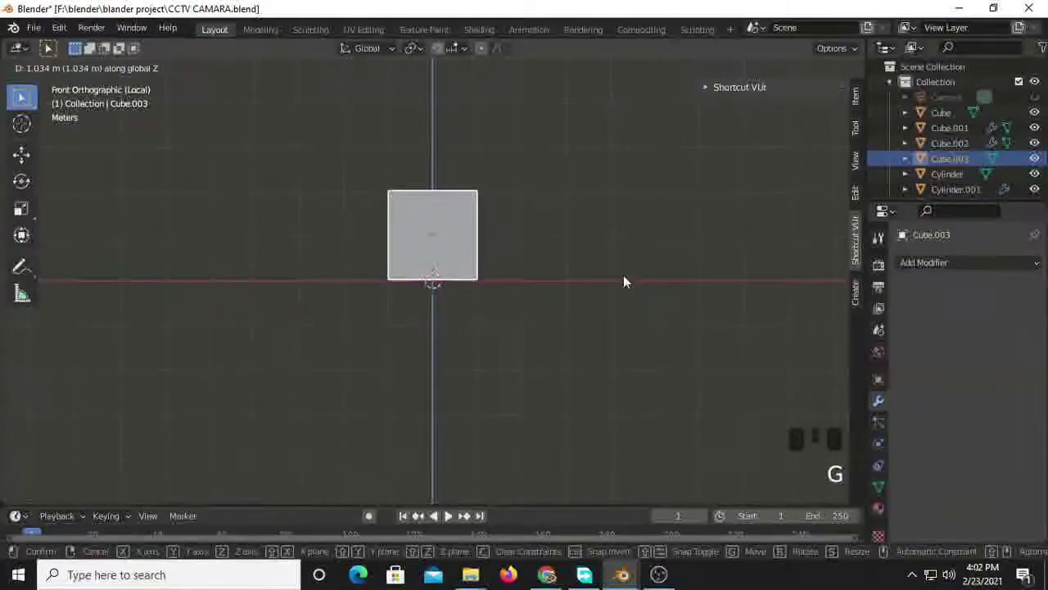
scroll(up, 3)
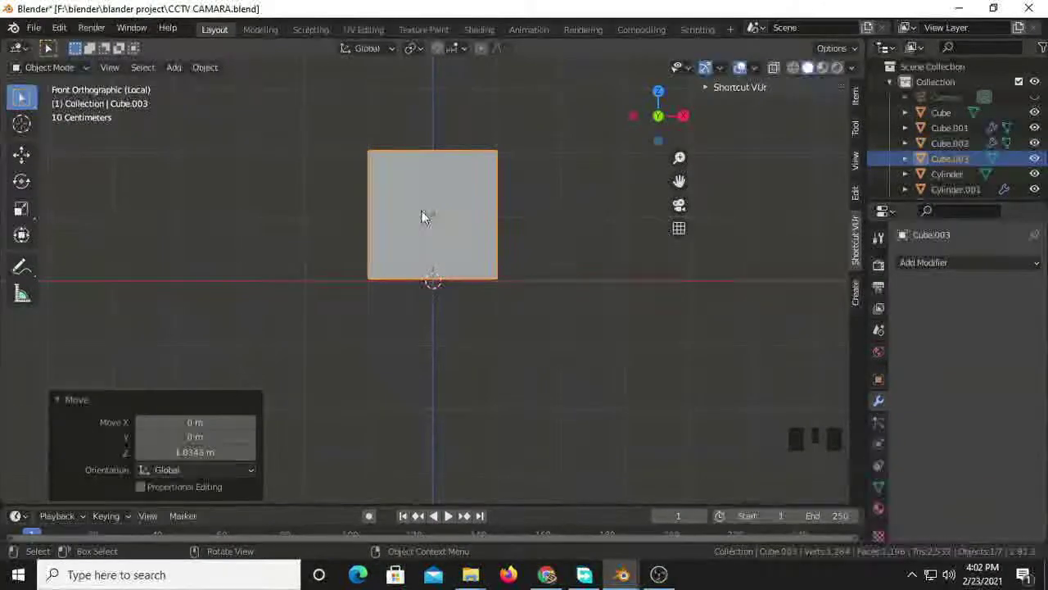
- Apply the cube's transforms, cut a horizontal edge loop, and bevel the top edges into an arch with 5 segments
key(Tab)
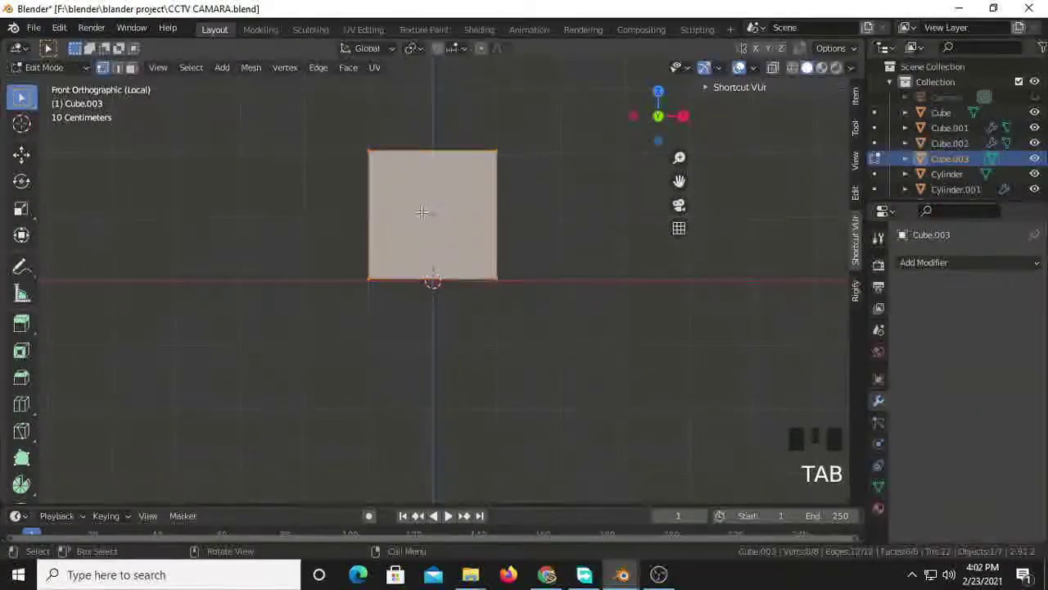
key(Tab)
key(ctrl+a)
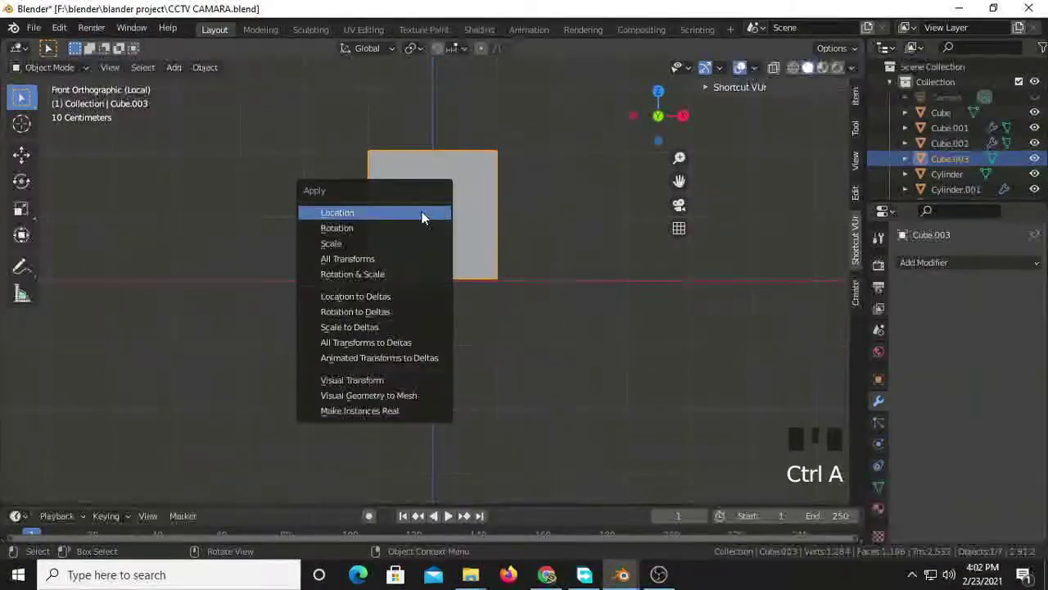
key(Tab)
key(ctrl+r)
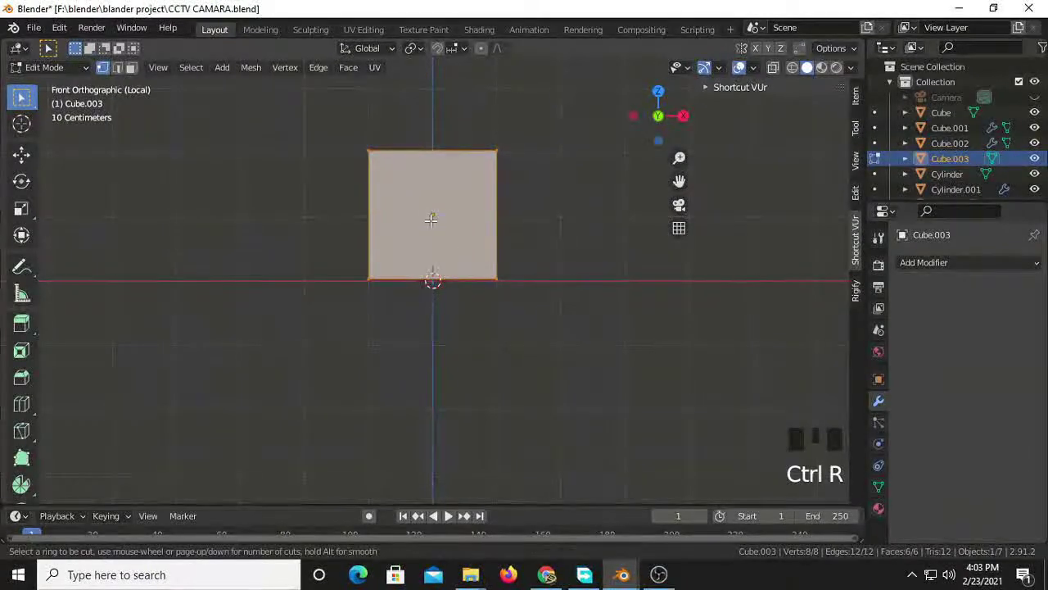
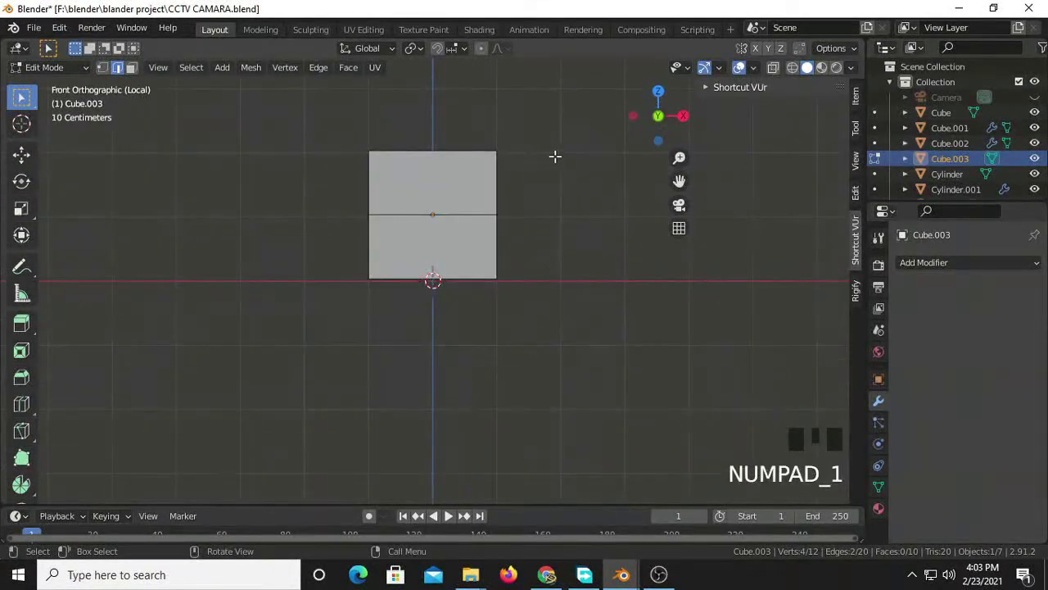
key(ctrl+b)
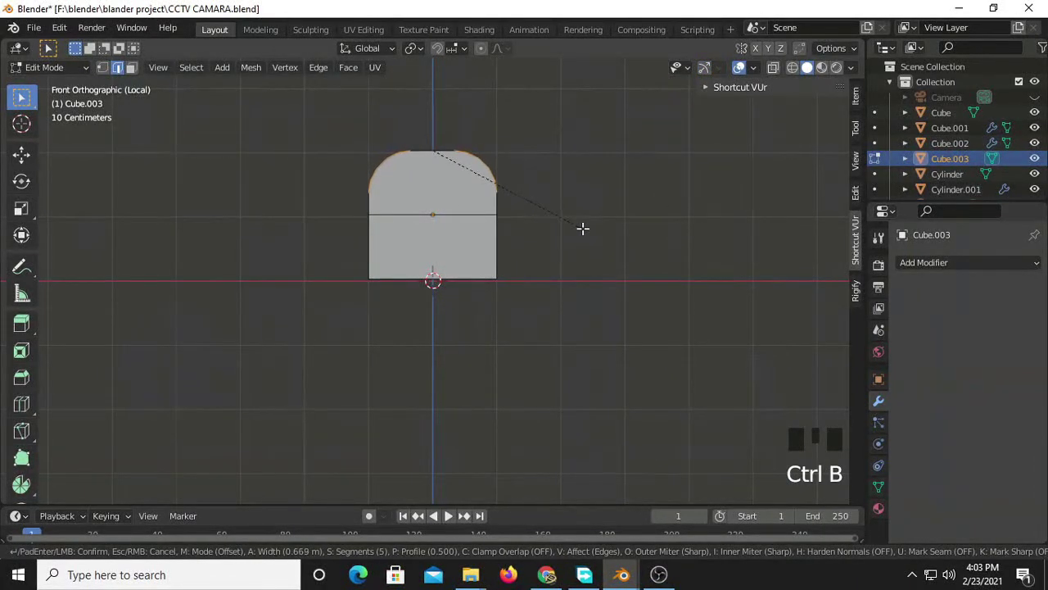
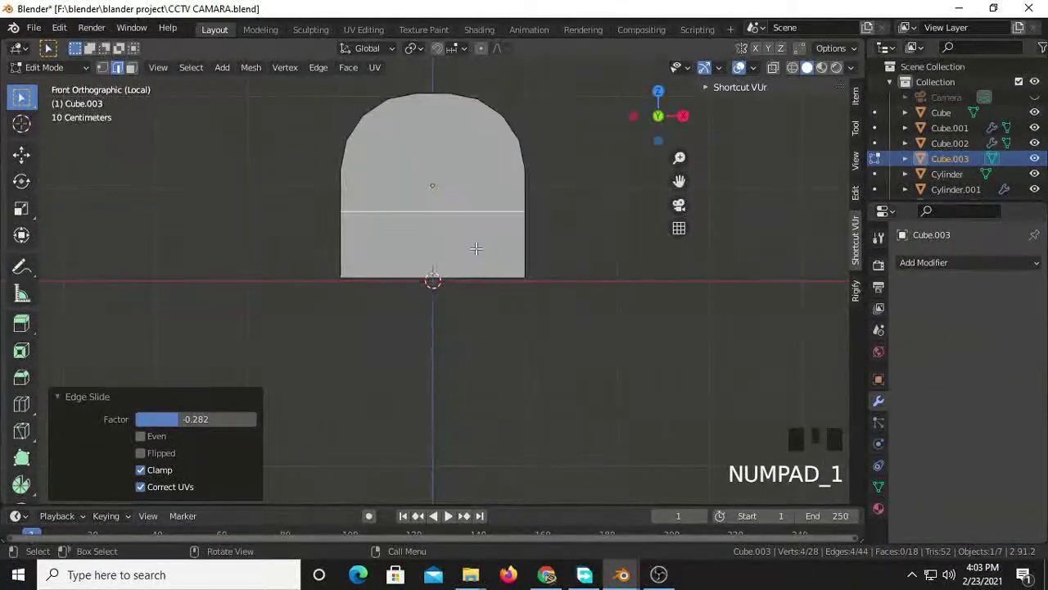
- Scale the arched block along X to about 0.84 and nudge its position vertically
key(a)
key(s)
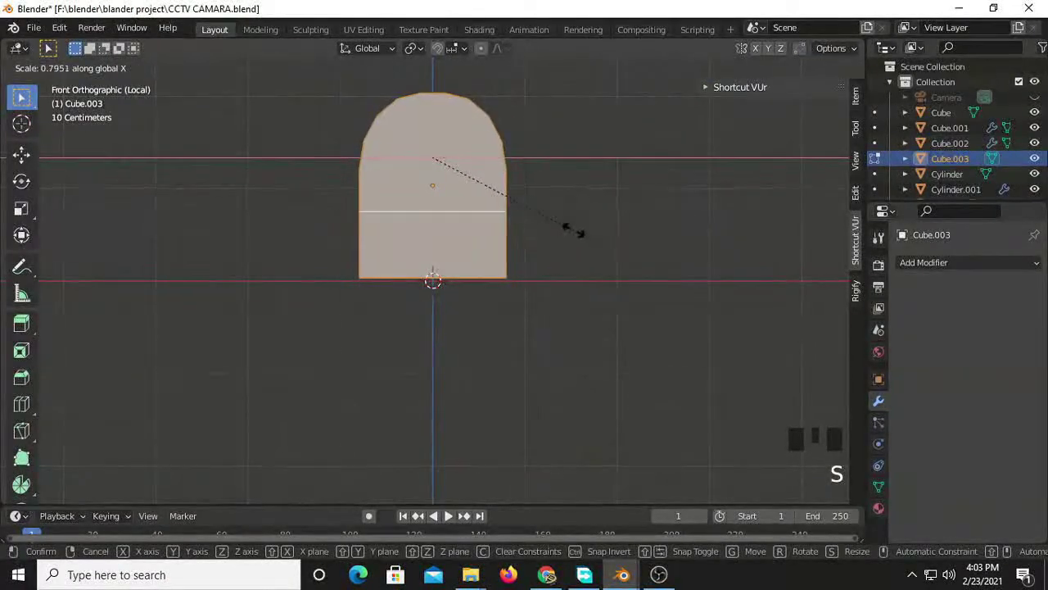
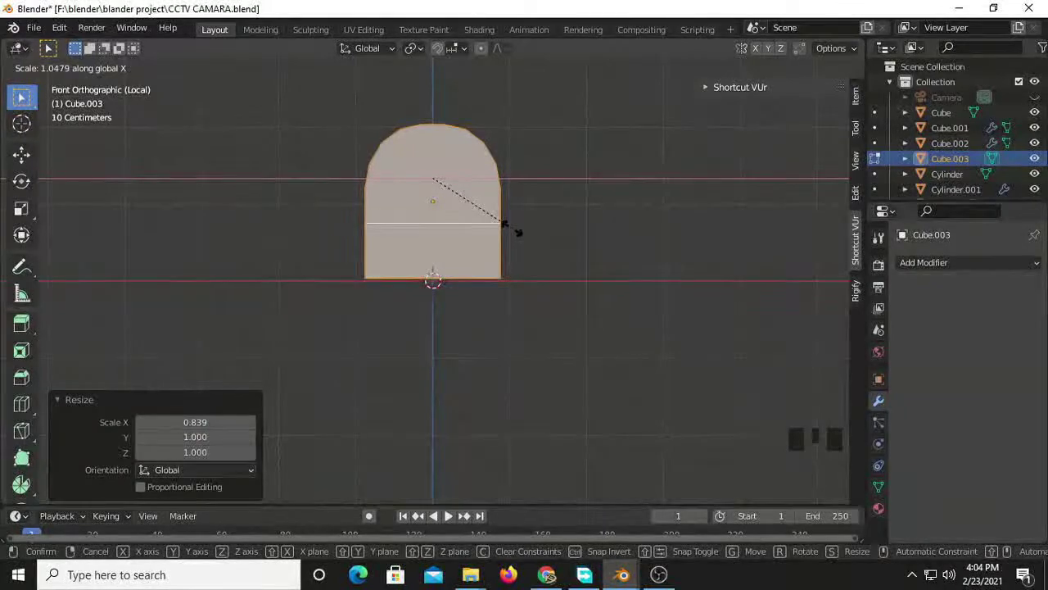
scroll(up, 3)
key(g)
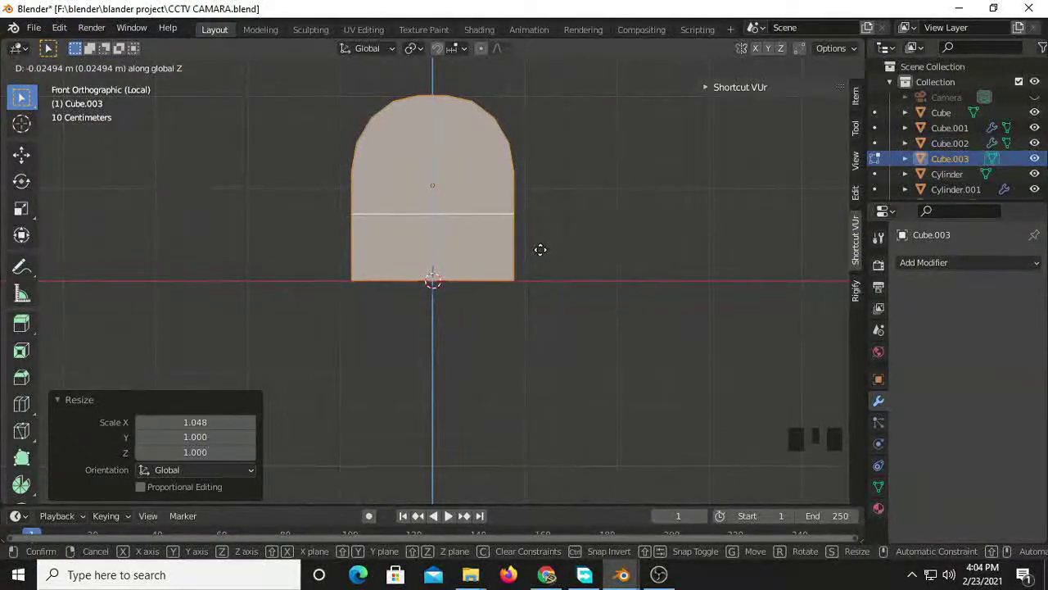
scroll(down, 3)
key(Tab)
drag(505, 279, 515, 294)
click(515, 295)
drag(435, 282, 460, 281)
- Recentre the view on the whole block and return to editing its mesh
key(KP_1)
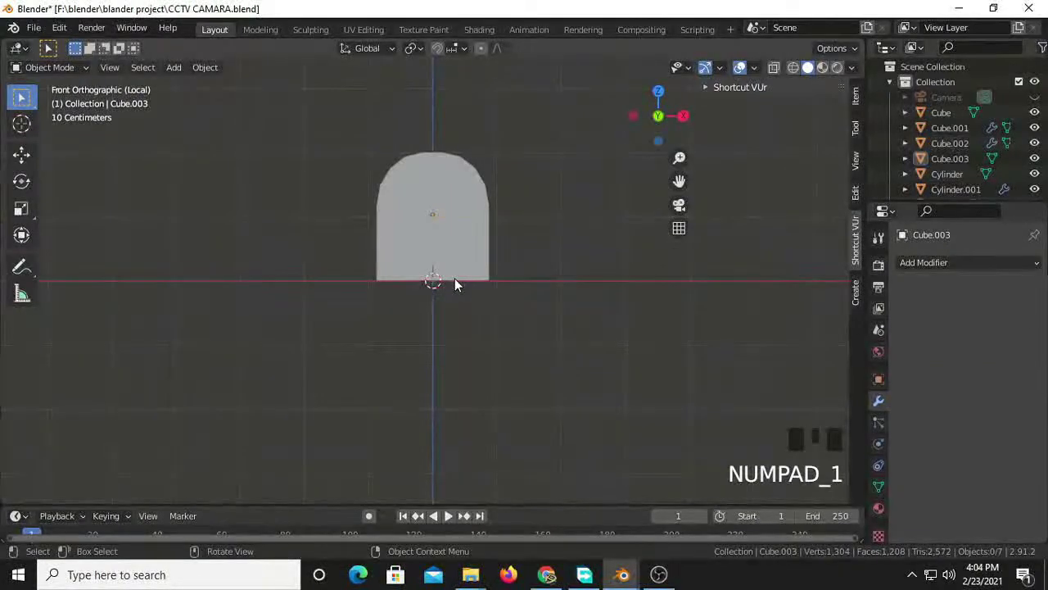
scroll(up, 3)
scroll(up, 3)
scroll(down, 3)
drag(525, 252, 521, 272)
scroll(up, 3)
drag(483, 293, 495, 308)
scroll(down, 3)
scroll(up, 3)
click(461, 286)
key(Tab)
key(KP_1)
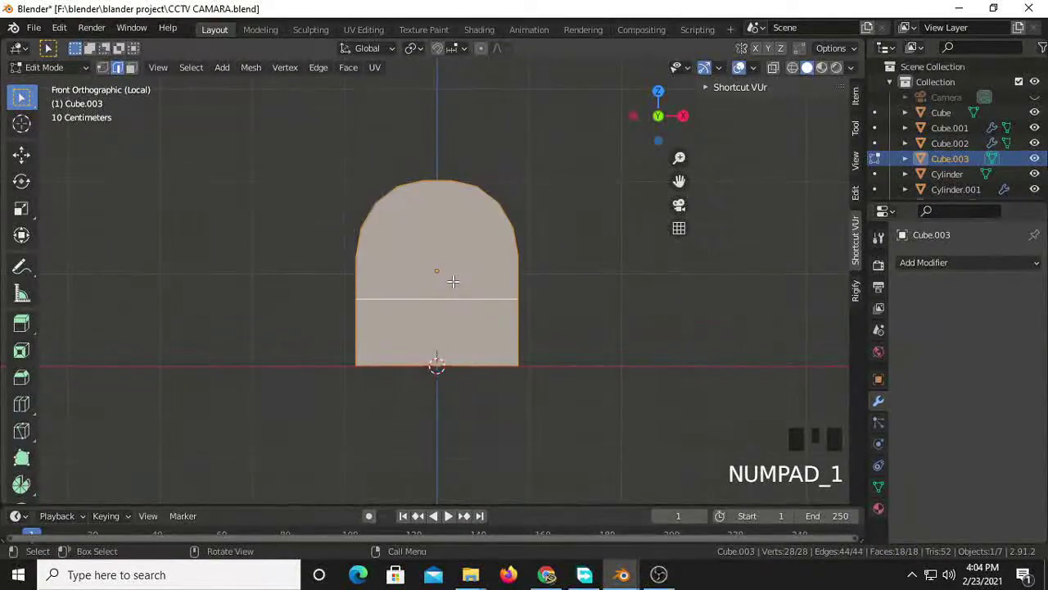
- In side view, cut two vertical edge loops into three columns and slide the horizontal loop down about -0.305
key(ctrl+KP_3)
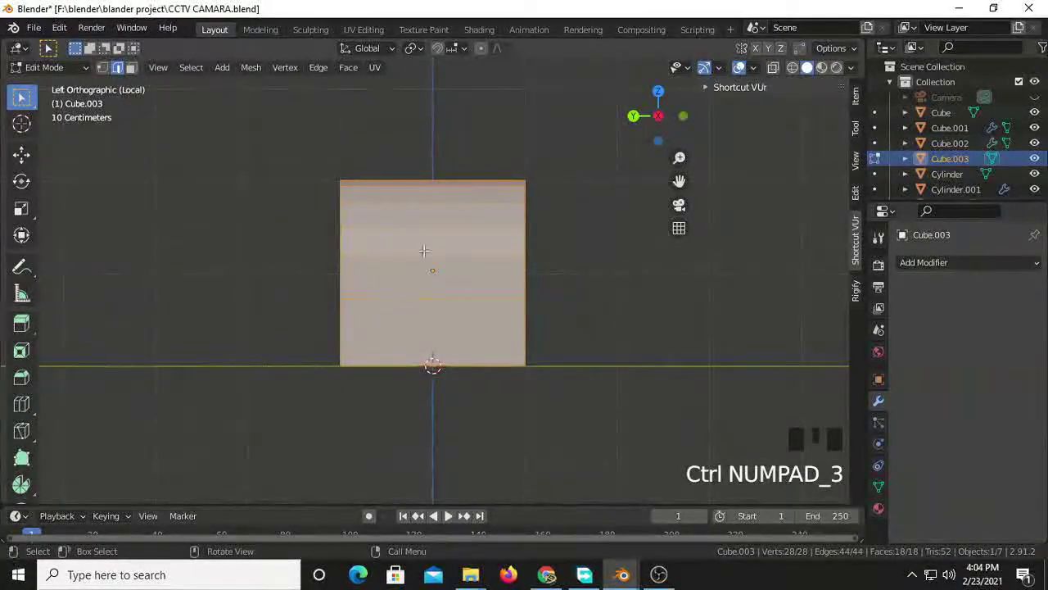
key(ctrl+r)
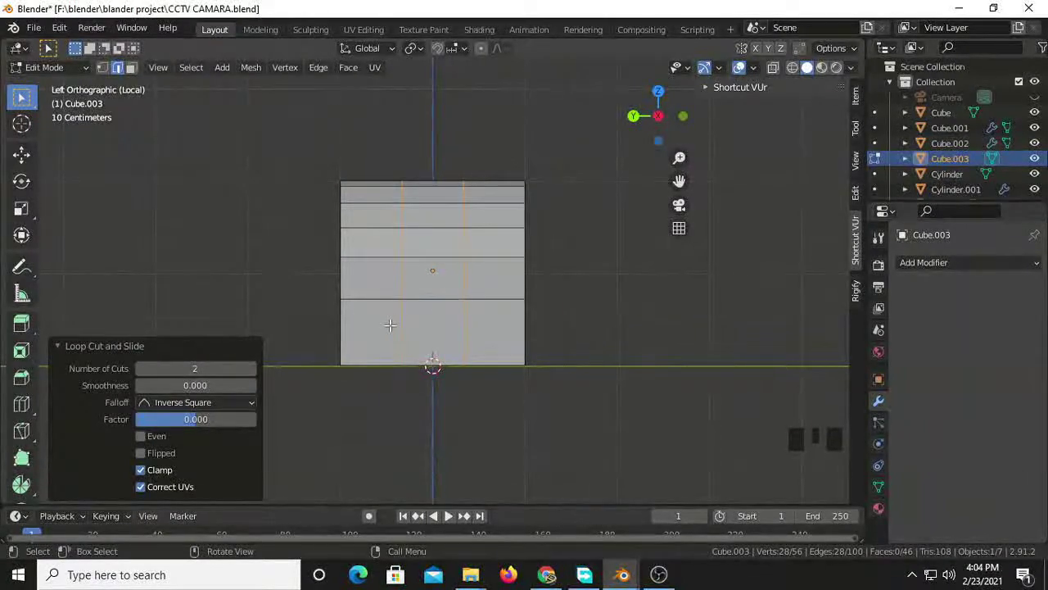
key(ctrl+r)
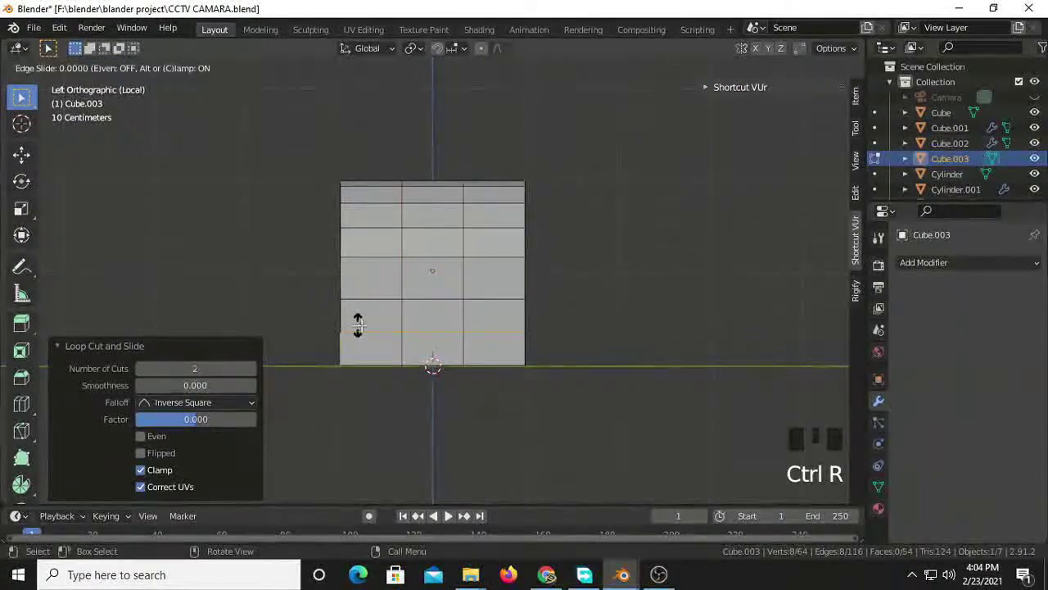
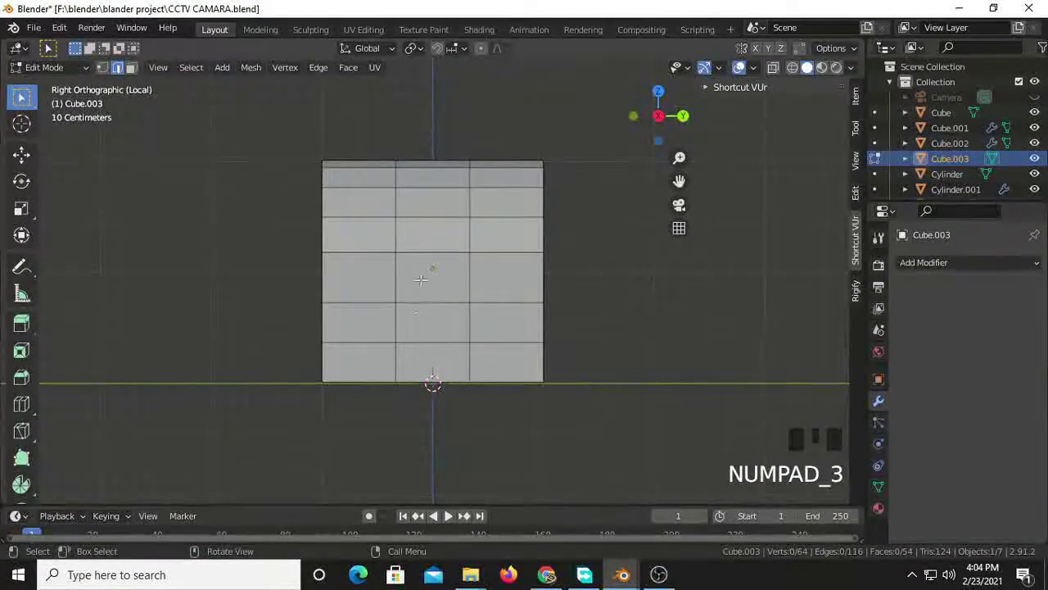
scroll(up, 3)
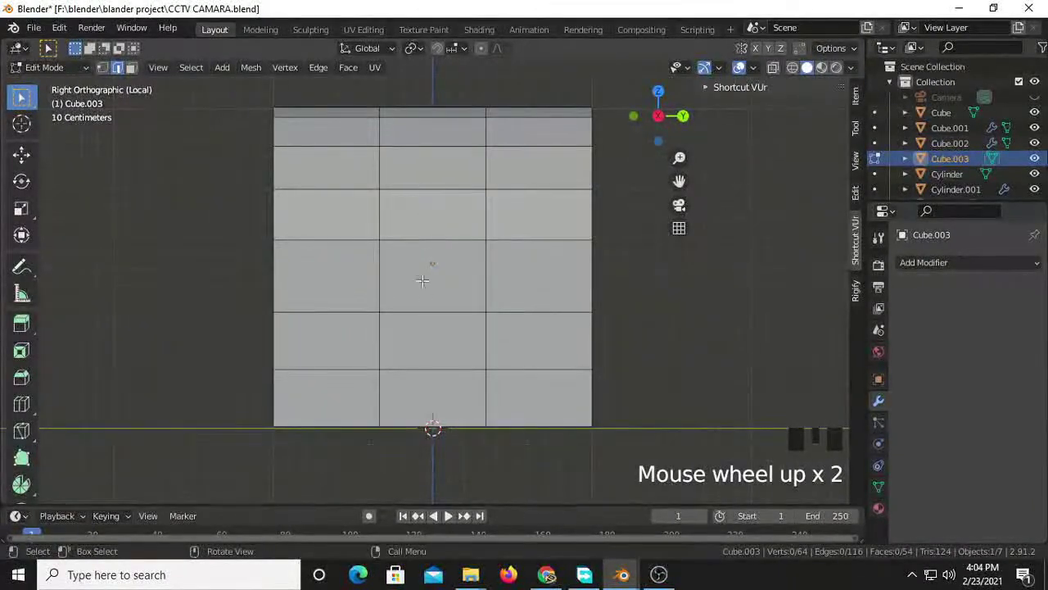
scroll(down, 3)
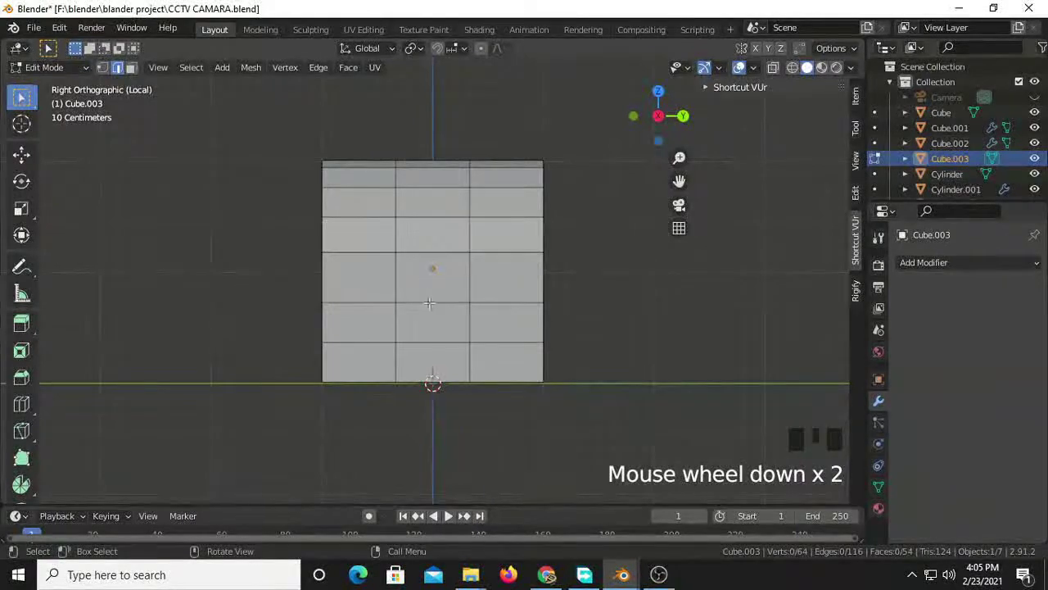
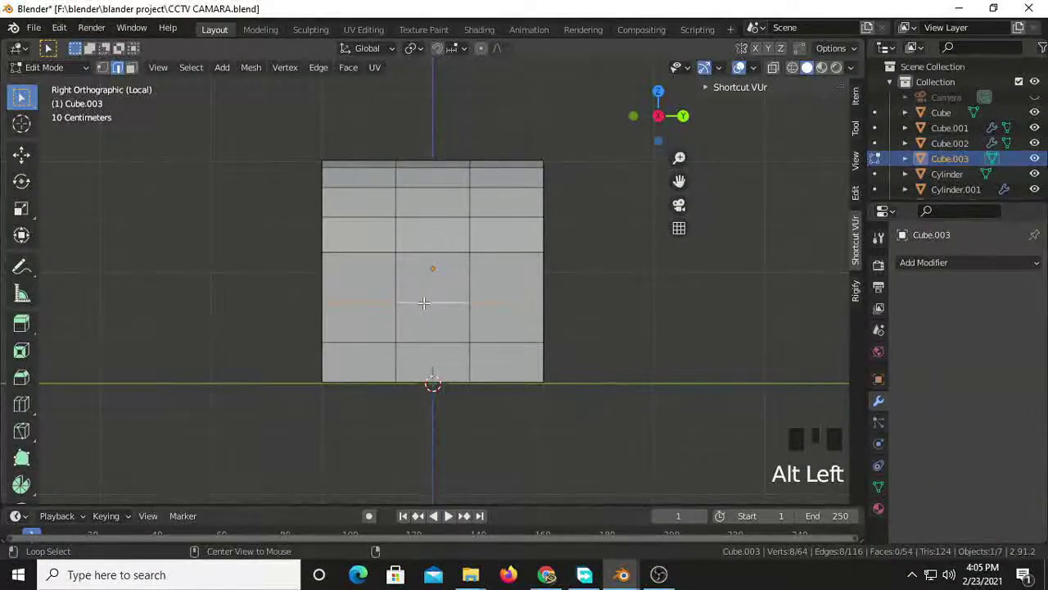
key(g)
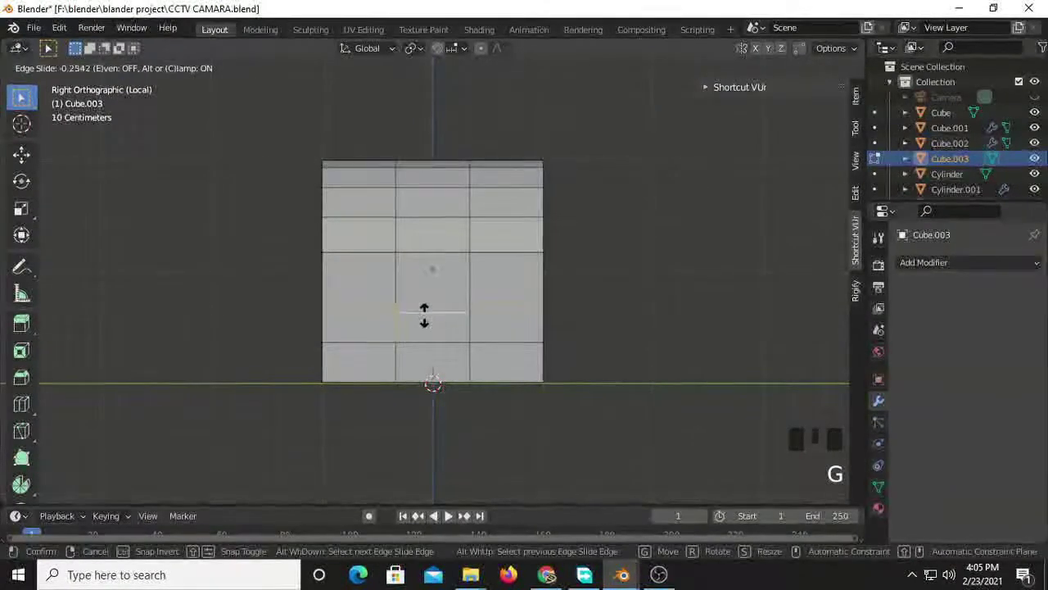
scroll(up, 3)
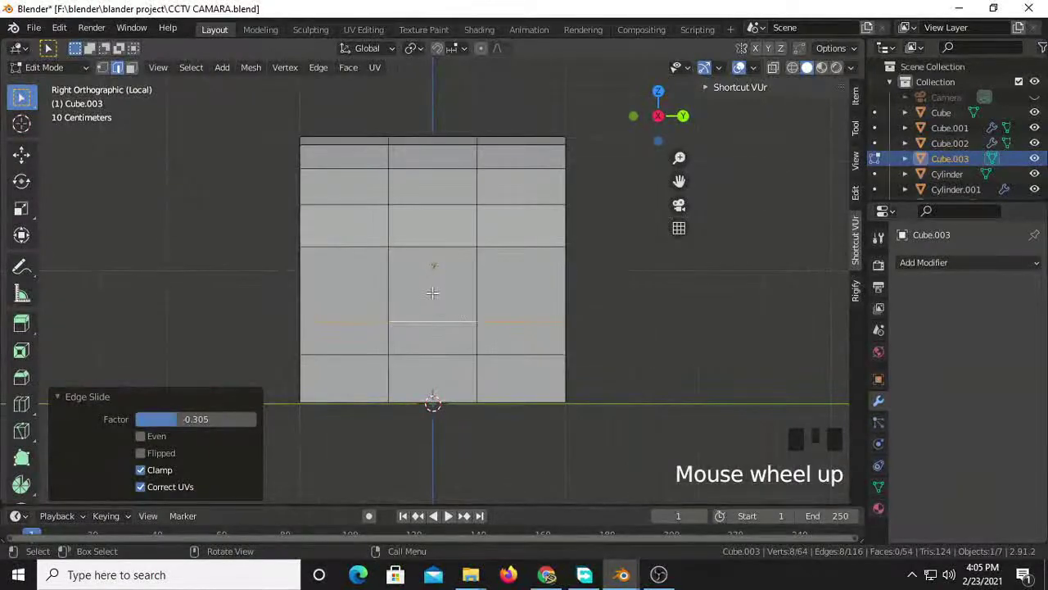
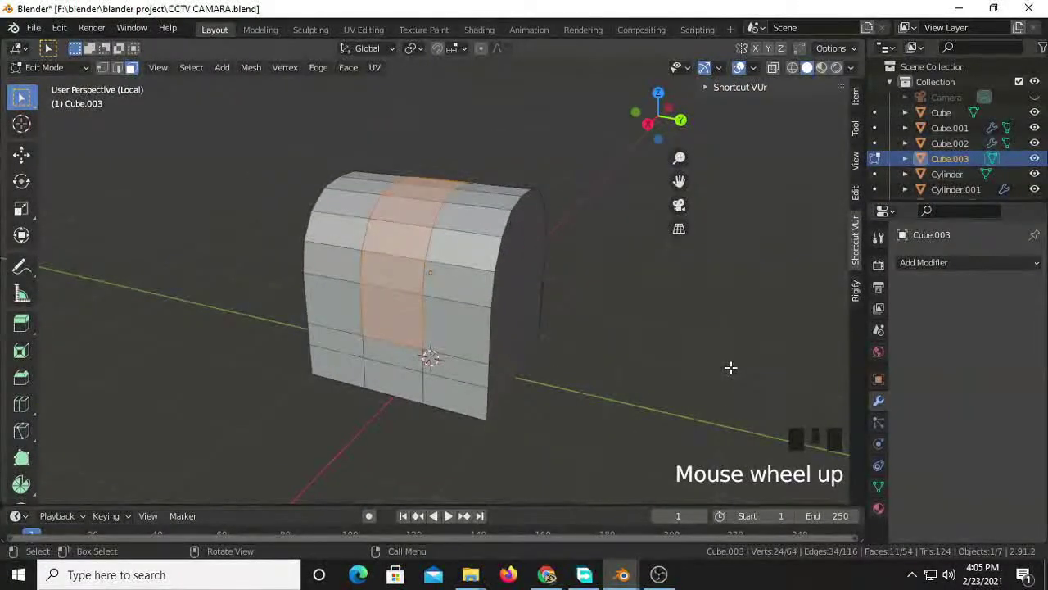
- Extrude the middle column faces inward about 0.126 m along normals into a groove and scale them to 0.915
key(s)
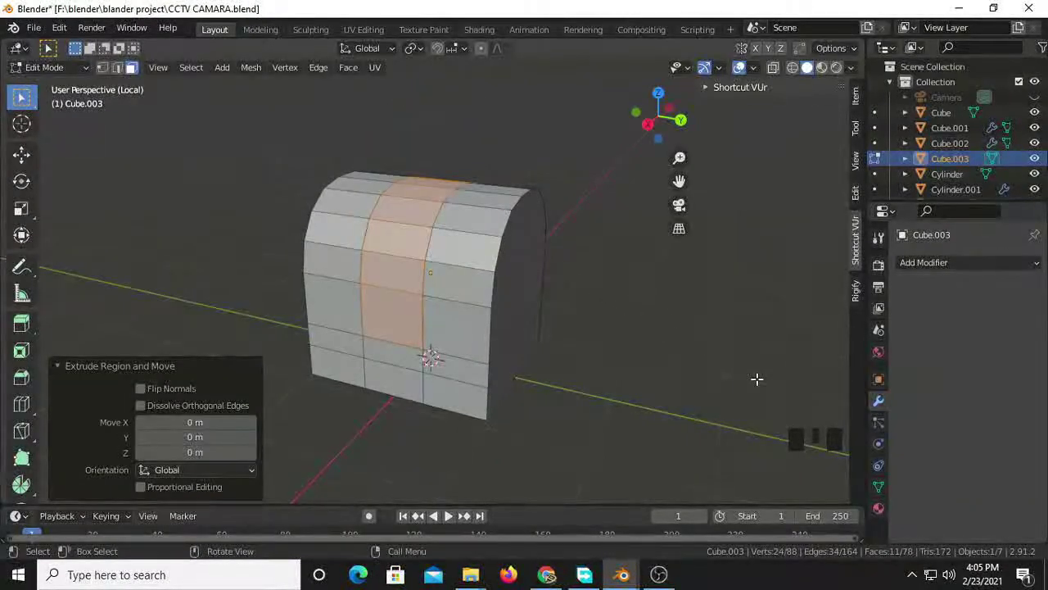
key(ctrl+z)
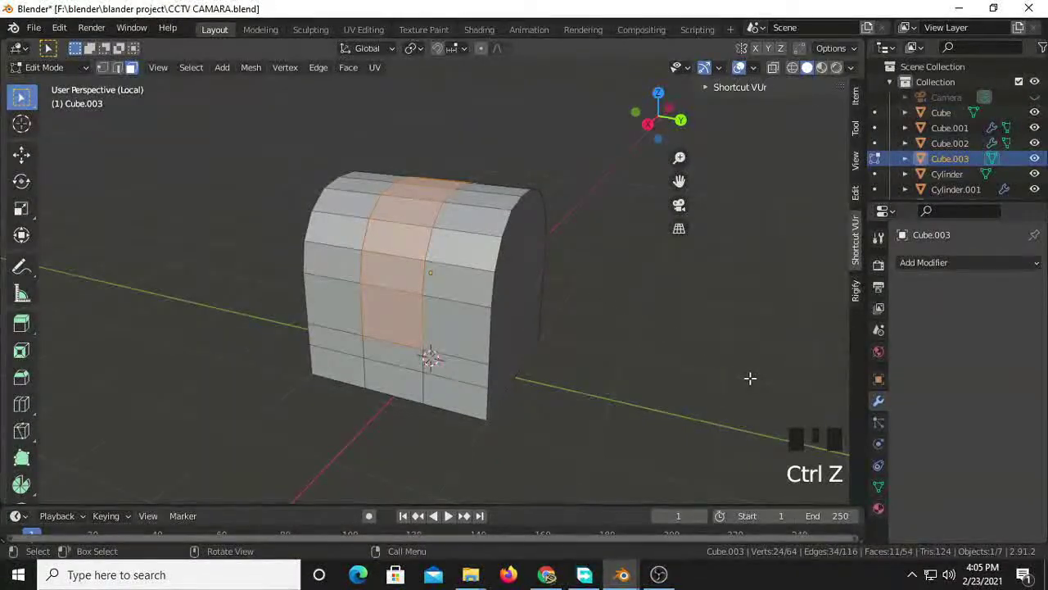
key(alt+e)
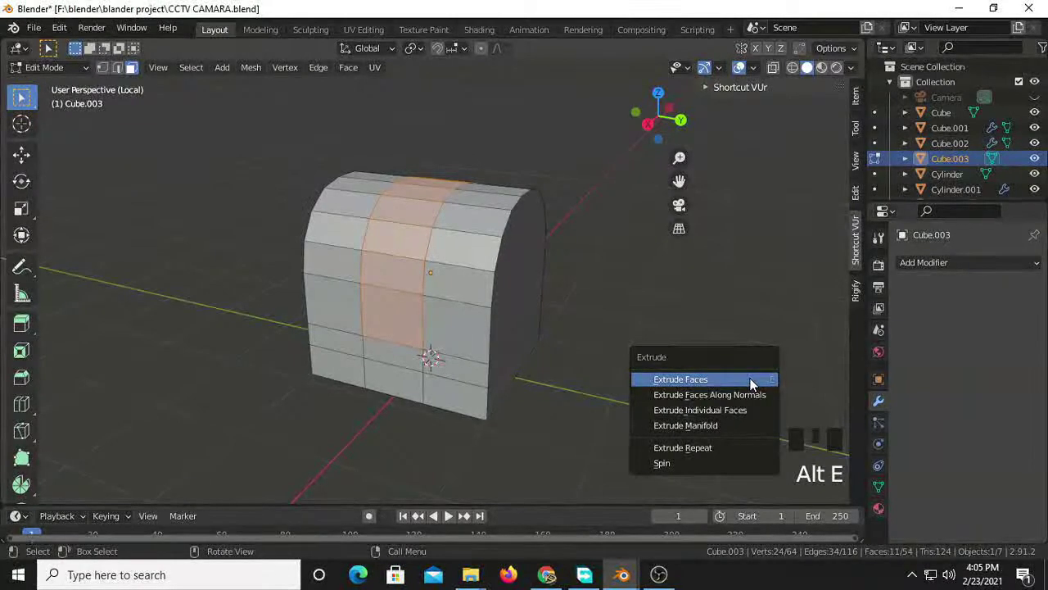
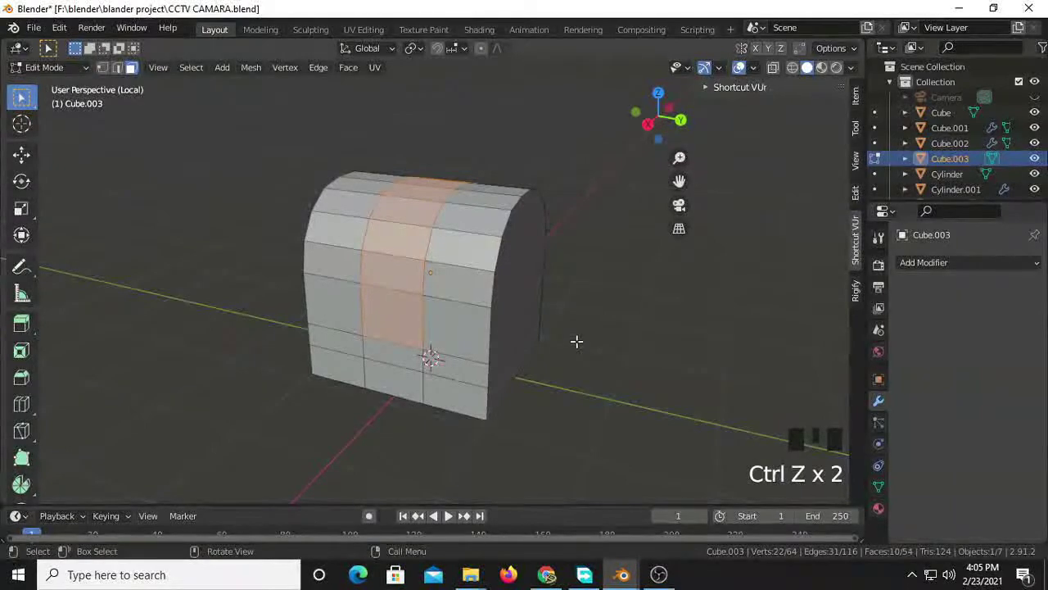
key(alt+e)
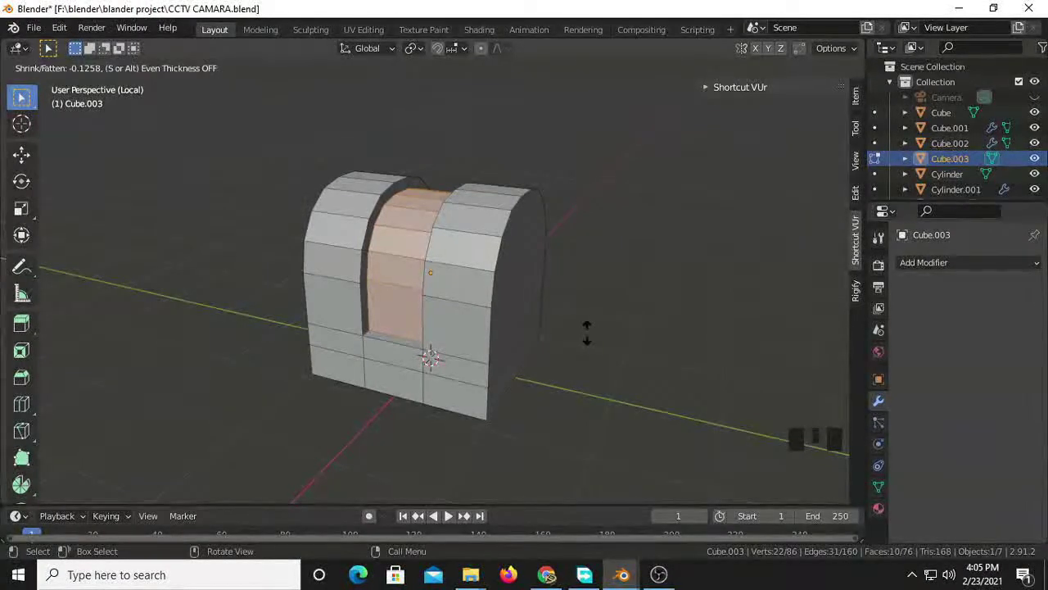
key(s)
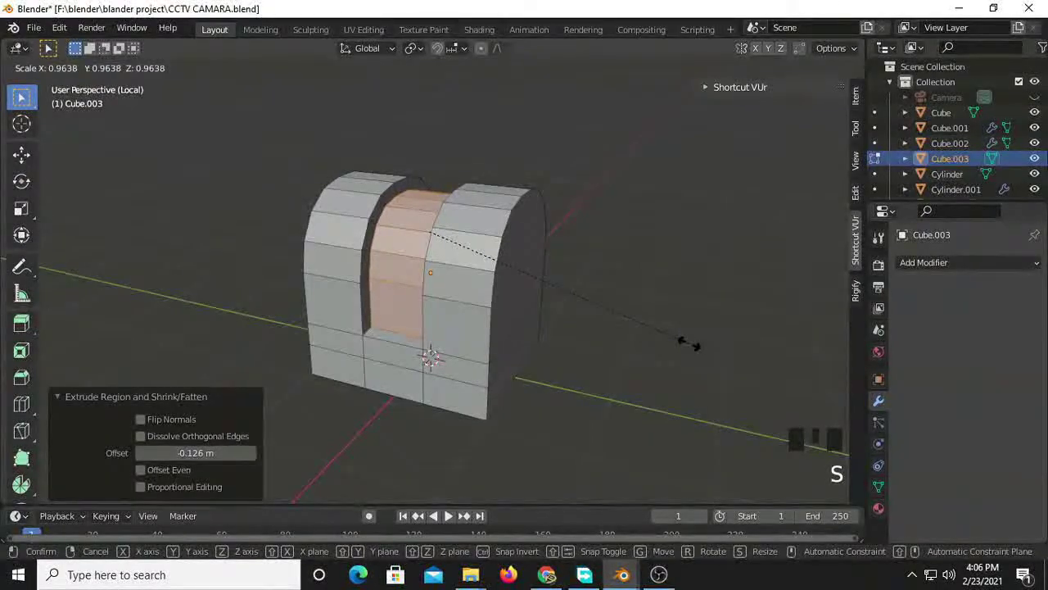
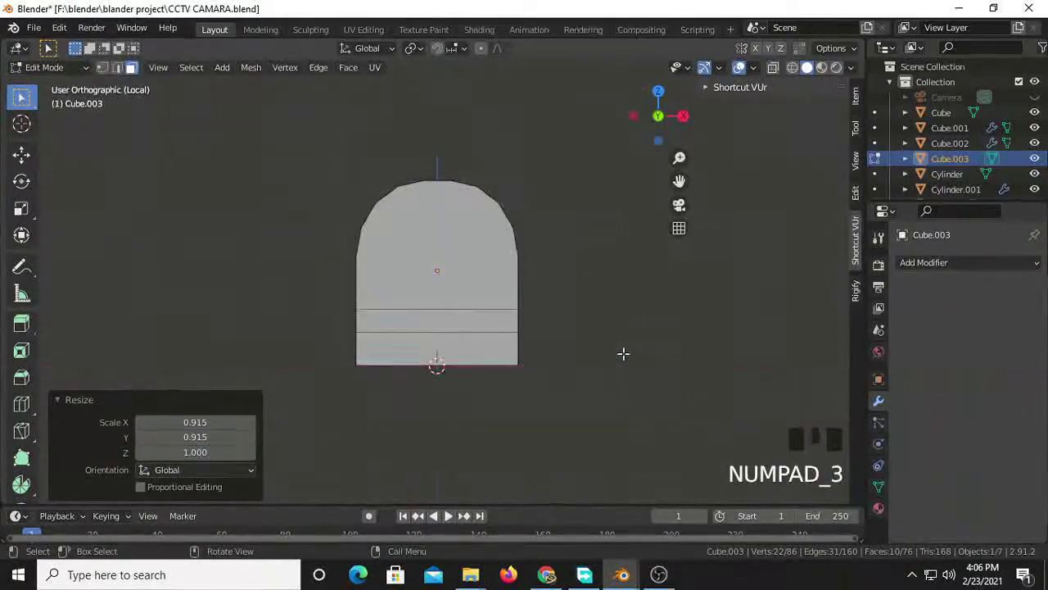
scroll(down, 3)
scroll(up, 3)
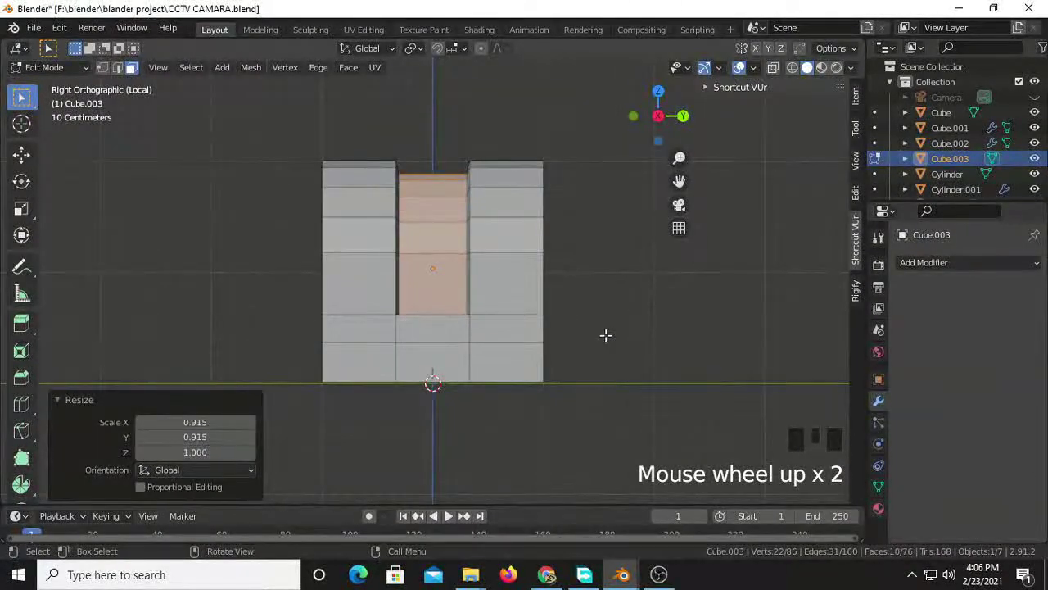
scroll(down, 3)
scroll(up, 3)
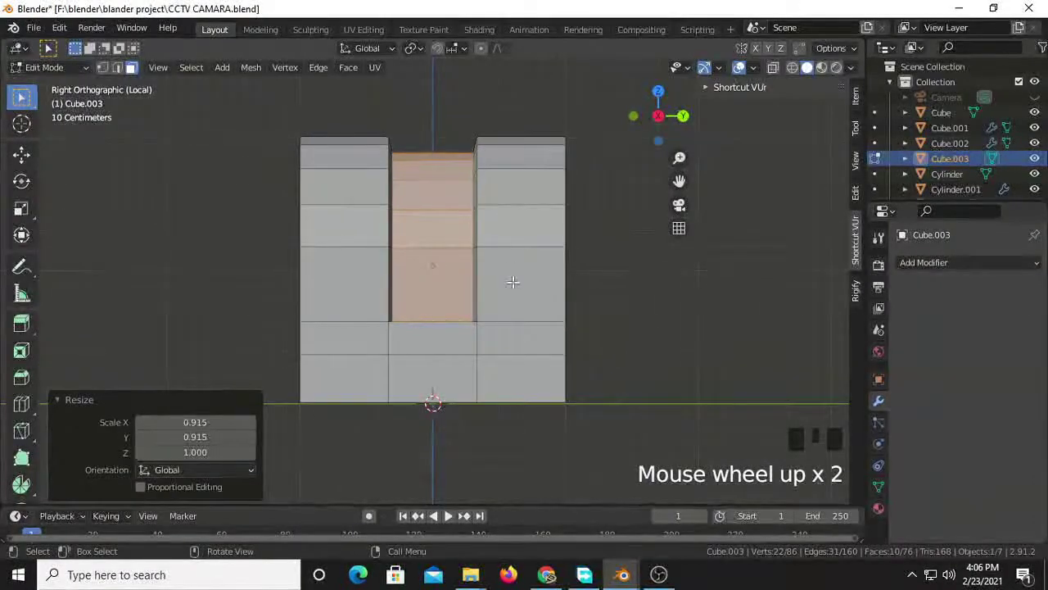
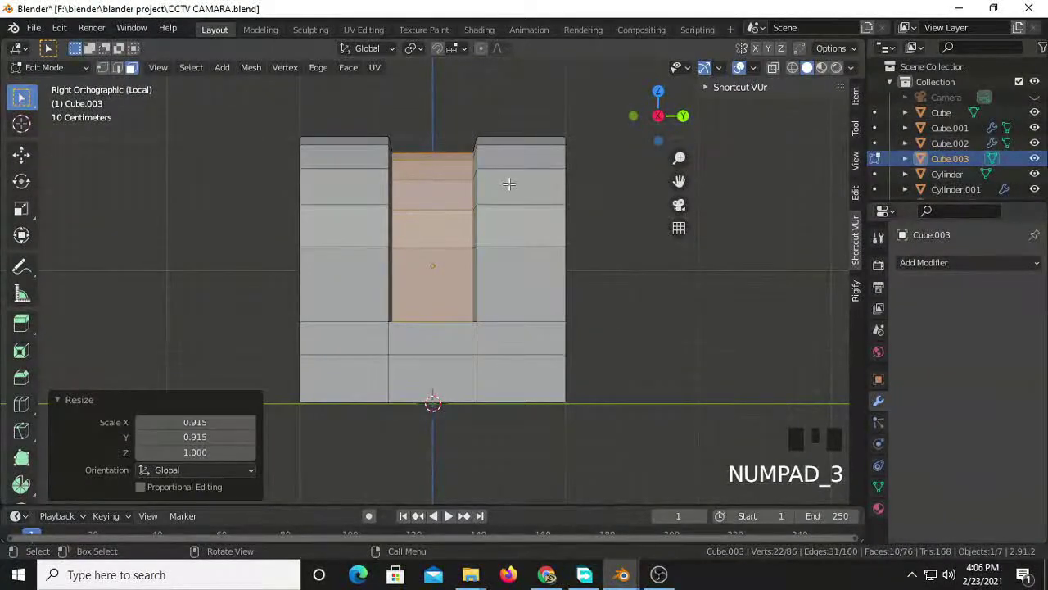
- Cut a vertical edge loop and slide it beside the groove edge, outlining a narrow strip
key(ctrl+r)
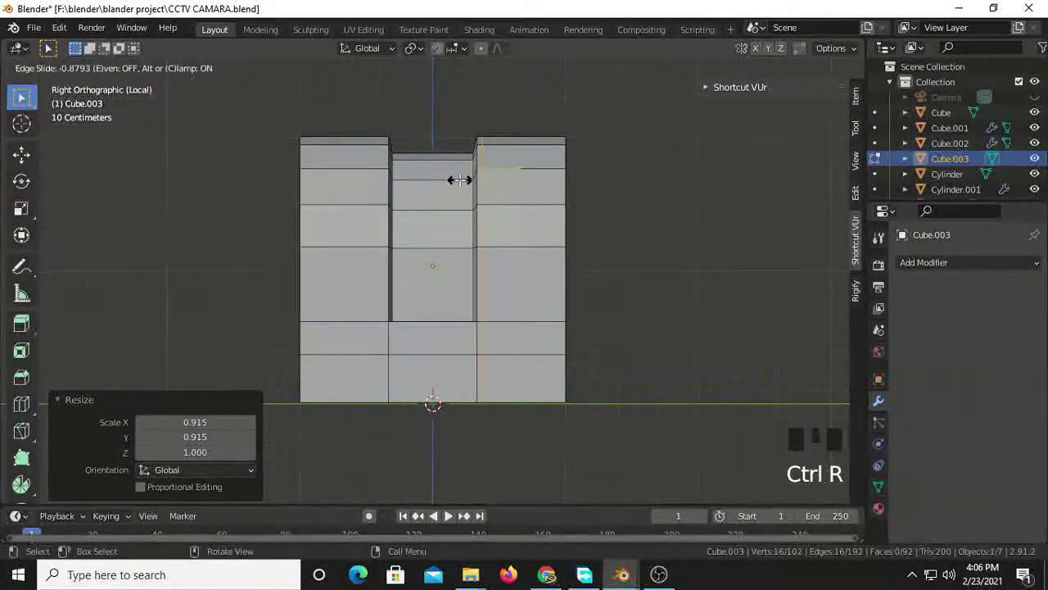
key(ctrl+r)
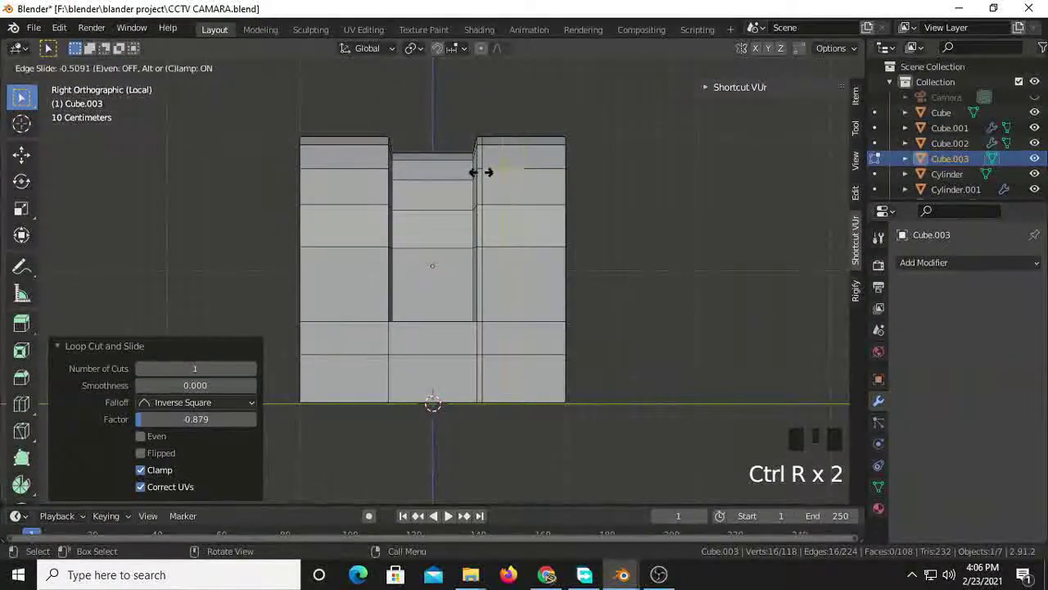
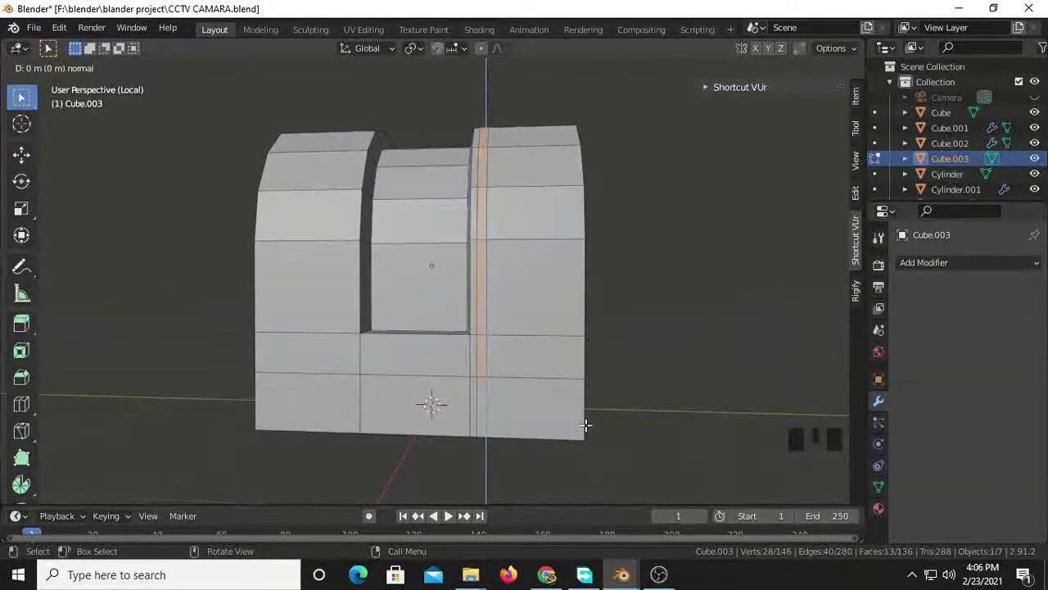
- Extrude the narrow strip faces inward to cut a thin vertical slit beside the central groove
key(ctrl+z)
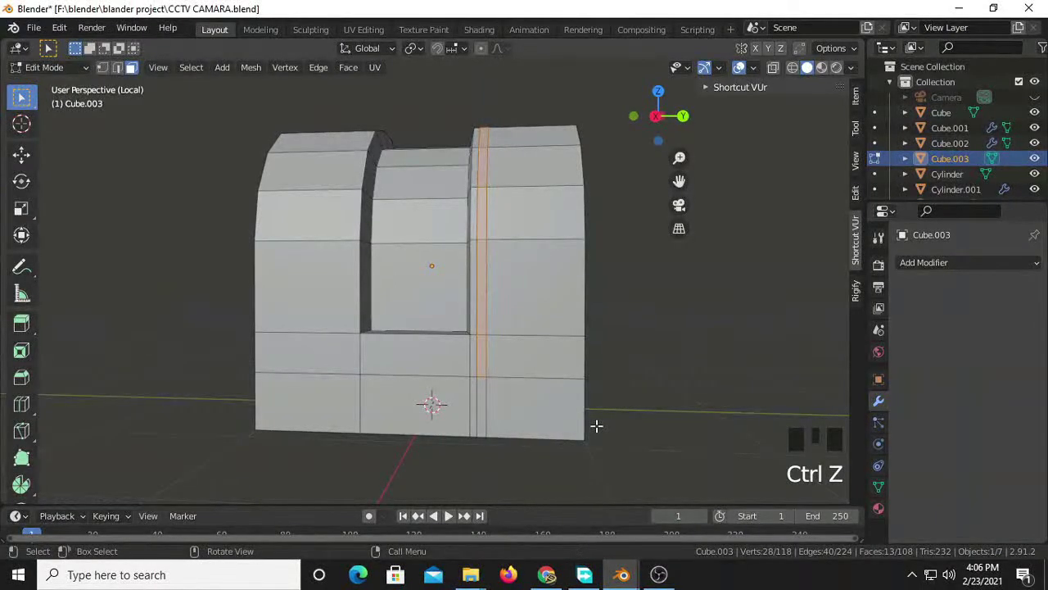
key(alt+e)
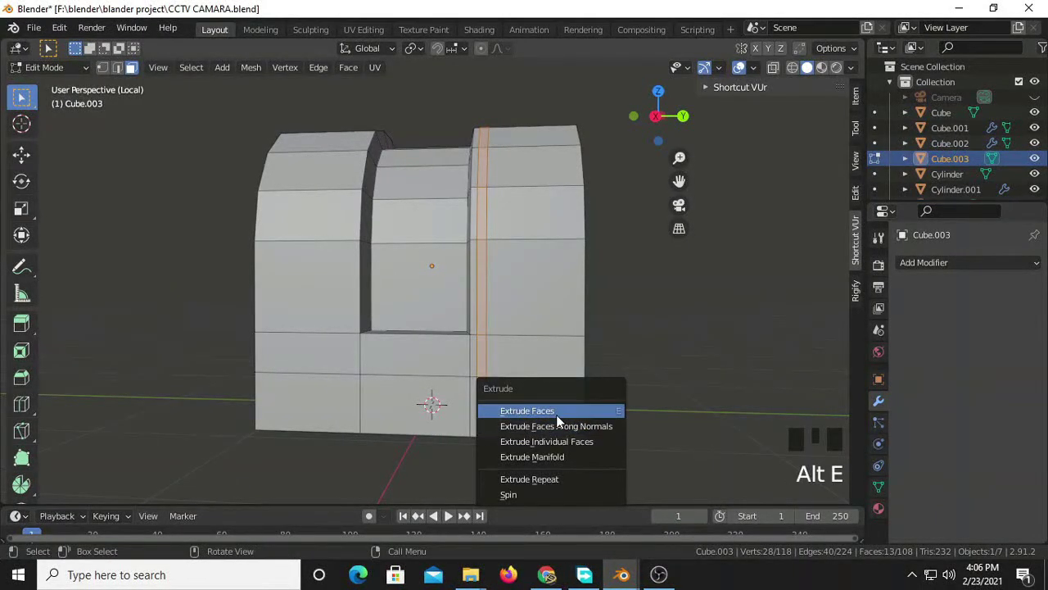
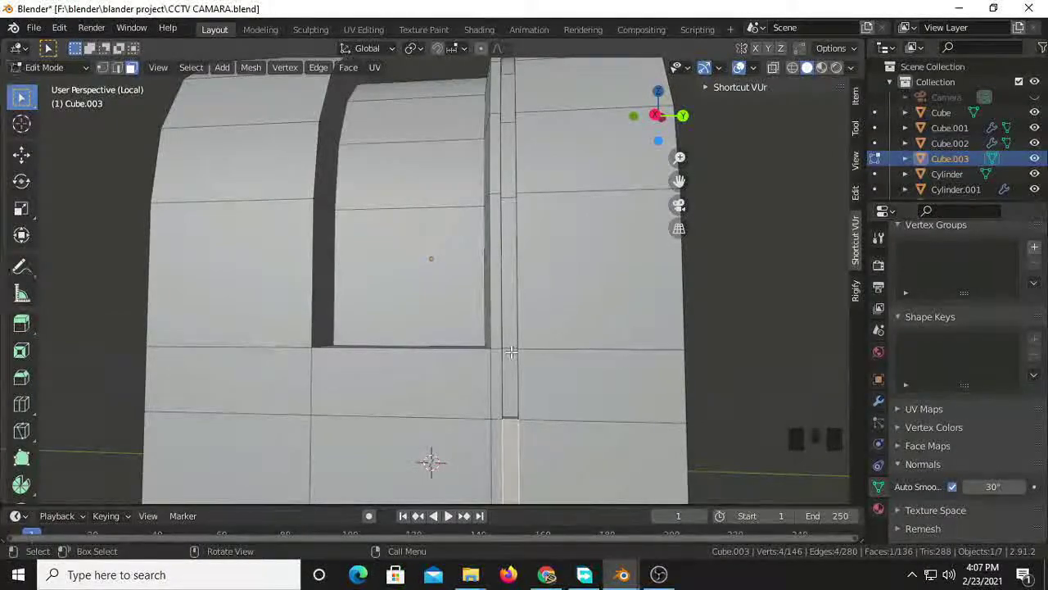
scroll(down, 3)
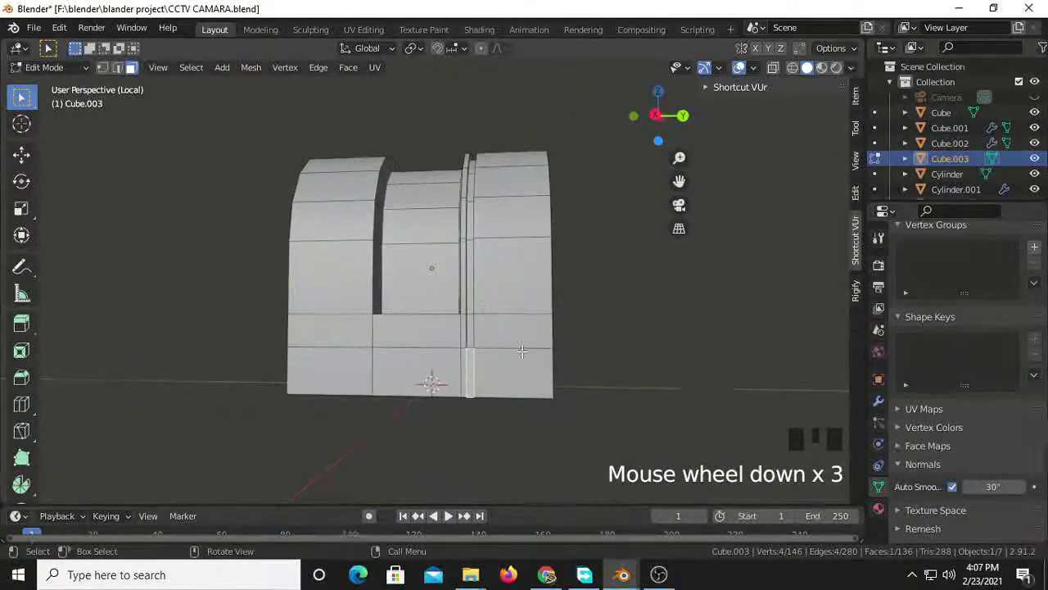
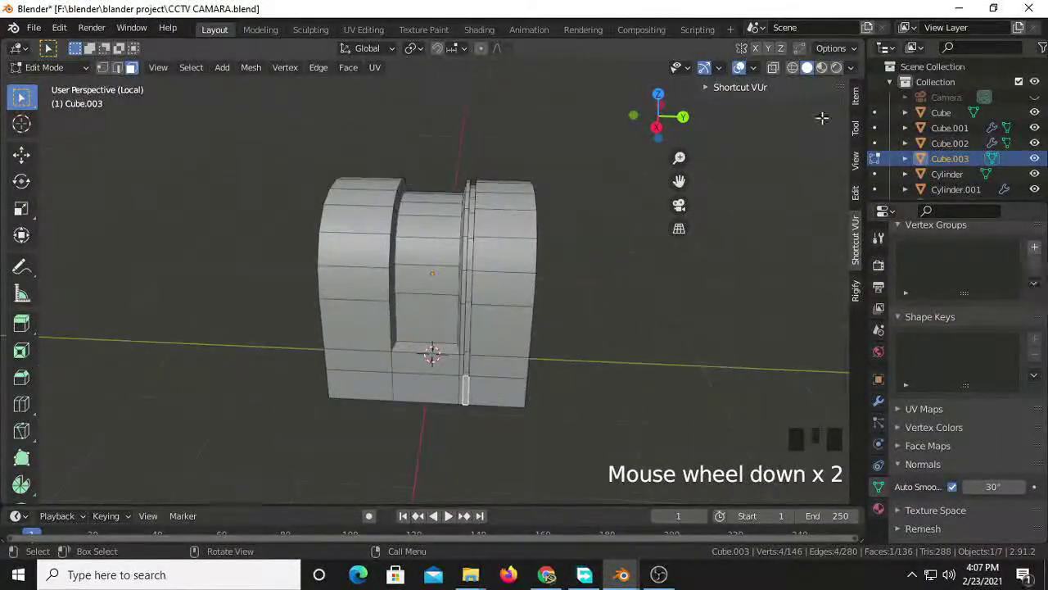
- Leave mesh editing and open the Edit sidebar's Auto Mirror panel to mirror the block on Y
key(Tab)
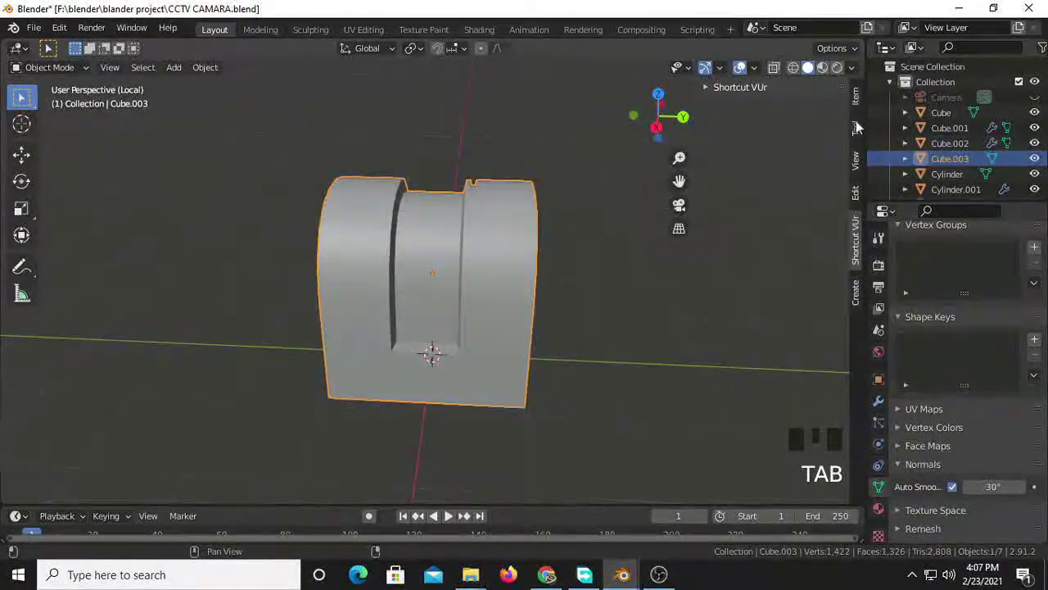
drag(862, 137, 863, 165)
click(860, 193)
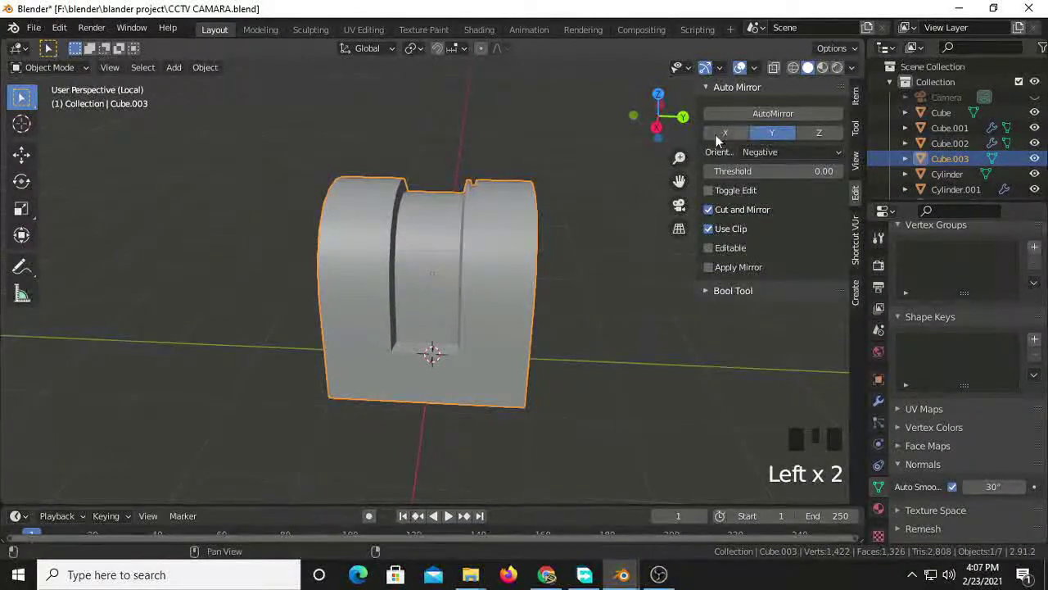
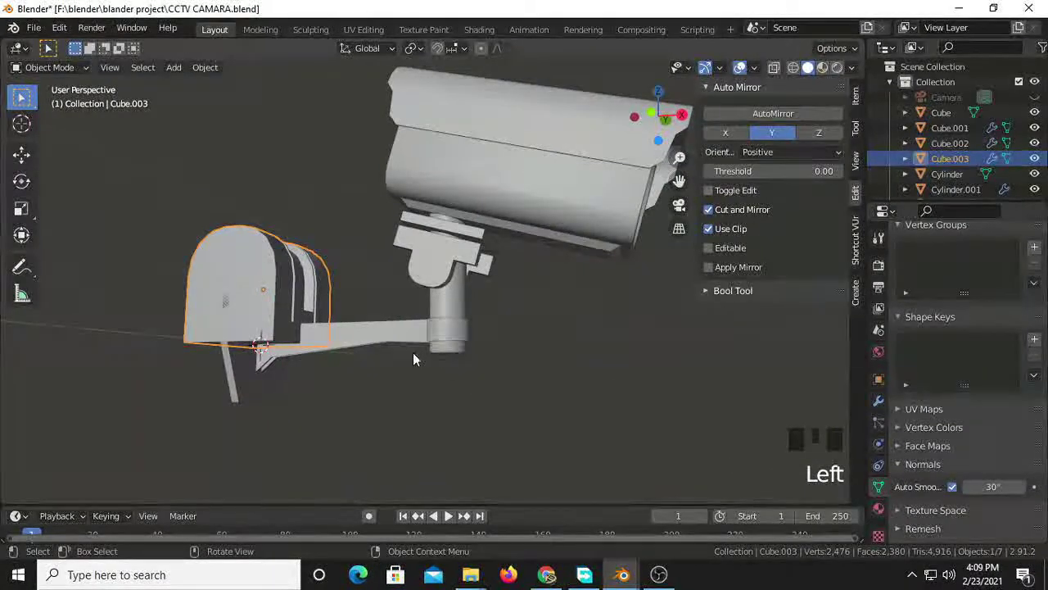
- Shrink the bracket block to about 0.87 and slide it roughly 3.59 m along X under the camera
key(g)
key(KP_1)
key(s)
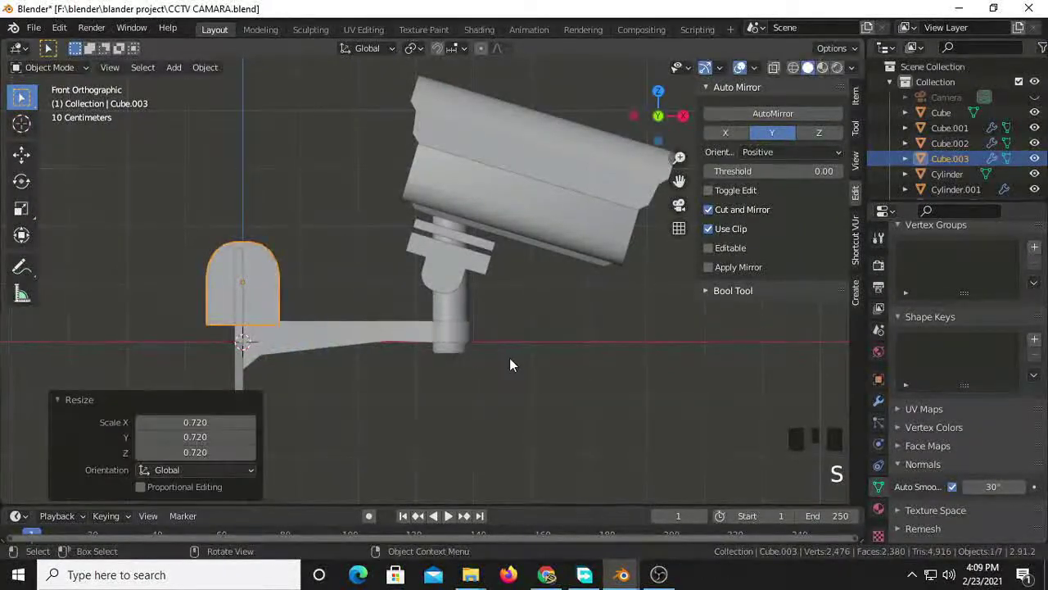
key(g)
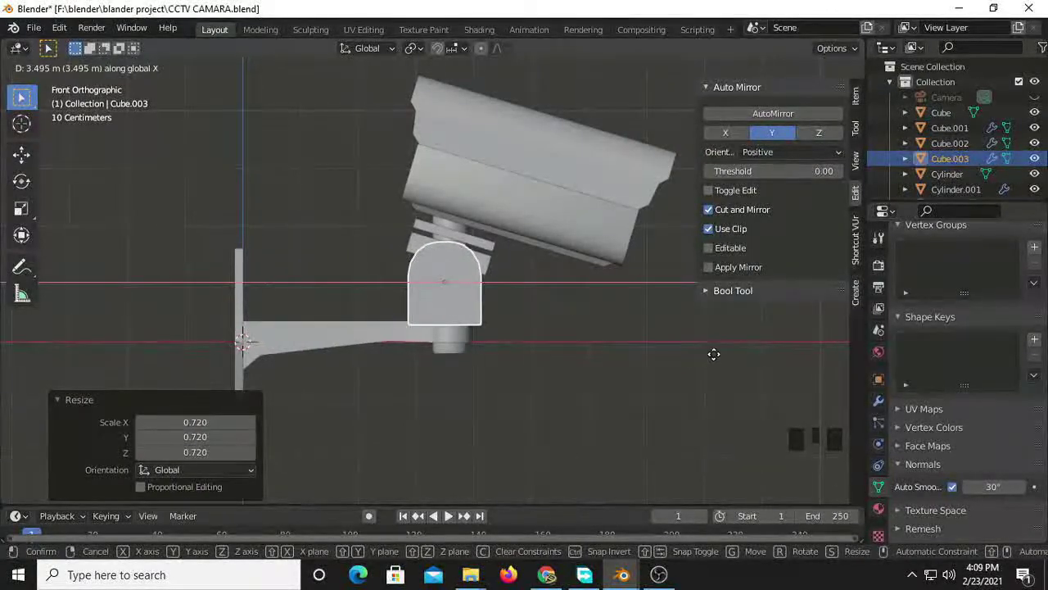
scroll(up, 3)
scroll(up, 3)
key(s)
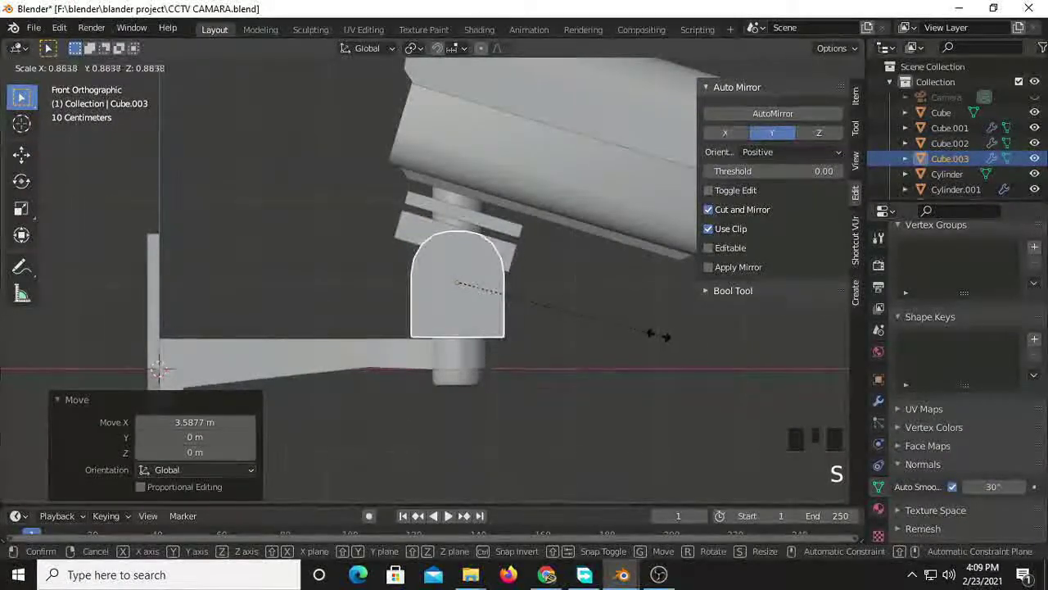
- Tilt the block about 12.8° to follow the camera's angle and check it from the side
key(r)
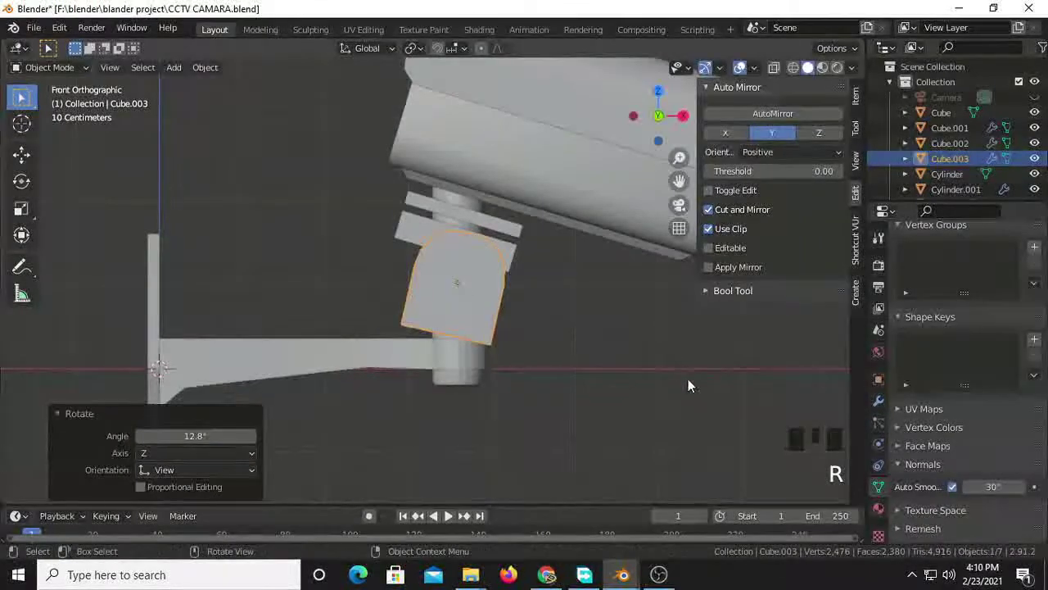
drag(485, 355, 486, 403)
key(KP_1)
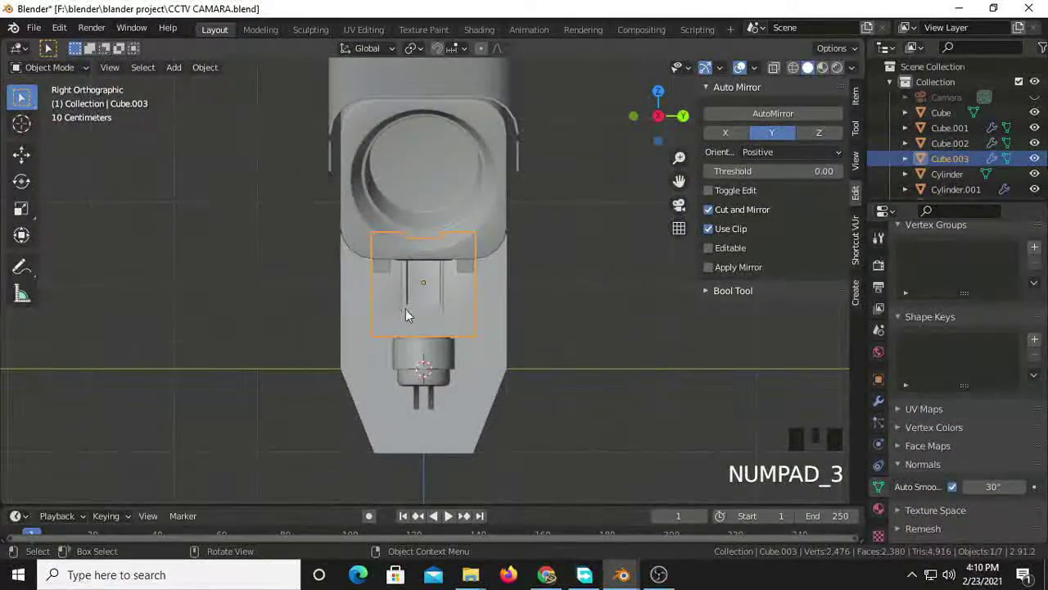
drag(525, 313, 446, 288)
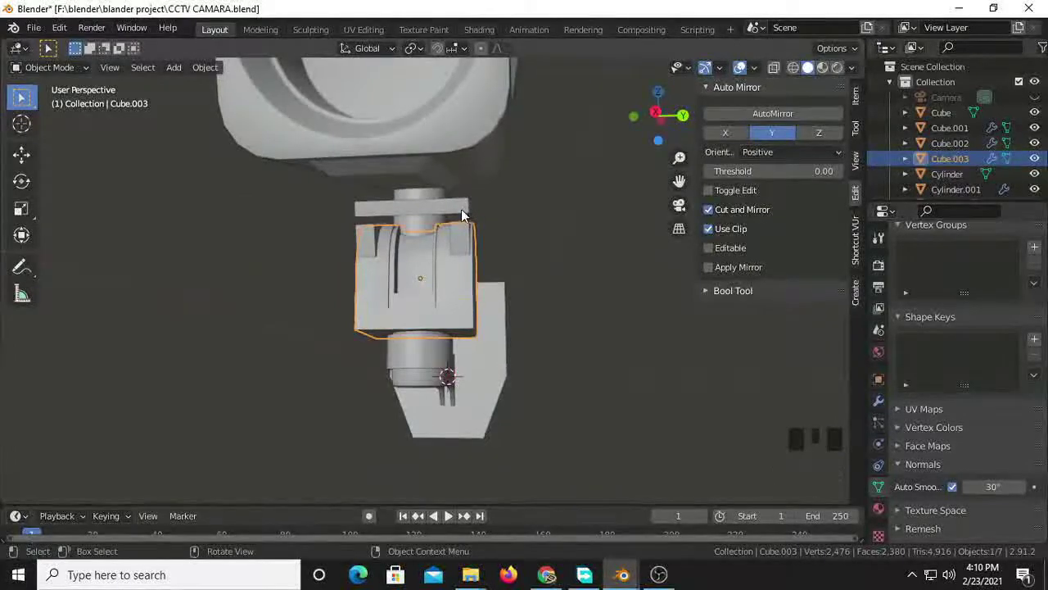
- Narrow the bracket block to about 0.84 along Y
click(469, 215)
key(s)
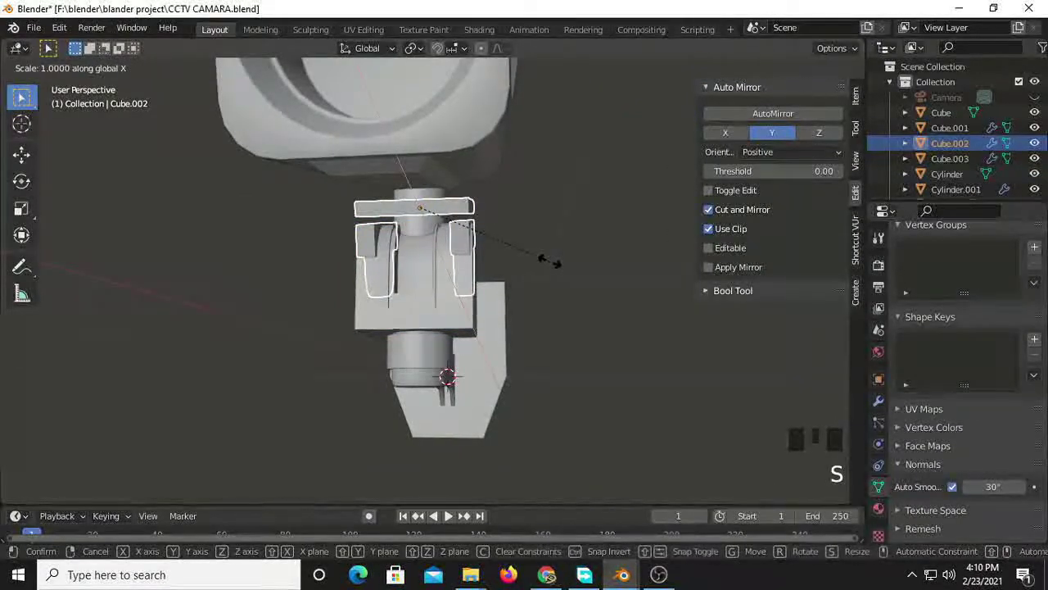
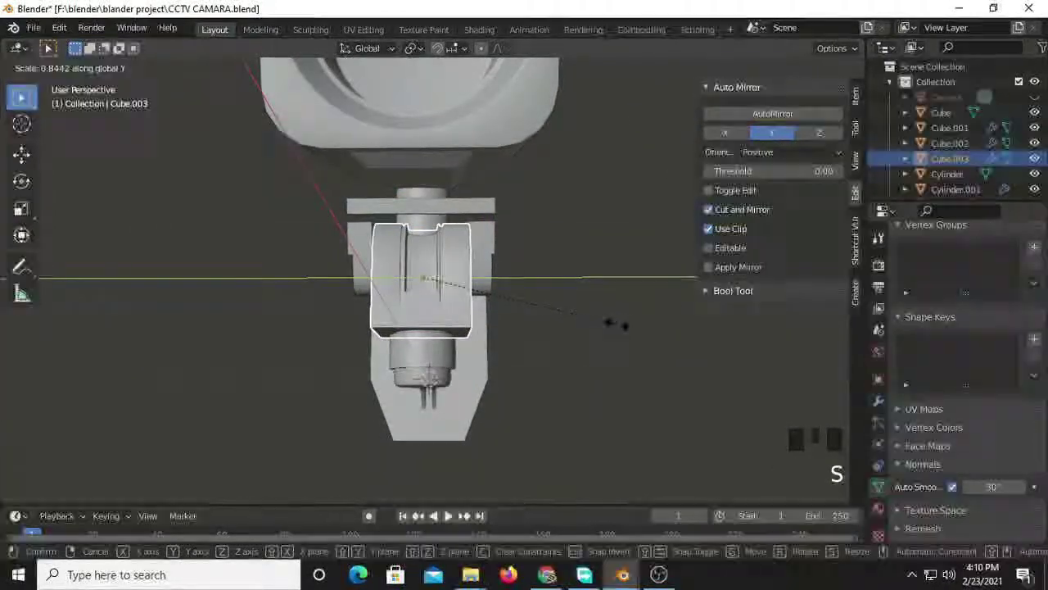
click(494, 245)
- Stretch the mount piece to about 1.05 so it lines up with the block
key(s)
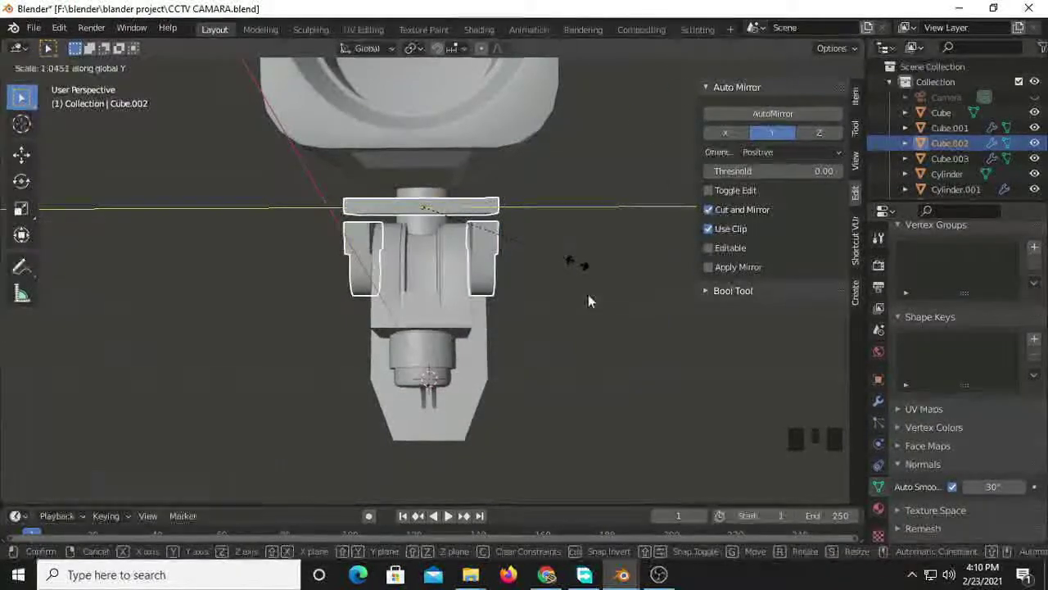
drag(538, 350, 467, 360)
click(467, 361)
drag(529, 344, 693, 333)
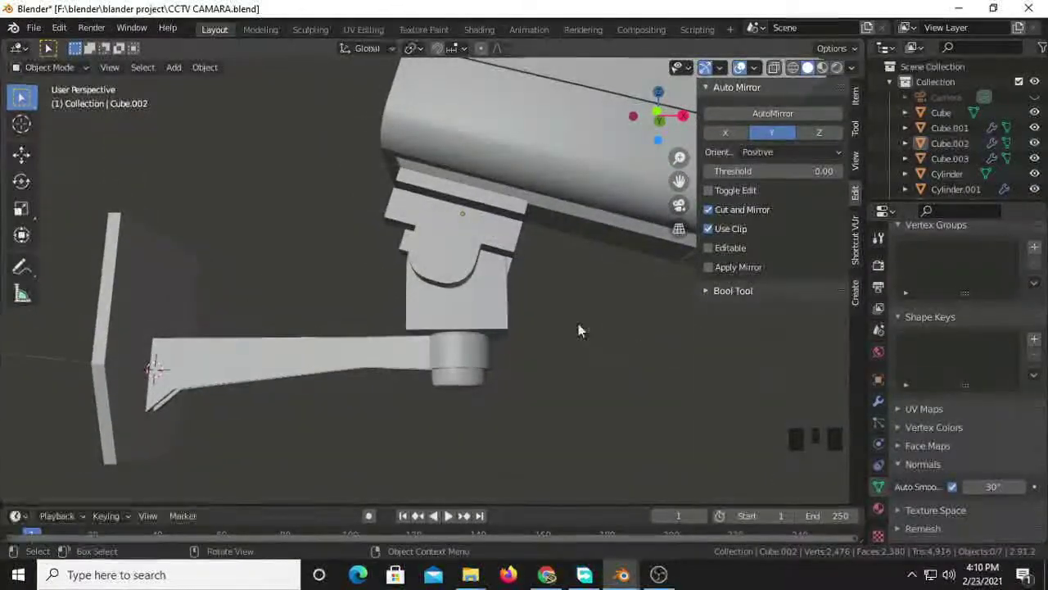
- Shift the mount piece about 0.089 m along its local X
click(495, 227)
key(g)
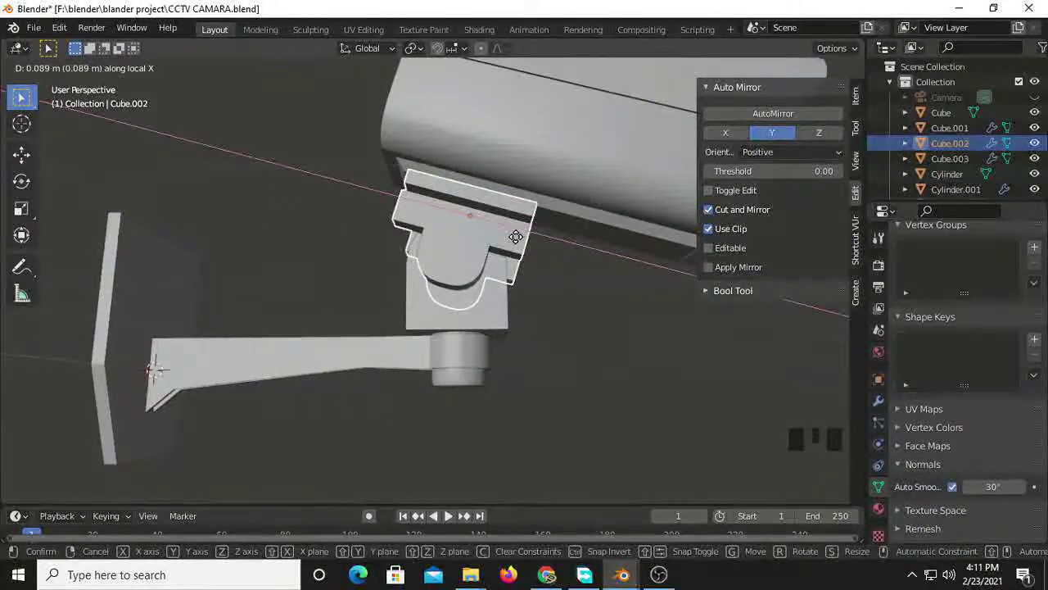
click(614, 361)
- Raise the mount piece roughly 0.025 m along local Z against the camera body
drag(548, 373, 538, 384)
click(450, 207)
key(g)
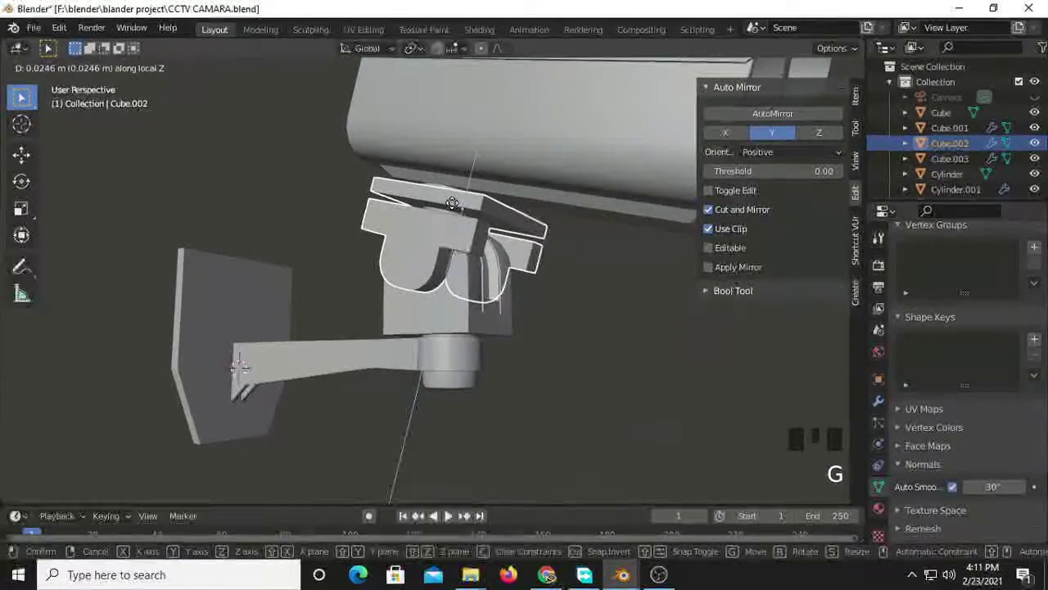
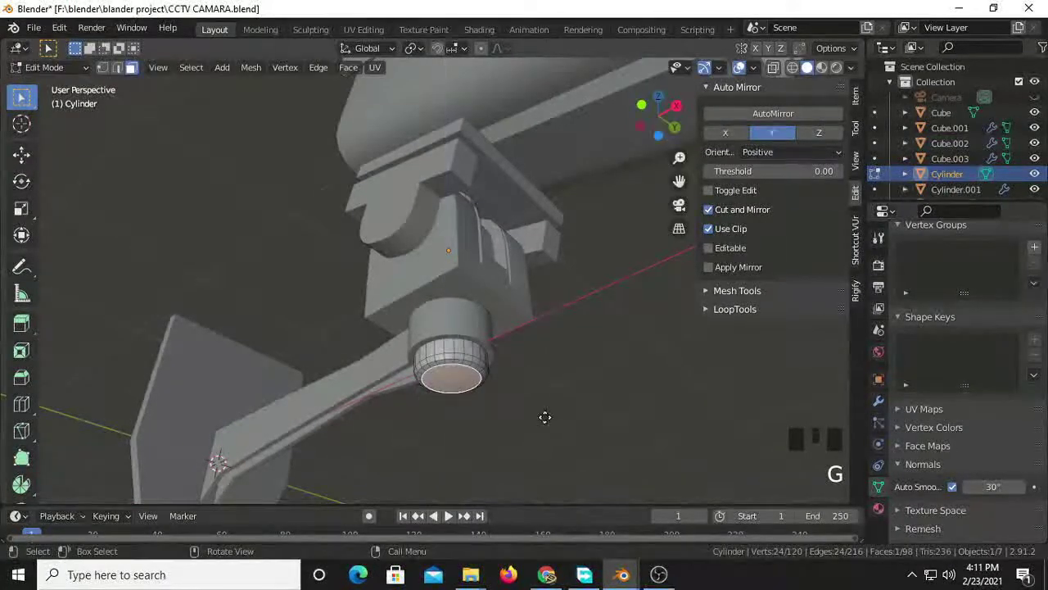
- Extrude the pole cylinder's bottom face about 0.057 m down along Z and start bevelling its rim
key(e)
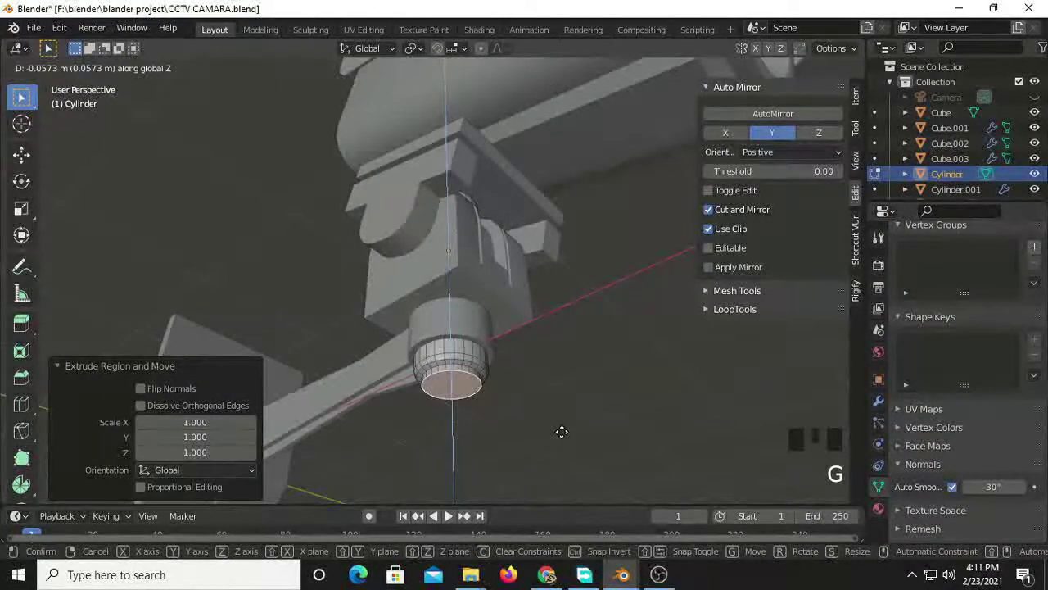
key(ctrl+v)
key(ctrl+v)
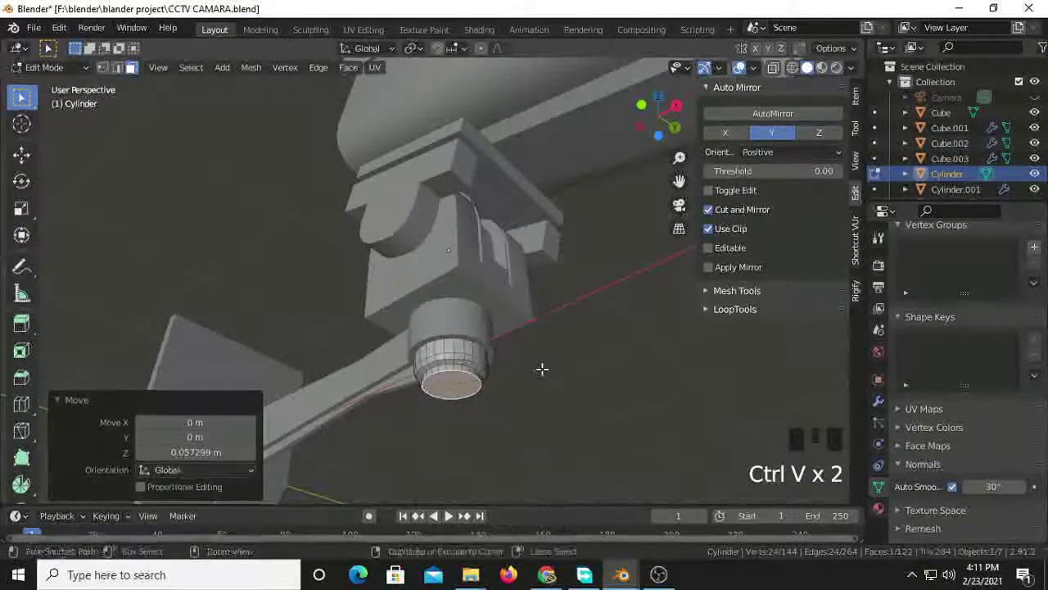
key(ctrl+b)
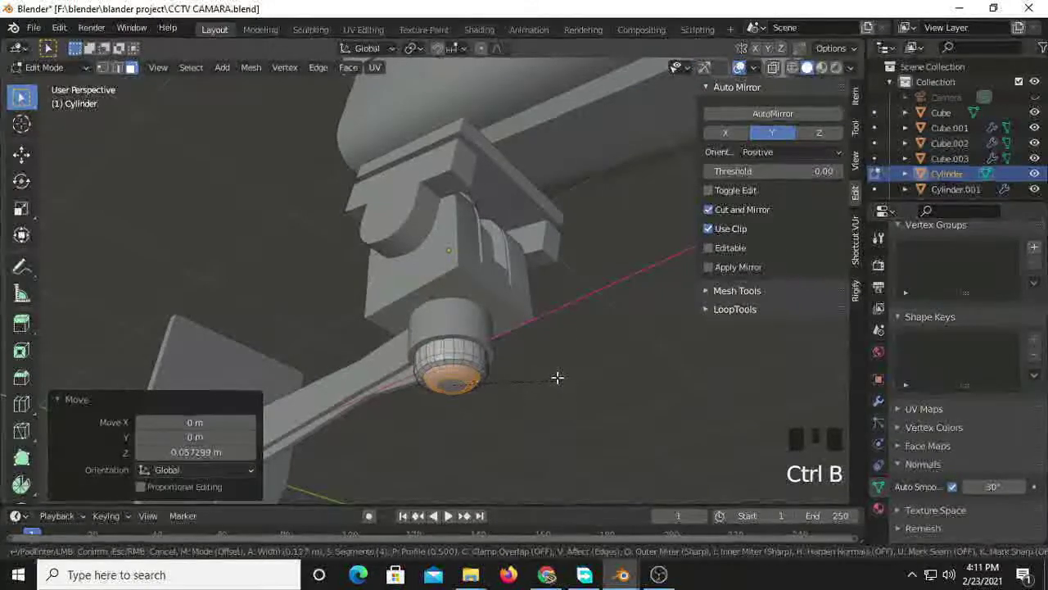